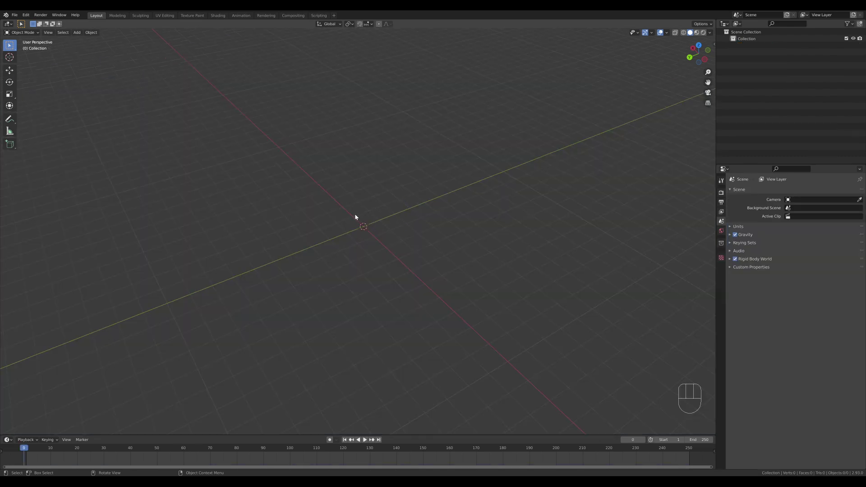
Add a flat plane mesh at the origin of the empty scene.
{"action": "key", "text": "shift+a"}
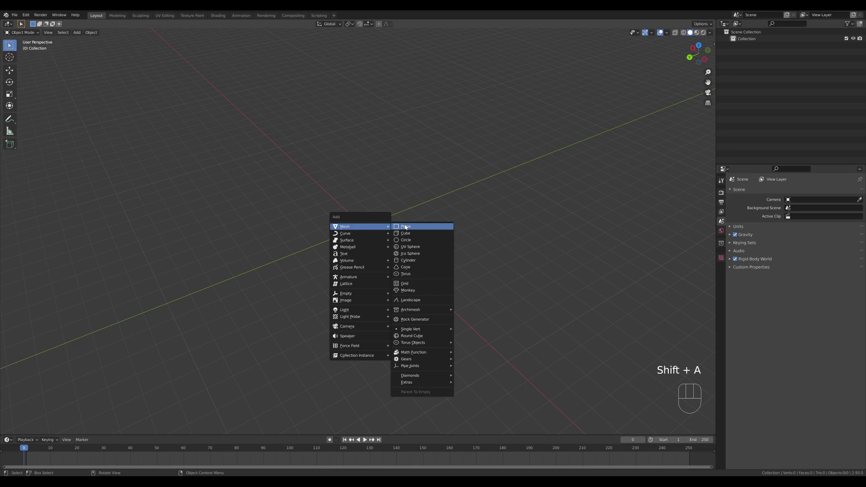
{"action": "key", "text": "Tab"}
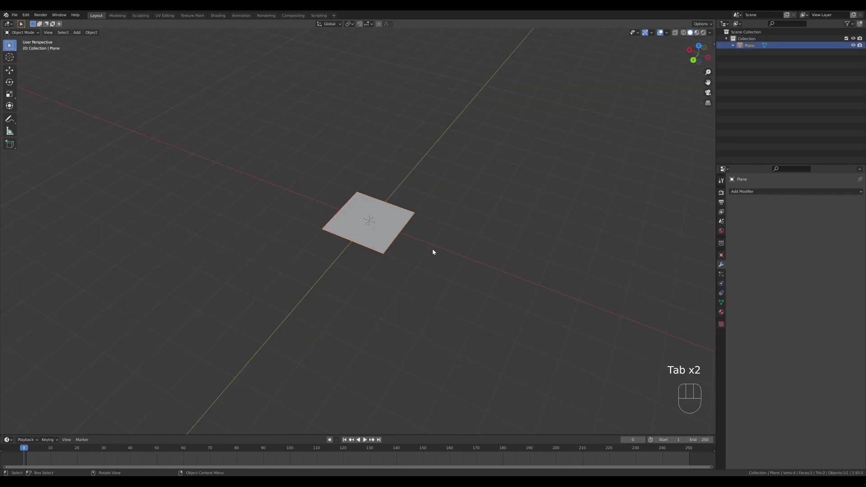
Stretch the plane 2× along X, subdivide it finely with loop cuts, and extrude it into a thin slab.
{"action": "key", "text": "Tab"}
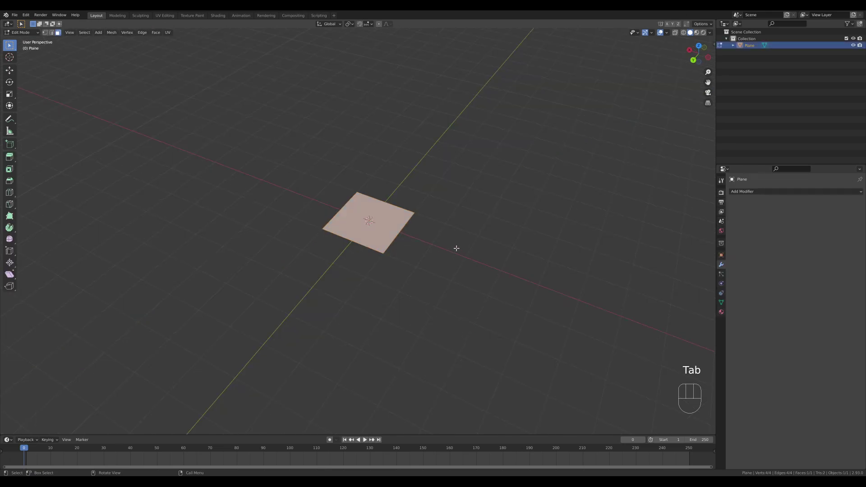
{"action": "key", "text": "s"}
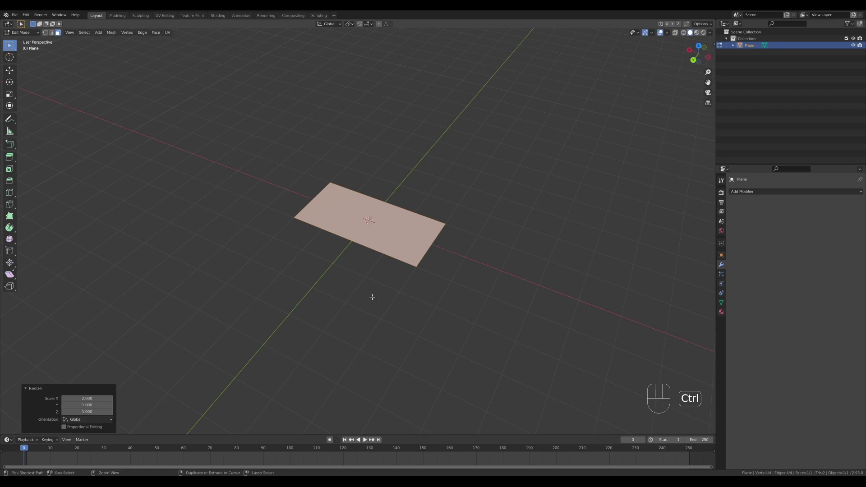
{"action": "key", "text": "ctrl+r"}
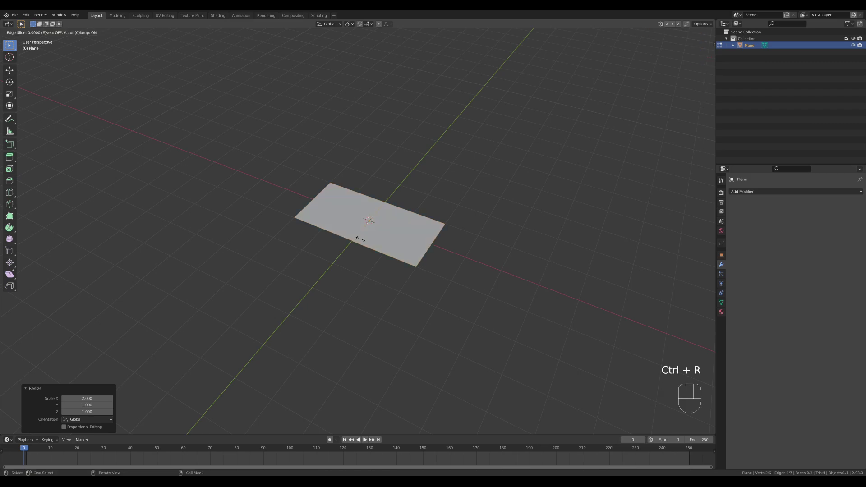
{"action": "key", "text": "a"}
{"action": "left_click_drag", "start_coordinate": [411, 194], "coordinate": [396, 195]}
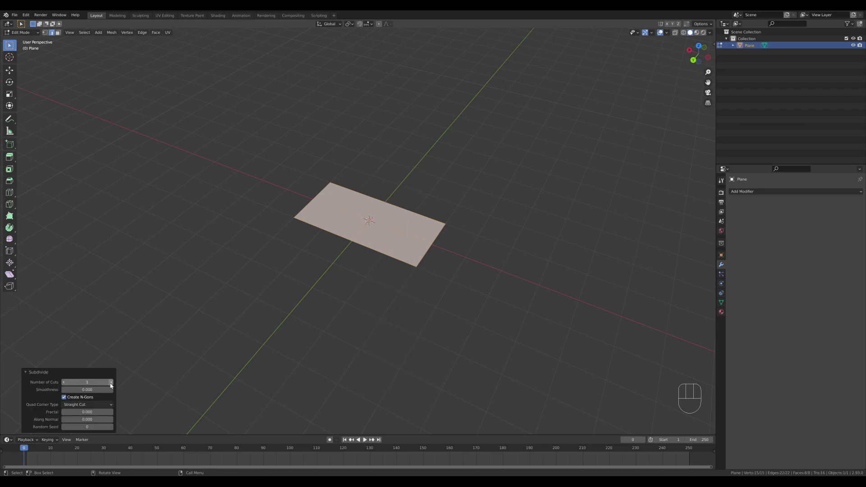
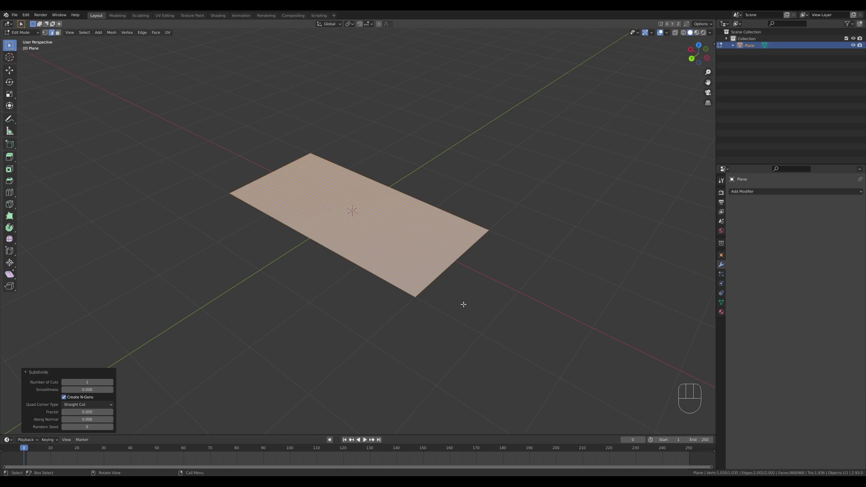
{"action": "key", "text": "e"}
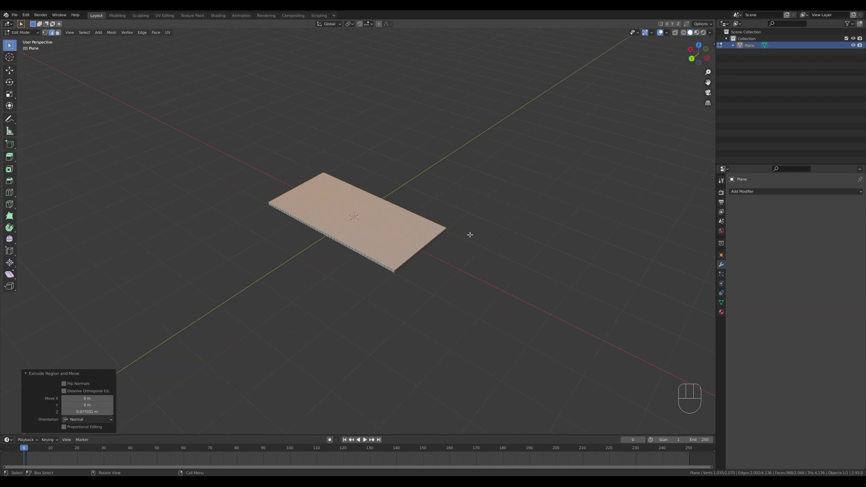
Enable Cloth physics on the slab and adjust its stiffness, damping and collision values.
{"action": "key", "text": "Tab"}
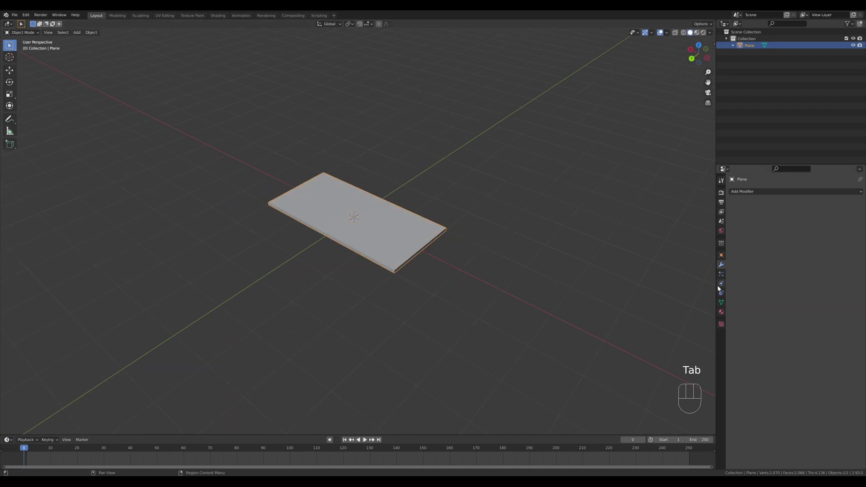
{"action": "left_click", "coordinate": [722, 286]}
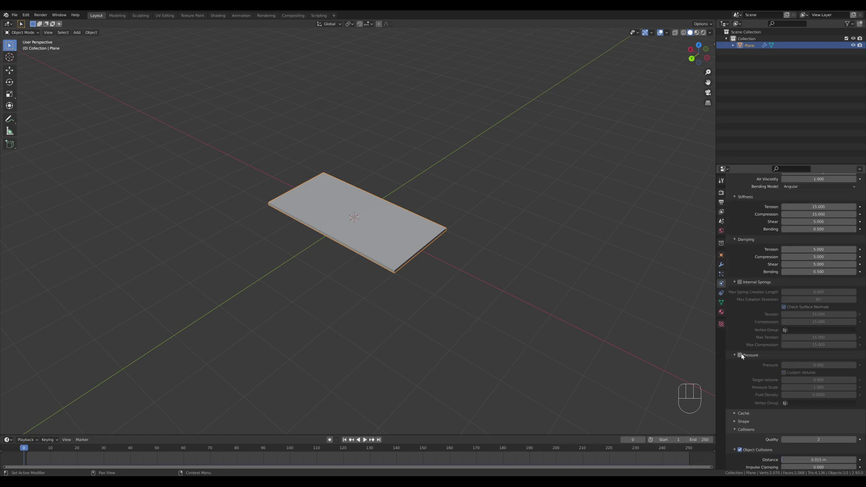
{"action": "left_click", "coordinate": [743, 356]}
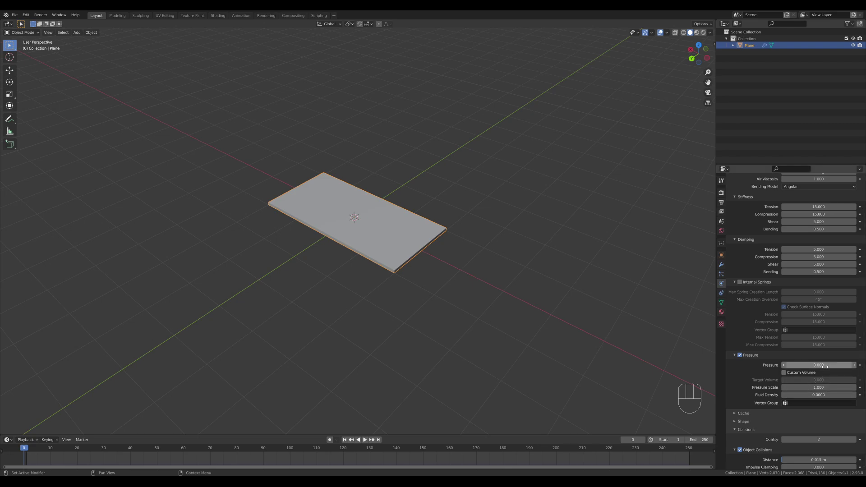
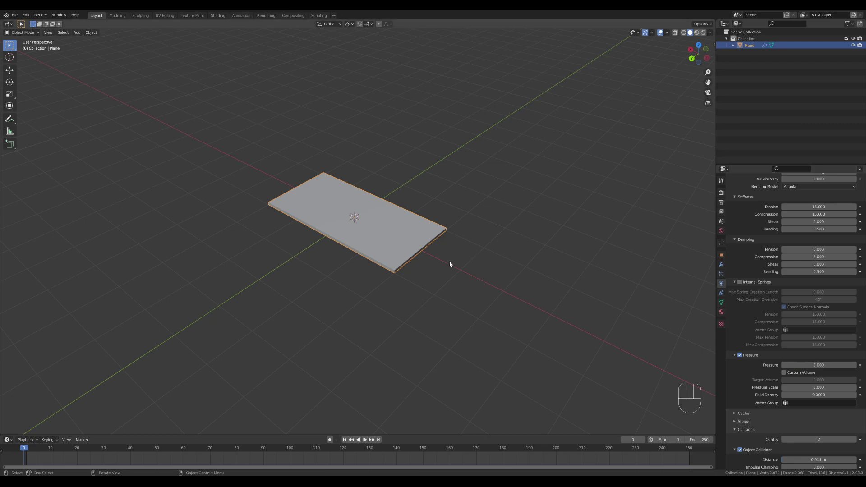
Run the cloth simulation, raise the cloth pressure settings, and replay the inflating pillow.
{"action": "key", "text": "space"}
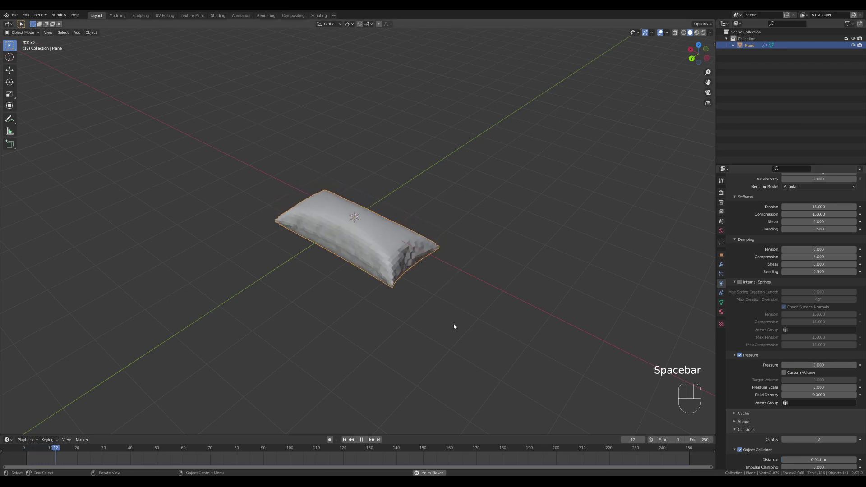
{"action": "key", "text": "space"}
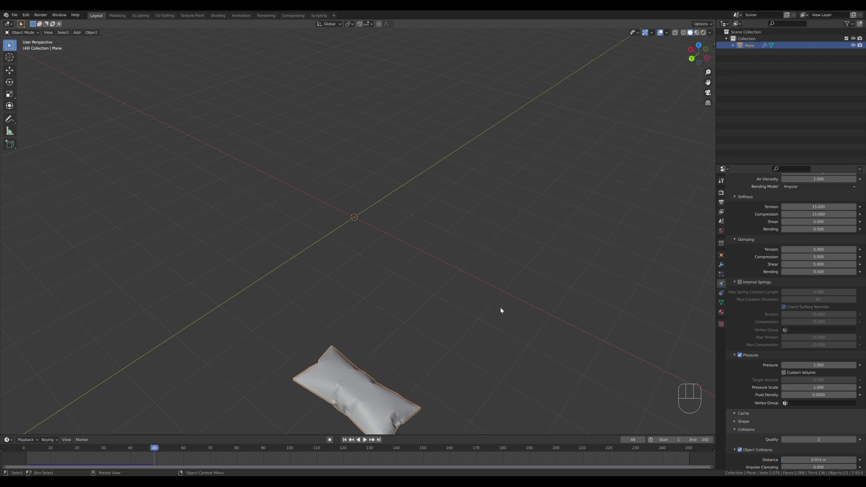
{"action": "left_click", "coordinate": [149, 448]}
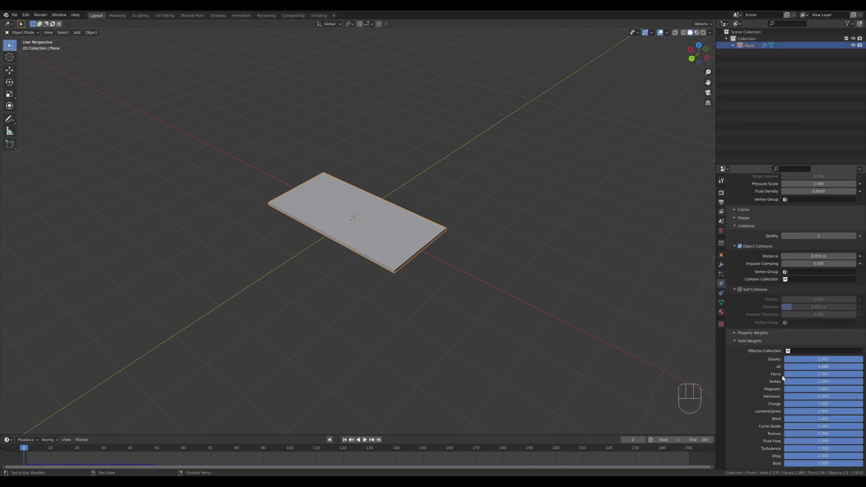
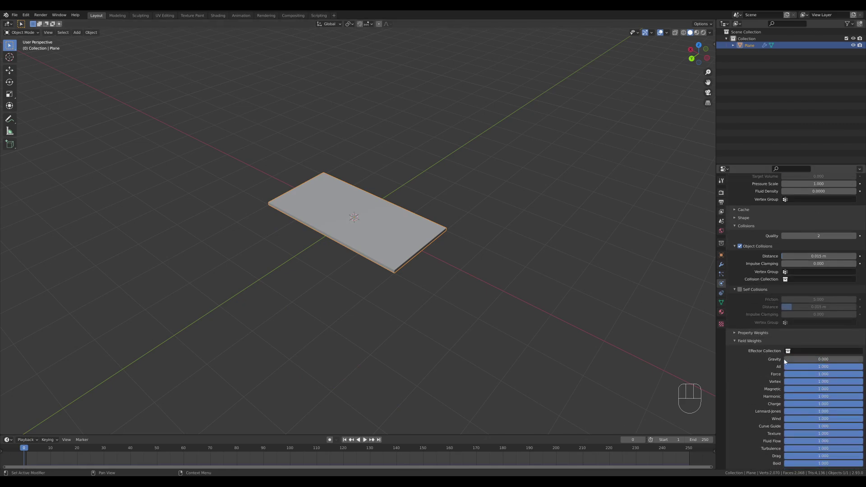
{"action": "key", "text": "space"}
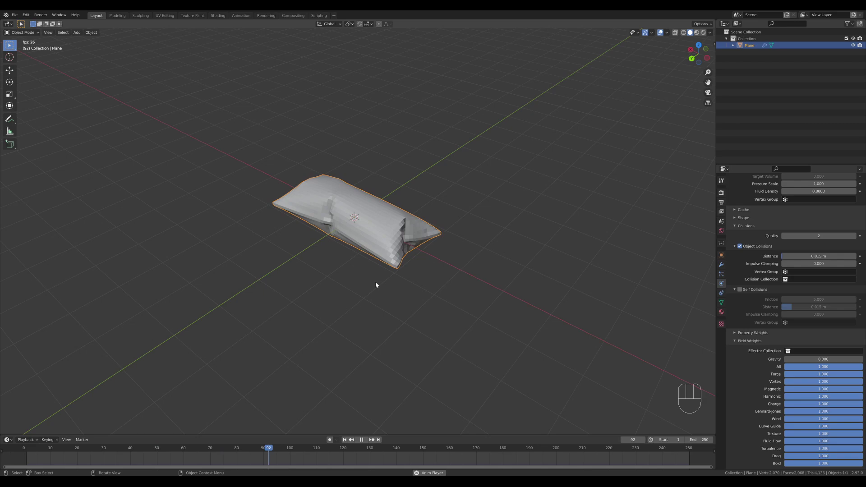
{"action": "left_click_drag", "start_coordinate": [424, 281], "coordinate": [422, 274]}
{"action": "key", "text": "space"}
Rewind and replay the inflation while inspecting the pillow, then start editing the slab mesh.
{"action": "left_click_drag", "start_coordinate": [426, 241], "coordinate": [411, 237]}
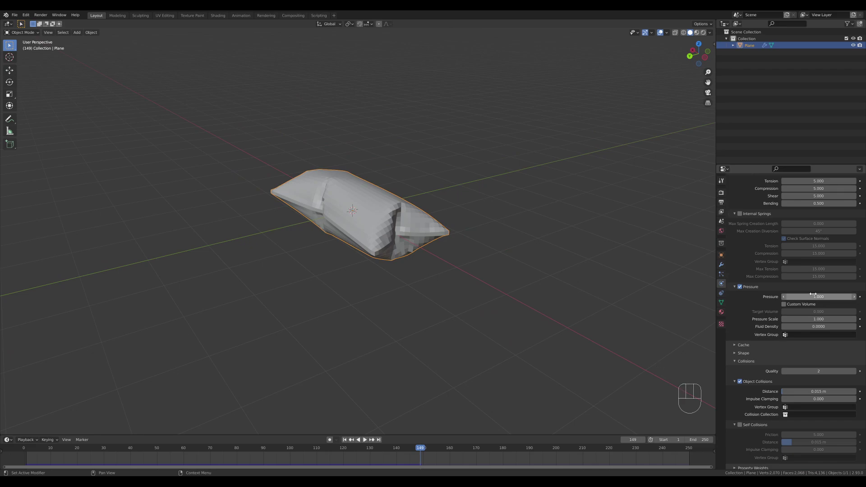
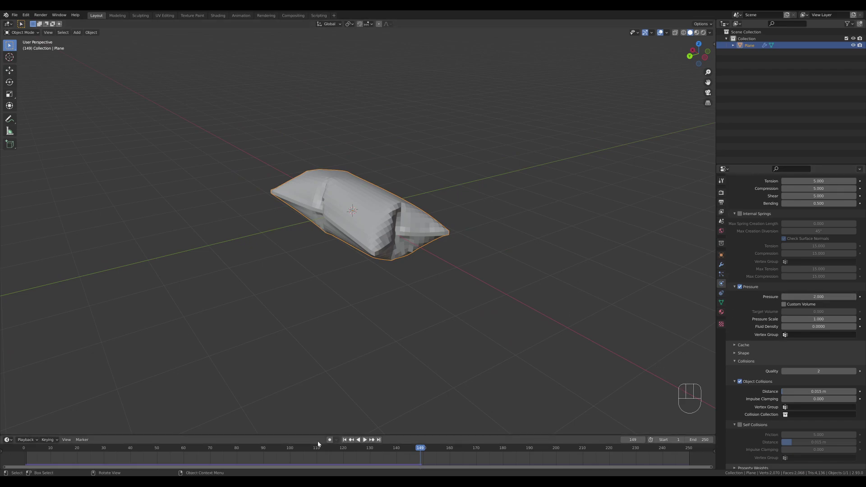
{"action": "left_click", "coordinate": [311, 448]}
{"action": "key", "text": "space"}
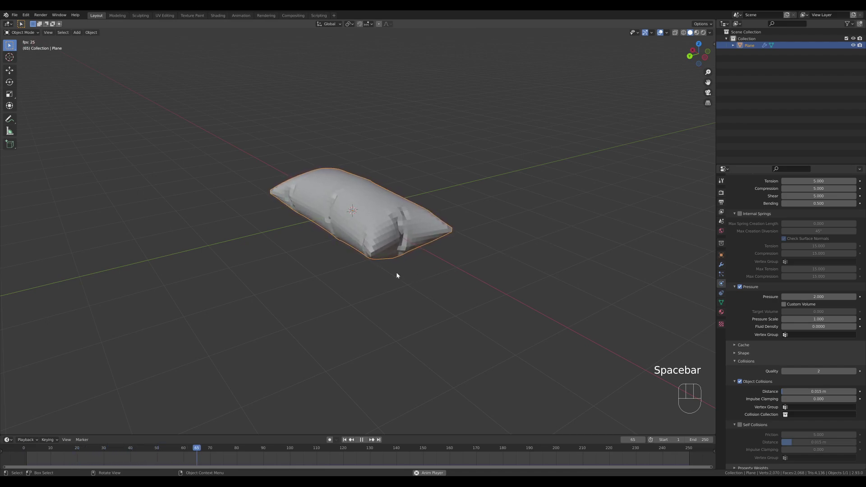
{"action": "left_click_drag", "start_coordinate": [379, 281], "coordinate": [391, 301]}
{"action": "key", "text": "space"}
{"action": "left_click_drag", "start_coordinate": [363, 279], "coordinate": [382, 283]}
{"action": "key", "text": "Tab"}
Shorten the slab along X, subdivide it more densely, and replay the simulation into a smoother pillow.
{"action": "key", "text": "a"}
{"action": "key", "text": "s"}
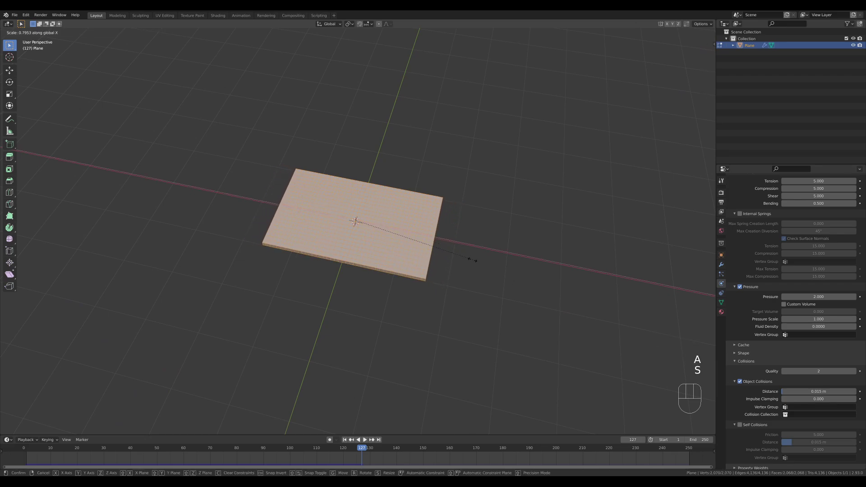
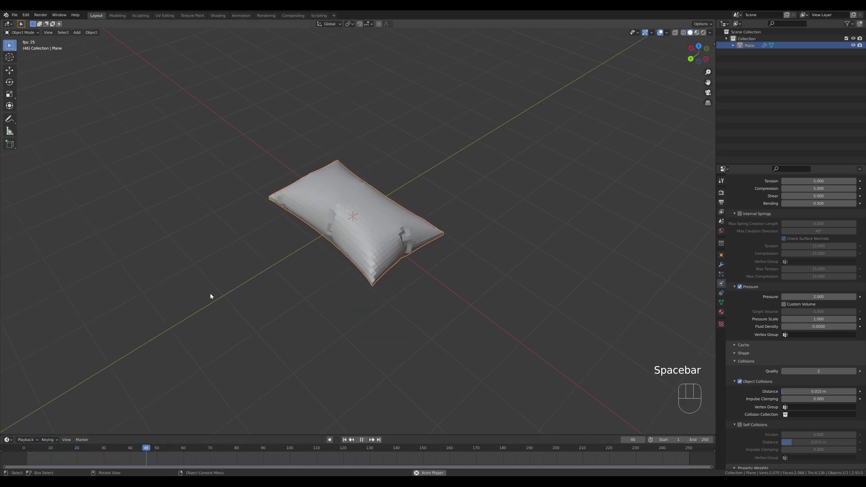
{"action": "key", "text": "space"}
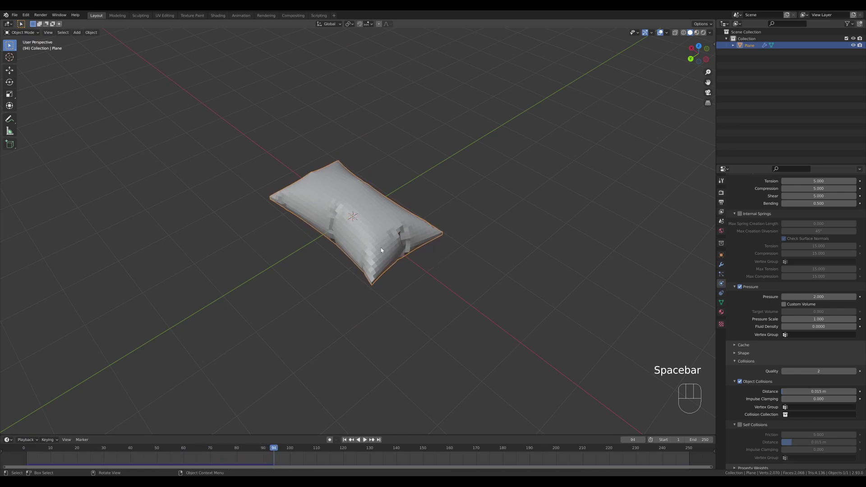
{"action": "left_click_drag", "start_coordinate": [215, 448], "coordinate": [643, 386]}
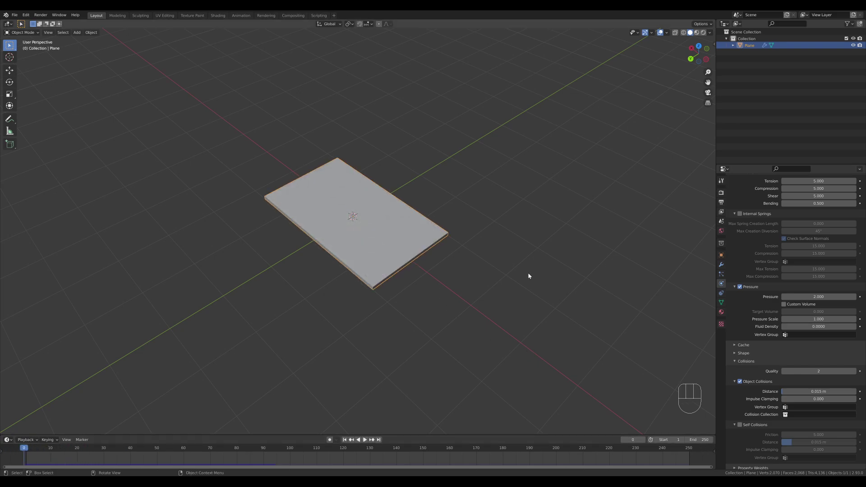
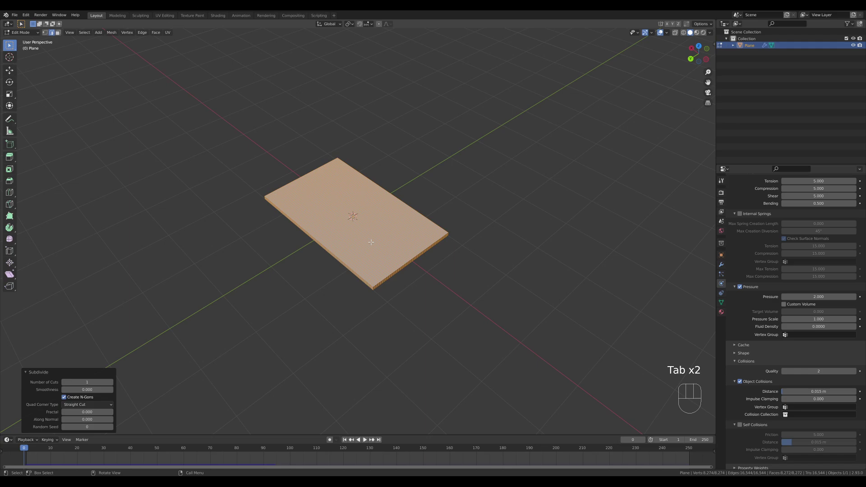
{"action": "key", "text": "Tab"}
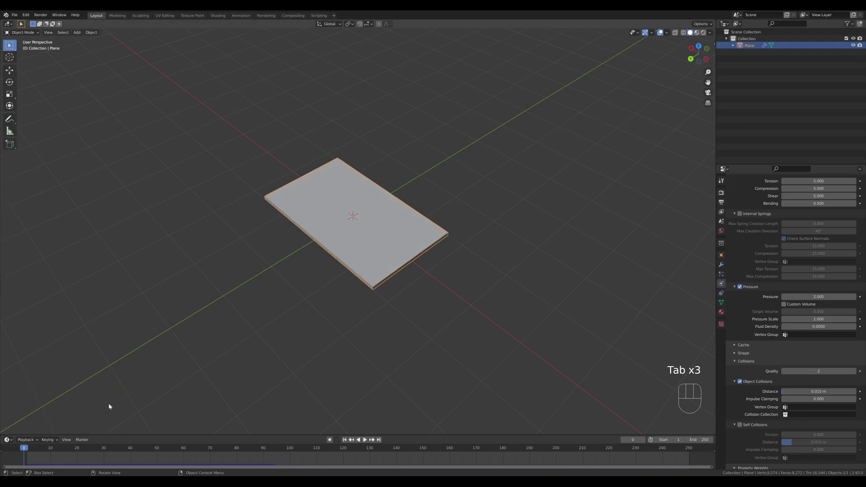
{"action": "key", "text": "space"}
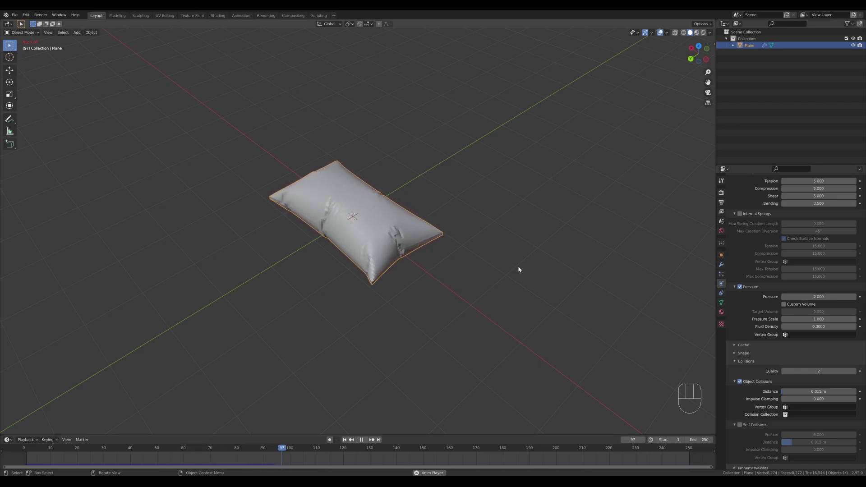
{"action": "key", "text": "space"}
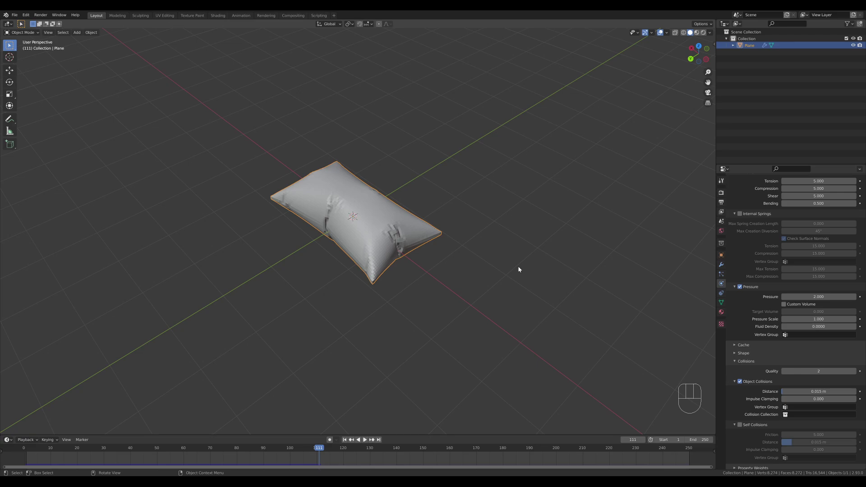
Add a level-2 Subdivision Surface modifier to the pillow and inspect it from several angles.
{"action": "middle_click", "coordinate": [467, 253]}
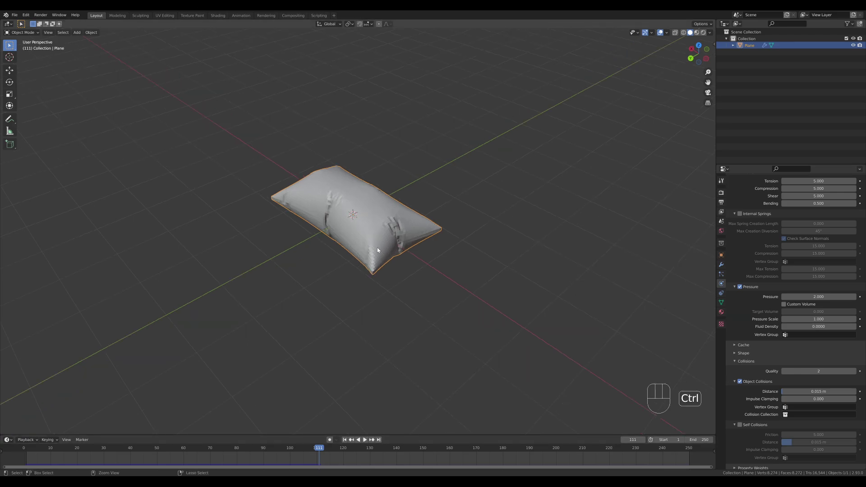
{"action": "key", "text": "space"}
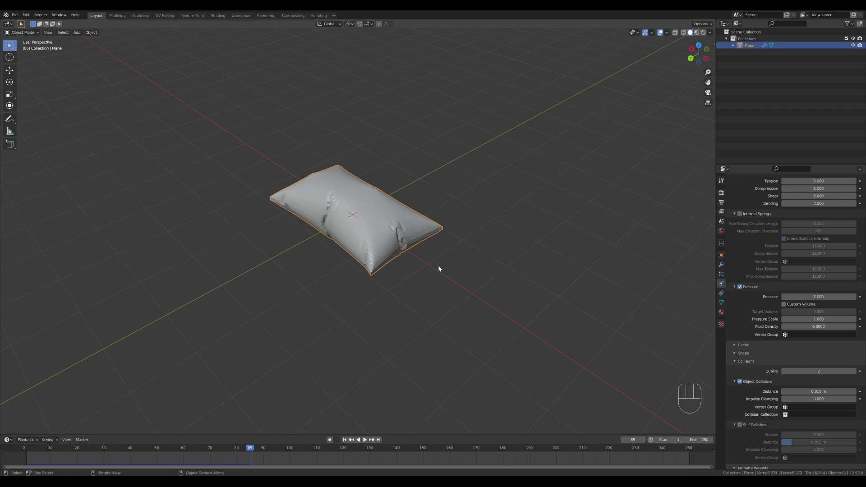
{"action": "key", "text": "ctrl+2"}
{"action": "left_click_drag", "start_coordinate": [297, 225], "coordinate": [422, 210]}
{"action": "left_click_drag", "start_coordinate": [332, 228], "coordinate": [485, 234]}
{"action": "right_click", "coordinate": [358, 203]}
{"action": "left_click_drag", "start_coordinate": [375, 253], "coordinate": [410, 267]}
{"action": "left_click_drag", "start_coordinate": [364, 264], "coordinate": [392, 257]}
{"action": "left_click_drag", "start_coordinate": [454, 245], "coordinate": [402, 239]}
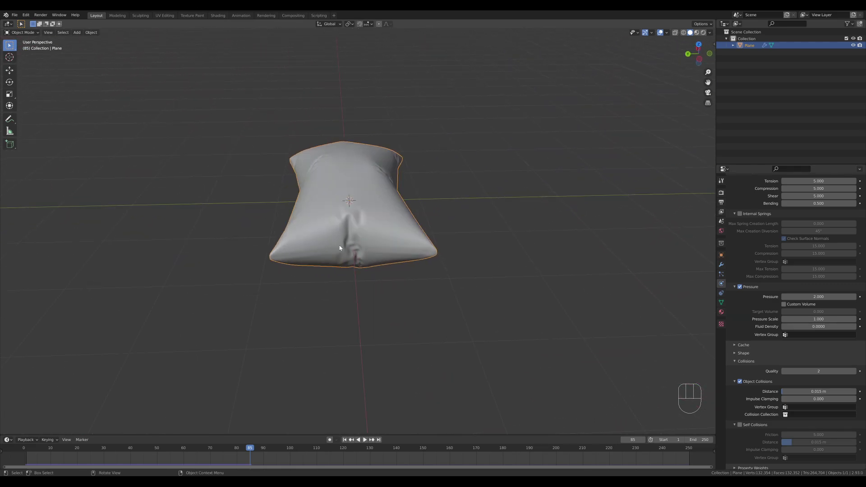
{"action": "left_click_drag", "start_coordinate": [353, 244], "coordinate": [382, 247]}
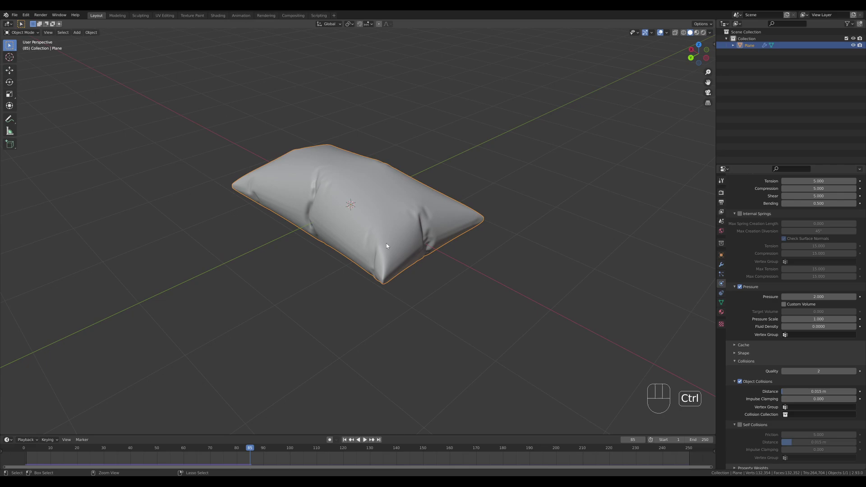
Undo back through the recent changes and re-add the Subdivision modifier below the cloth simulation.
{"action": "key", "text": "ctrl+z"}
{"action": "left_click", "coordinate": [229, 451]}
{"action": "key", "text": "ctrl+z"}
{"action": "key", "text": "ctrl+z"}
{"action": "key", "text": "ctrl+z"}
{"action": "key", "text": "ctrl+z"}
{"action": "key", "text": "ctrl+z"}
{"action": "key", "text": "ctrl+z"}
{"action": "key", "text": "Tab"}
{"action": "key", "text": "space"}
{"action": "key", "text": "space"}
{"action": "key", "text": "ctrl+2"}
Replay the simulation to a settled frame and inspect the smoothed, wrinkled pillow up close.
{"action": "right_click", "coordinate": [343, 243]}
{"action": "left_click_drag", "start_coordinate": [475, 267], "coordinate": [475, 255]}
{"action": "left_click_drag", "start_coordinate": [448, 256], "coordinate": [426, 258]}
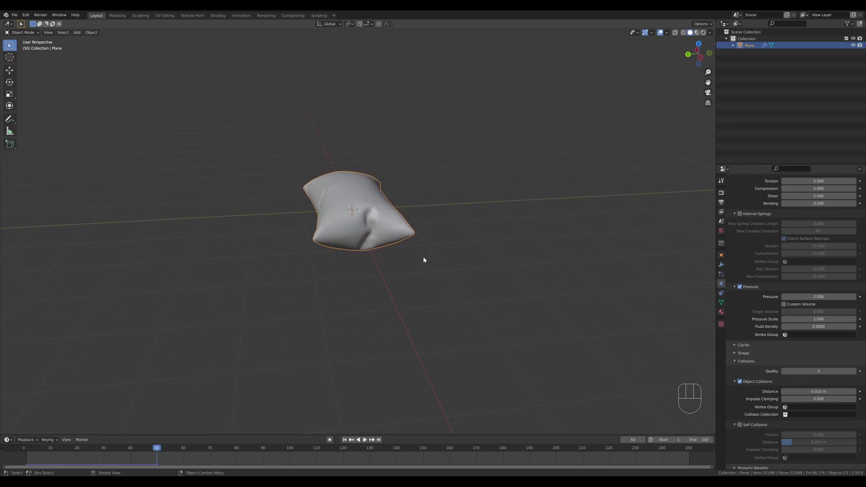
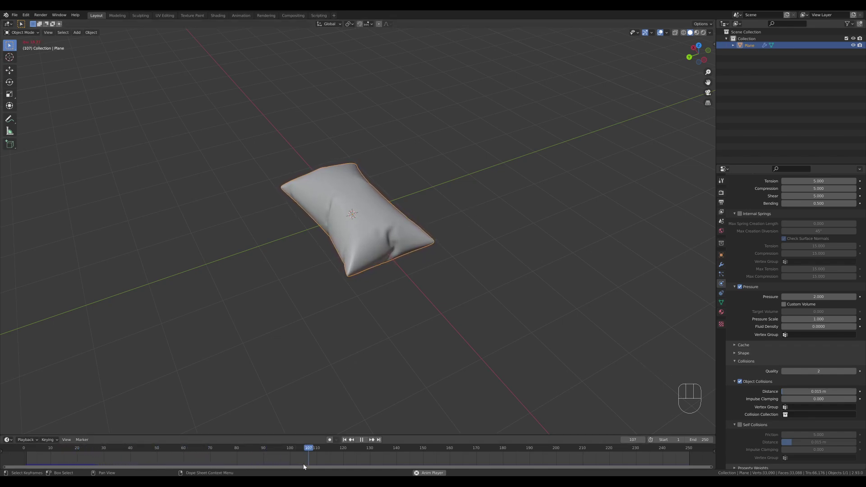
{"action": "key", "text": "space"}
{"action": "left_click_drag", "start_coordinate": [296, 449], "coordinate": [203, 456]}
{"action": "left_click_drag", "start_coordinate": [433, 197], "coordinate": [447, 198]}
{"action": "left_click_drag", "start_coordinate": [452, 195], "coordinate": [433, 224]}
{"action": "middle_click", "coordinate": [425, 252]}
Convert the simulated pillow to a plain mesh and give it a fresh Subdivision modifier.
{"action": "right_click", "coordinate": [840, 227]}
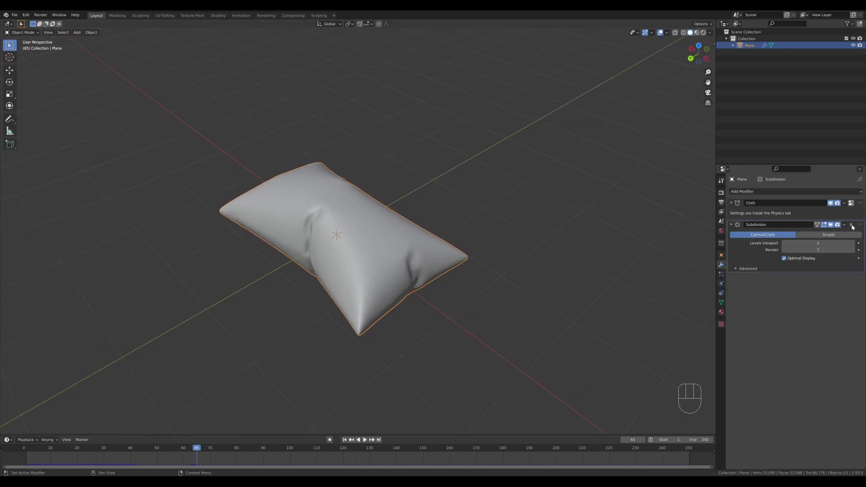
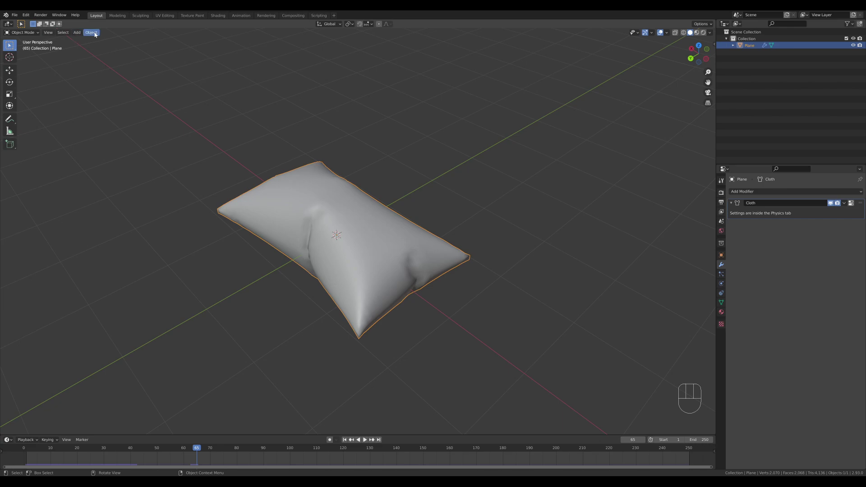
{"action": "left_click_drag", "start_coordinate": [99, 33], "coordinate": [179, 221]}
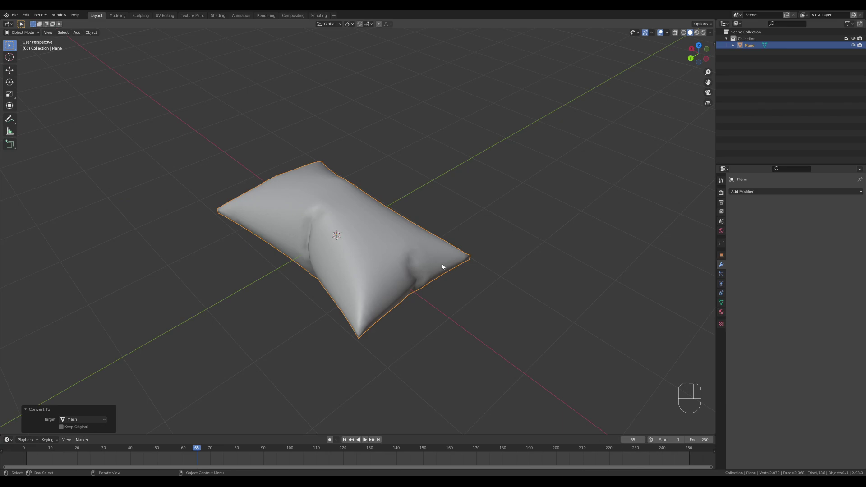
{"action": "key", "text": "ctrl+2"}
{"action": "key", "text": "Tab"}
{"action": "key", "text": "Tab"}
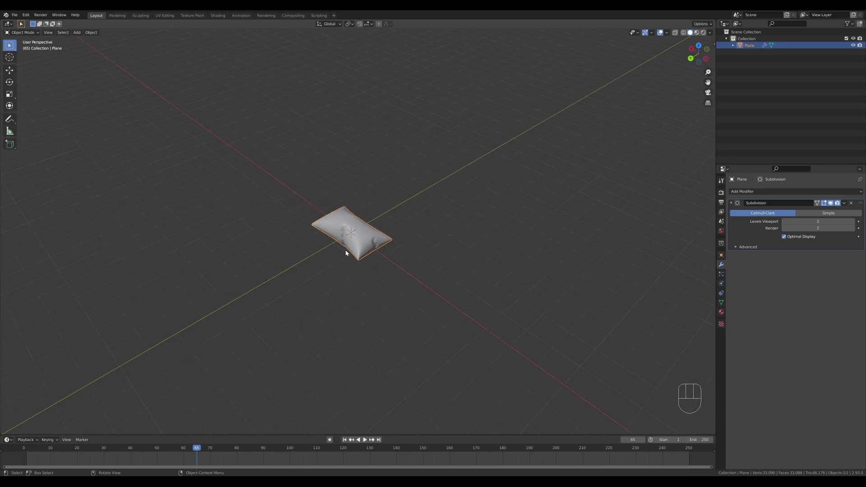
Raise the pillow about 2.2 m and add a large scaled-up ground plane beneath it.
{"action": "key", "text": "g"}
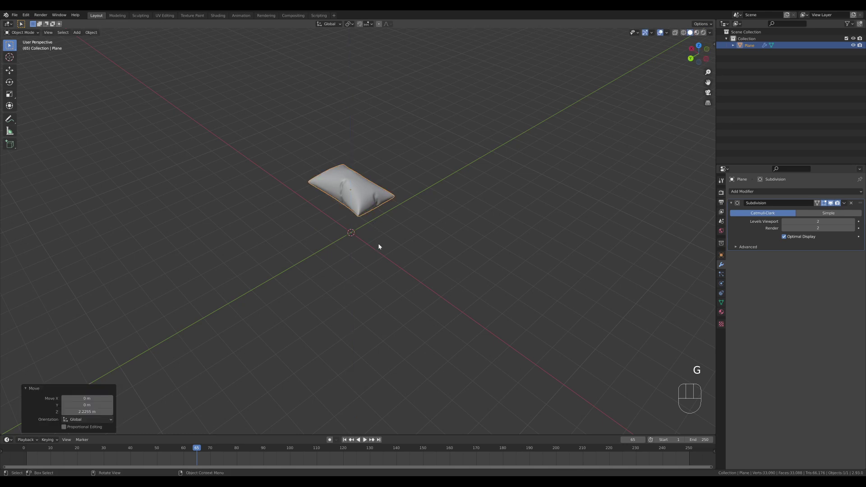
{"action": "key", "text": "shift+a"}
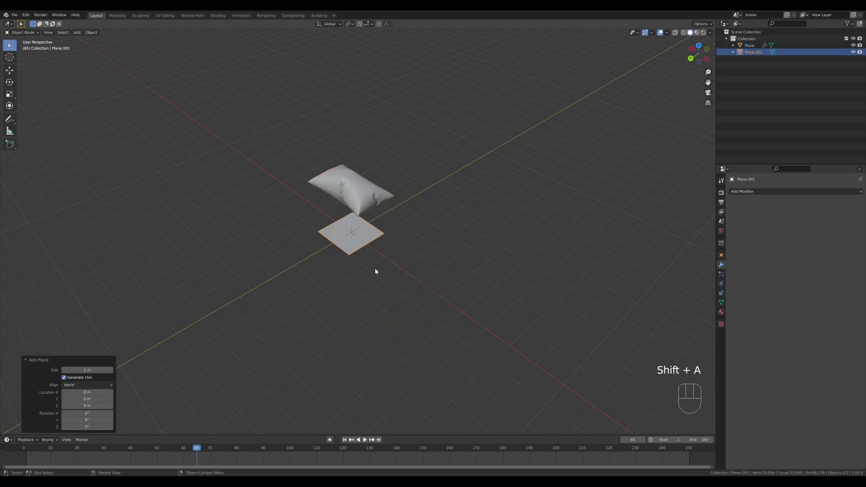
{"action": "key", "text": "Tab"}
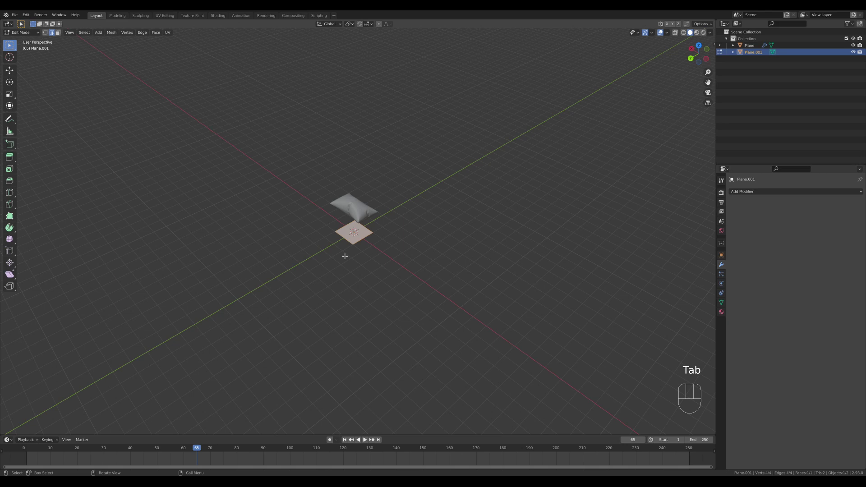
{"action": "key", "text": "s"}
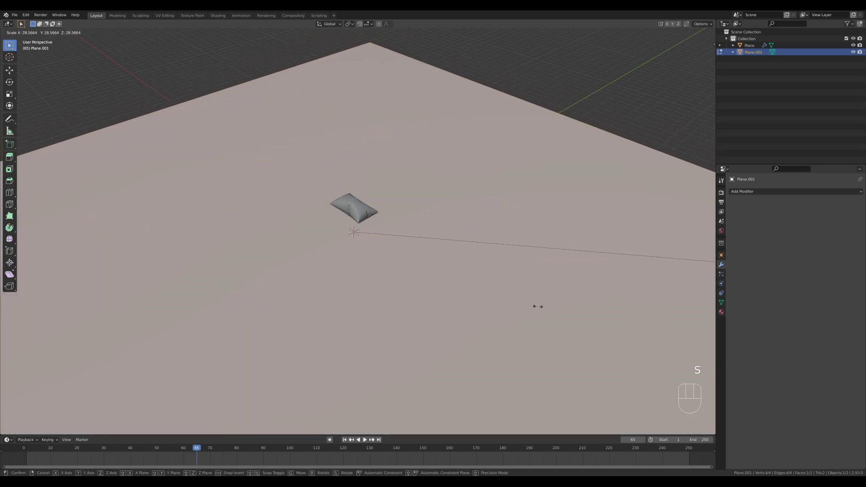
{"action": "key", "text": "Tab"}
Add a third plane under the pillow and stretch it from top view into a rectangular bed-base footprint.
{"action": "key", "text": "shift+a"}
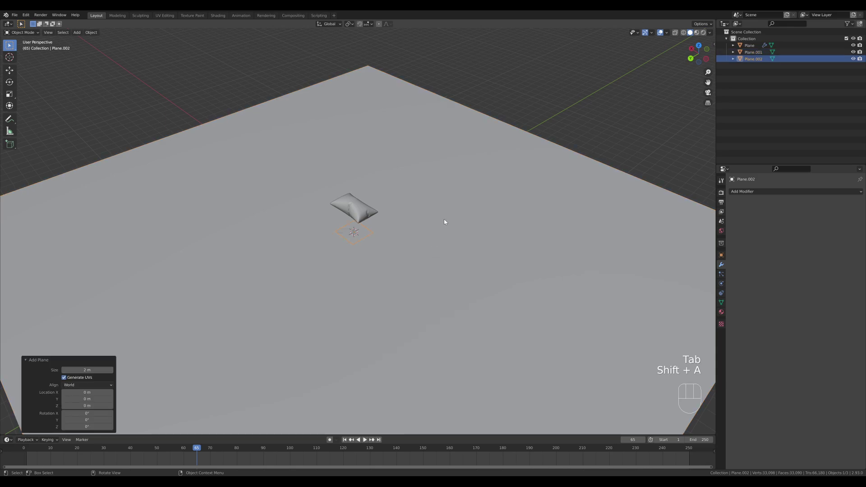
{"action": "left_click_drag", "start_coordinate": [477, 219], "coordinate": [451, 226]}
{"action": "key", "text": "Tab"}
{"action": "key", "text": "s"}
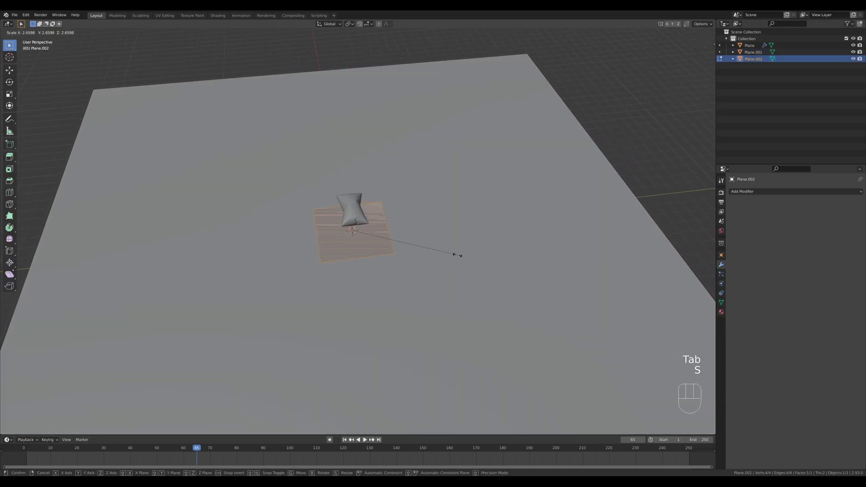
{"action": "key", "text": "KP_7"}
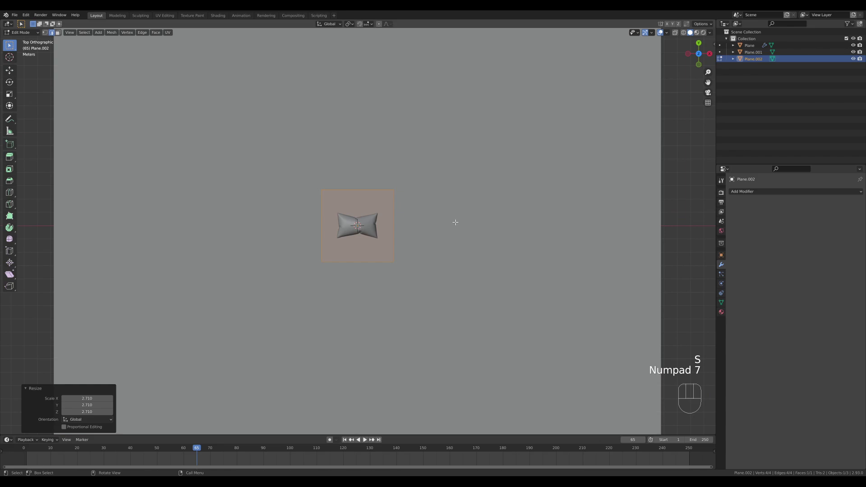
{"action": "key", "text": "s"}
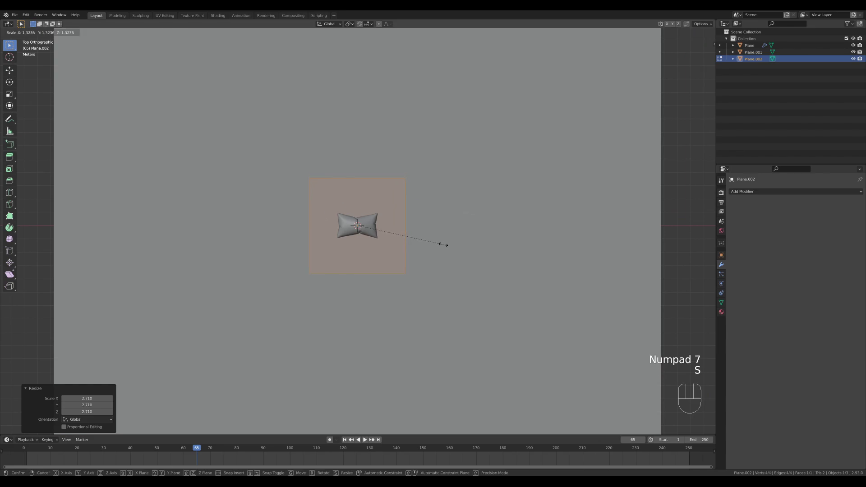
{"action": "key", "text": "s"}
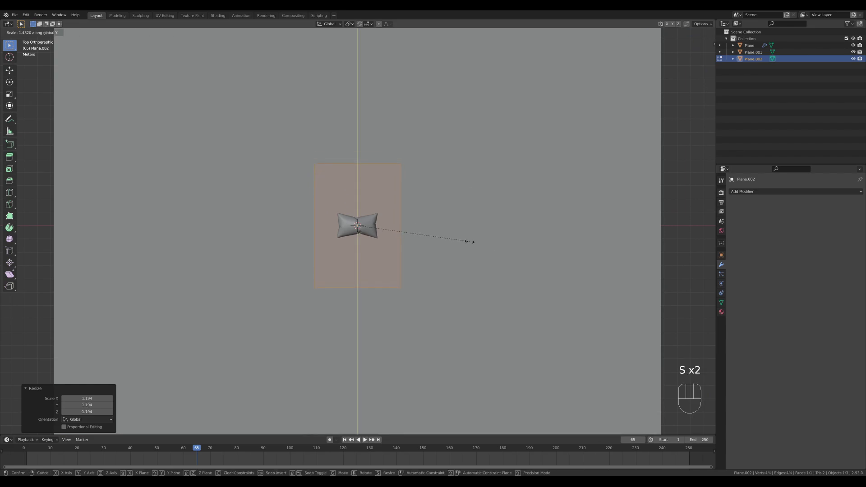
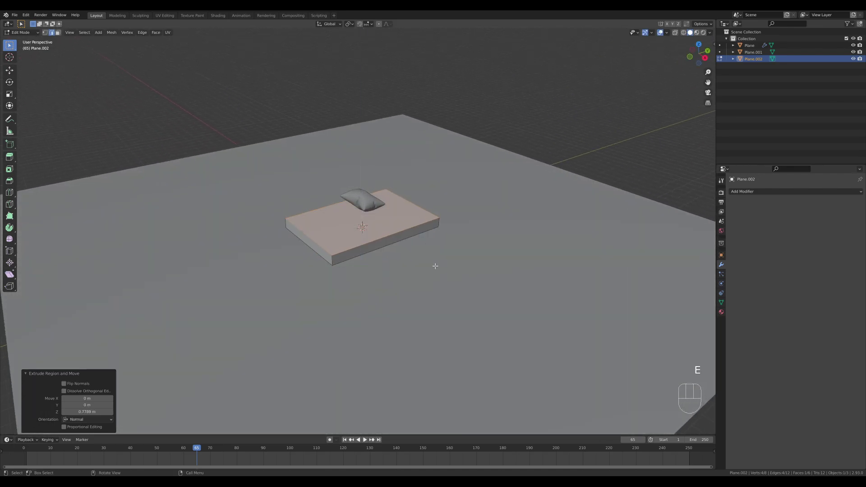
Duplicate and separate the base's top faces into a mattress object raised on the bed base.
{"action": "key", "text": "shift+d"}
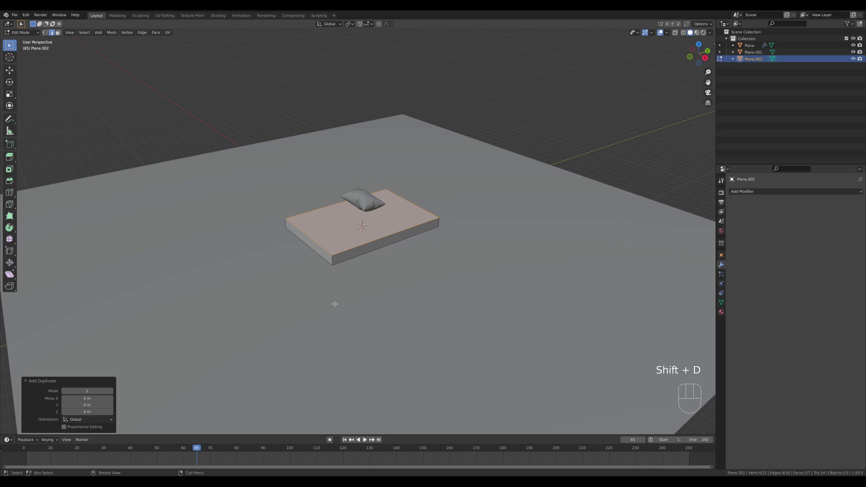
{"action": "key", "text": "p"}
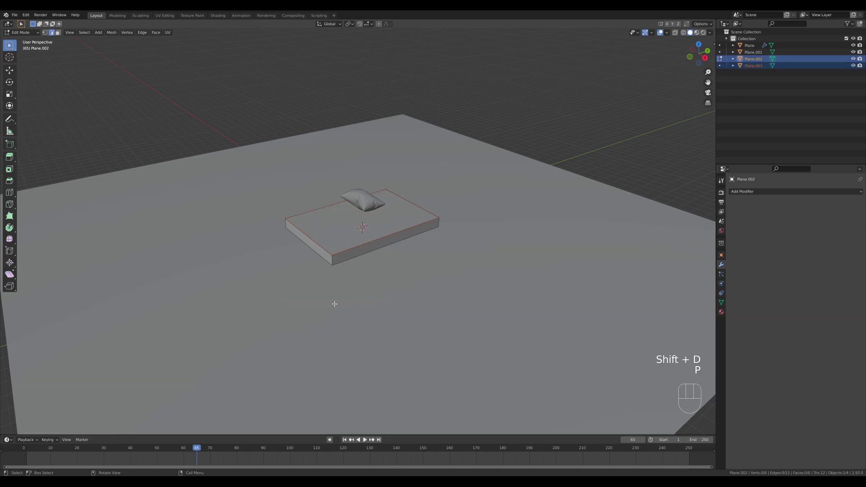
{"action": "key", "text": "Tab"}
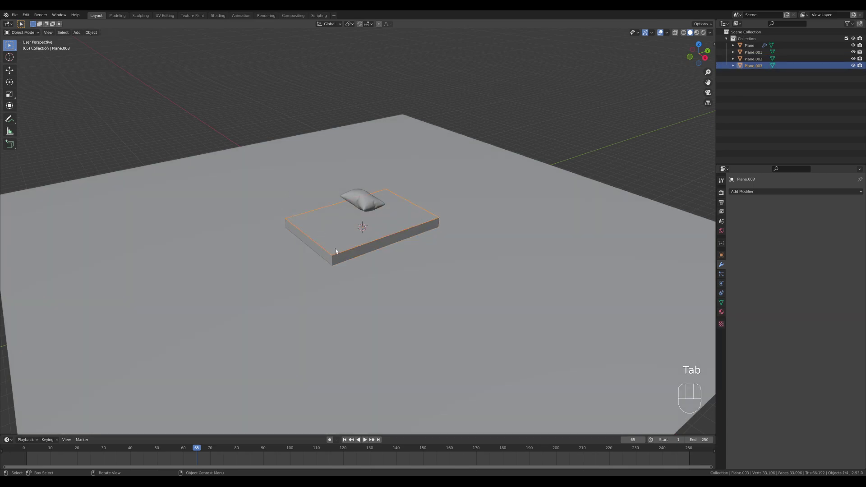
{"action": "key", "text": "Tab"}
{"action": "key", "text": "a"}
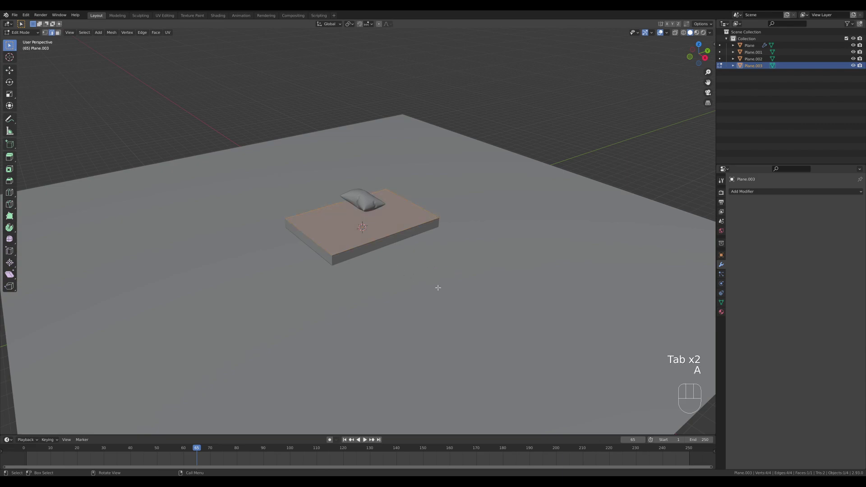
{"action": "key", "text": "e"}
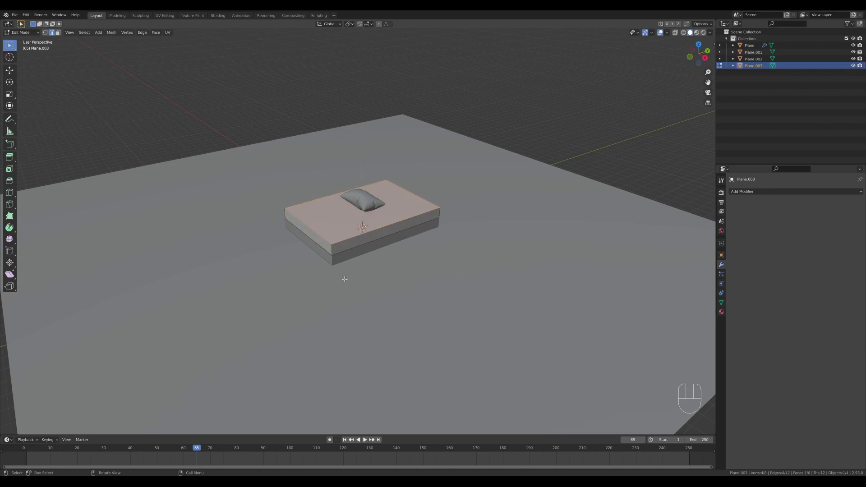
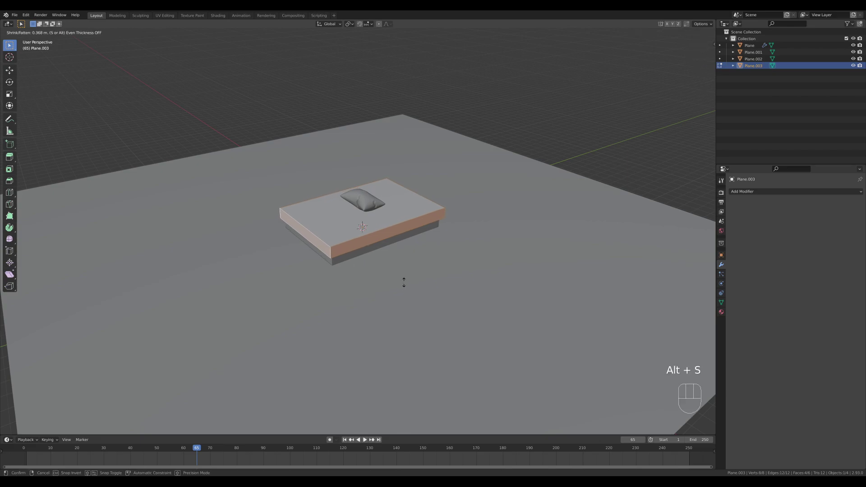
Give the mattress a Bevel modifier with Amount 0.081 m and 3 segments.
{"action": "key", "text": "Tab"}
{"action": "left_click", "coordinate": [753, 197]}
{"action": "left_click", "coordinate": [857, 237]}
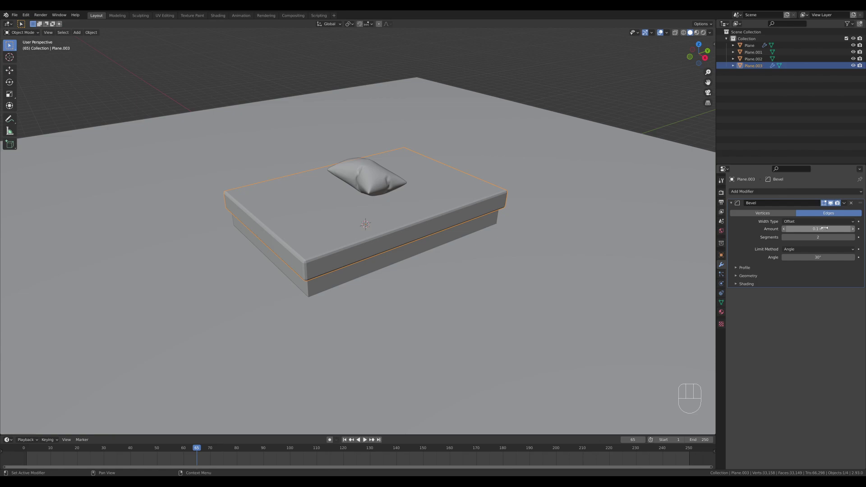
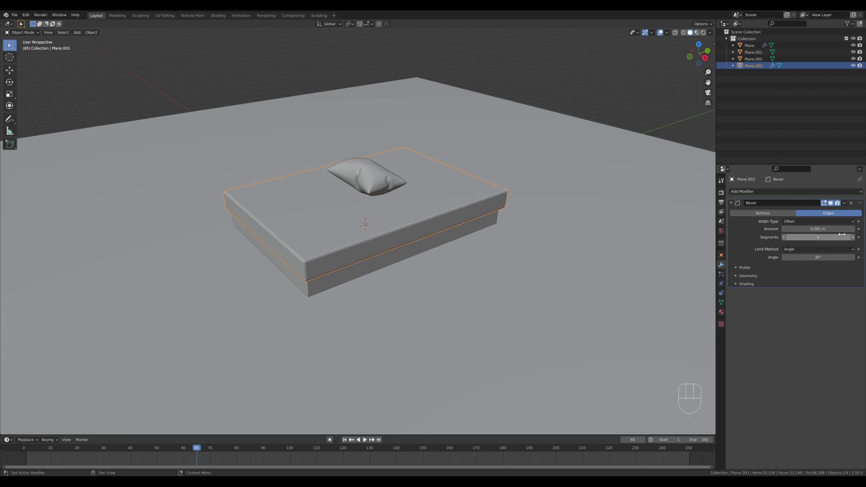
{"action": "left_click_drag", "start_coordinate": [364, 248], "coordinate": [352, 249]}
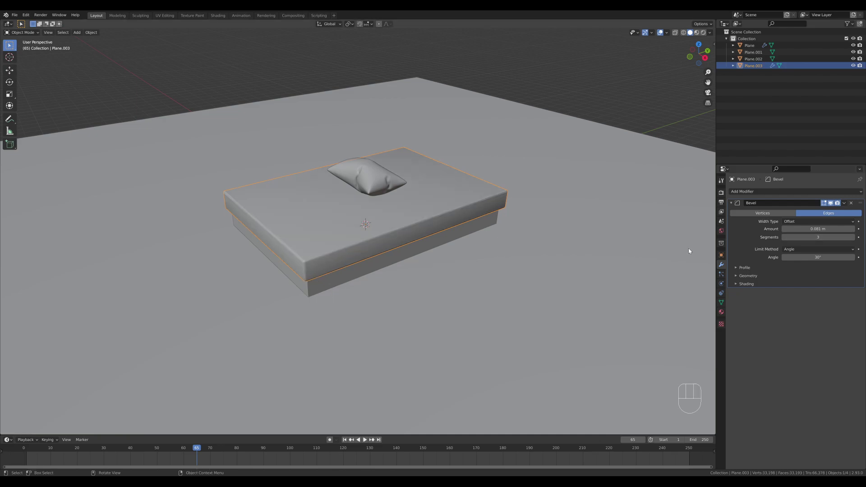
Adjust the mattress normals in Object Data, then select the bed base for bevelling.
{"action": "left_click", "coordinate": [751, 285]}
{"action": "left_click", "coordinate": [788, 296]}
{"action": "left_click", "coordinate": [725, 301]}
{"action": "left_click", "coordinate": [785, 319]}
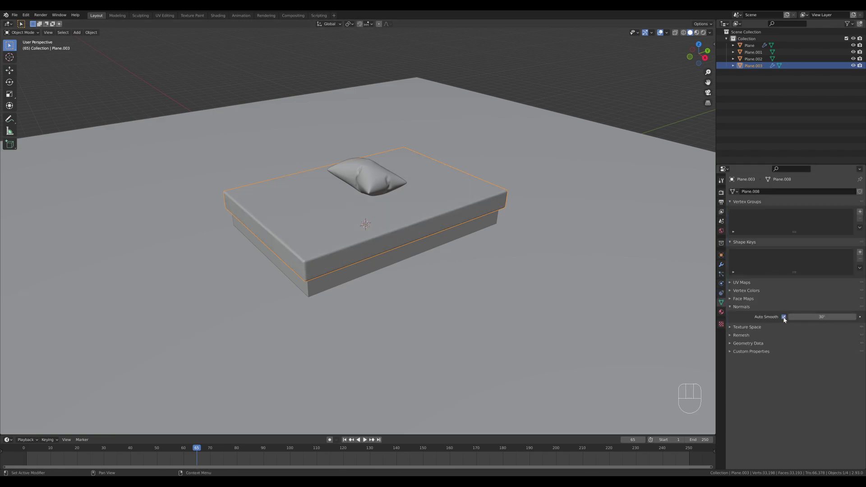
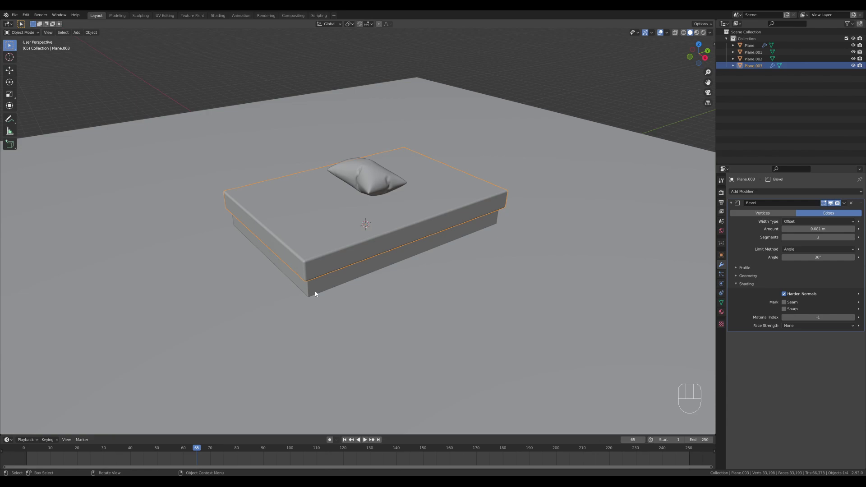
{"action": "left_click", "coordinate": [318, 289]}
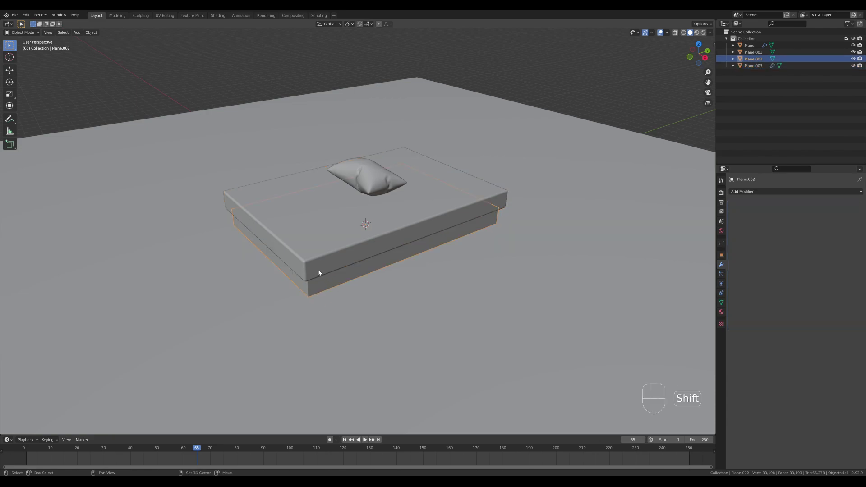
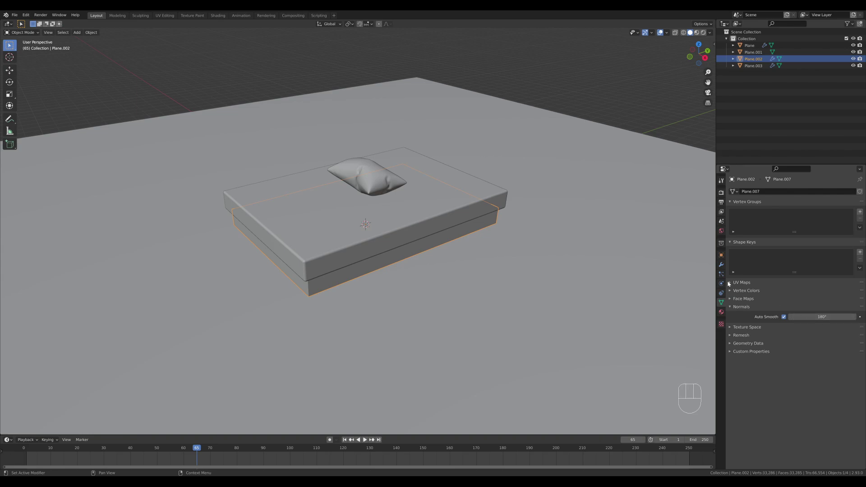
Place the pillow at the head of the bed and turn it at an angle.
{"action": "left_click", "coordinate": [368, 179]}
{"action": "key", "text": "KP_7"}
{"action": "key", "text": "g"}
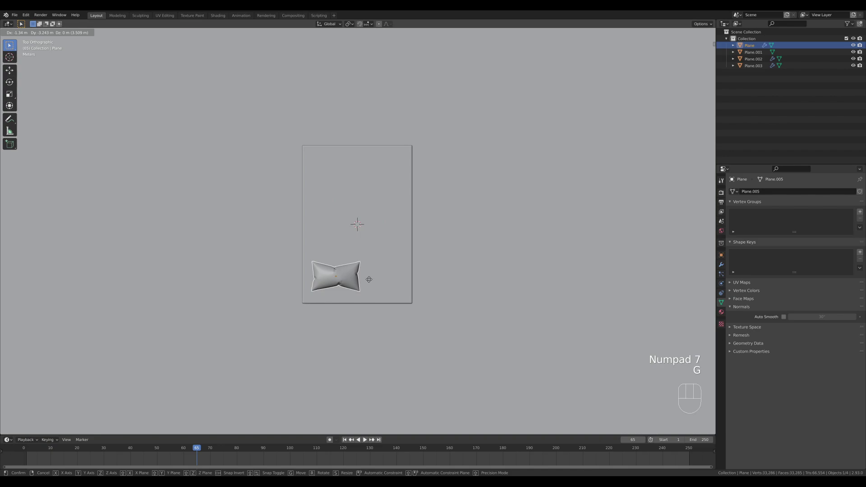
{"action": "key", "text": "r"}
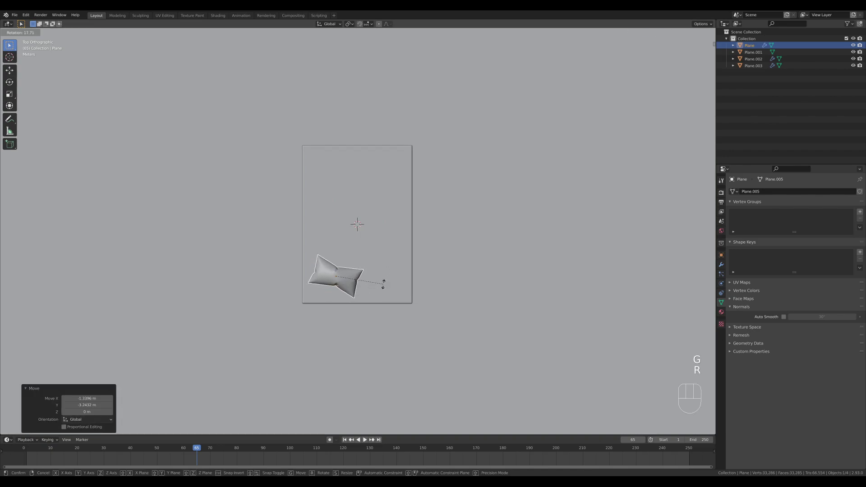
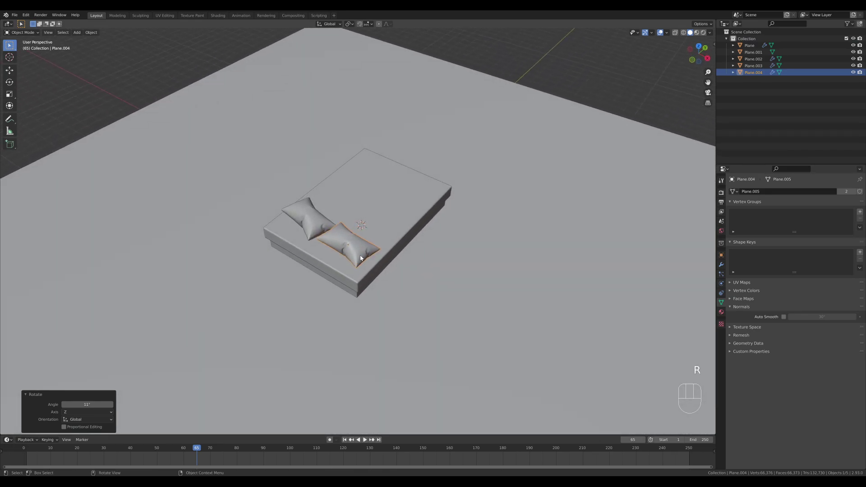
Duplicate the pillow, tumble and turn the copy, and lower it onto the bed.
{"action": "key", "text": "r"}
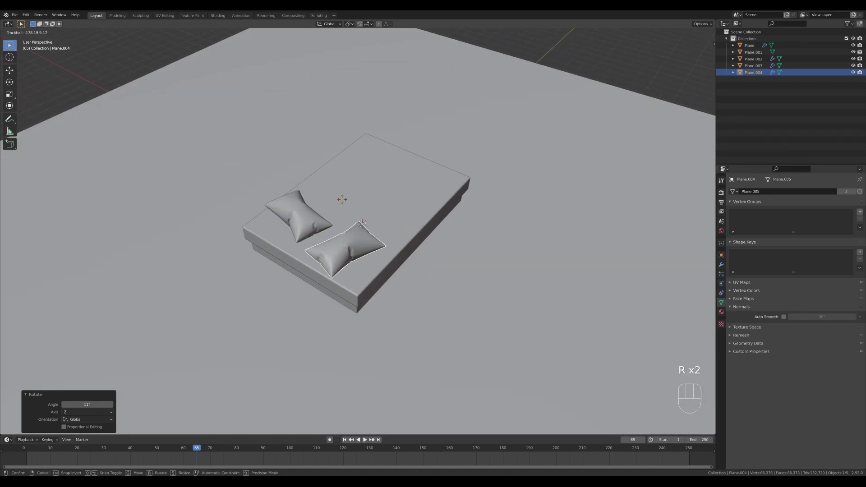
{"action": "key", "text": "r"}
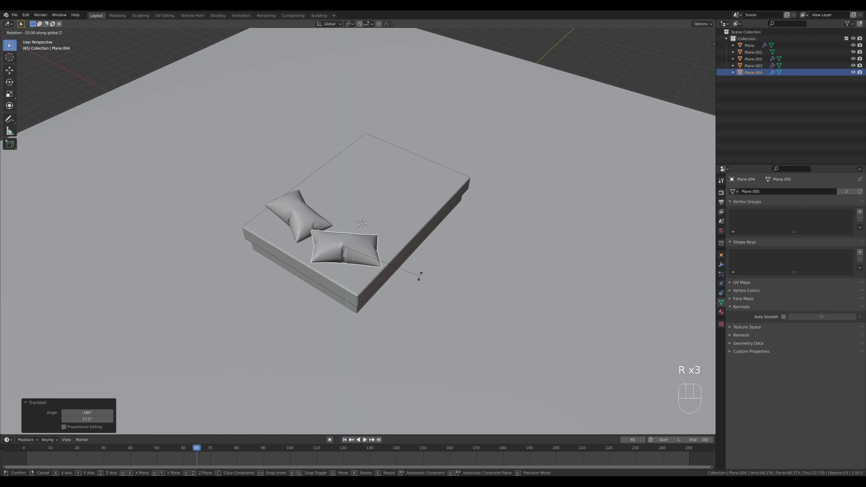
{"action": "left_click_drag", "start_coordinate": [362, 266], "coordinate": [359, 240]}
{"action": "key", "text": "g"}
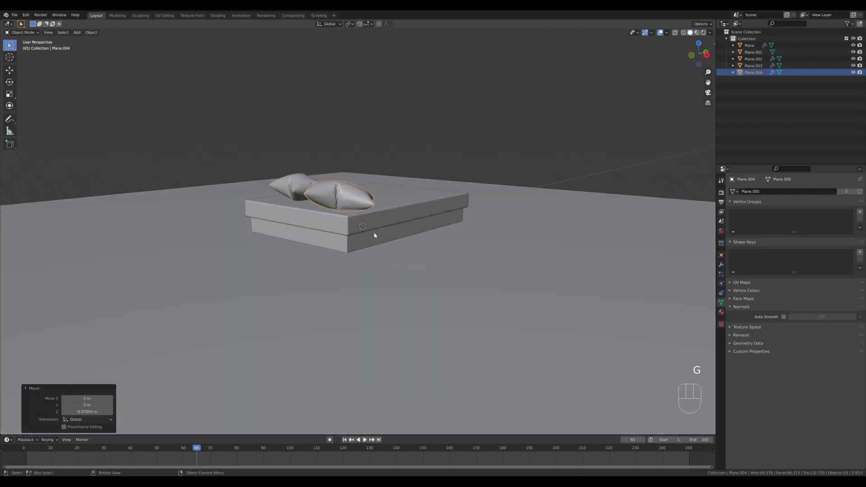
{"action": "key", "text": "r"}
{"action": "left_click_drag", "start_coordinate": [419, 218], "coordinate": [415, 244]}
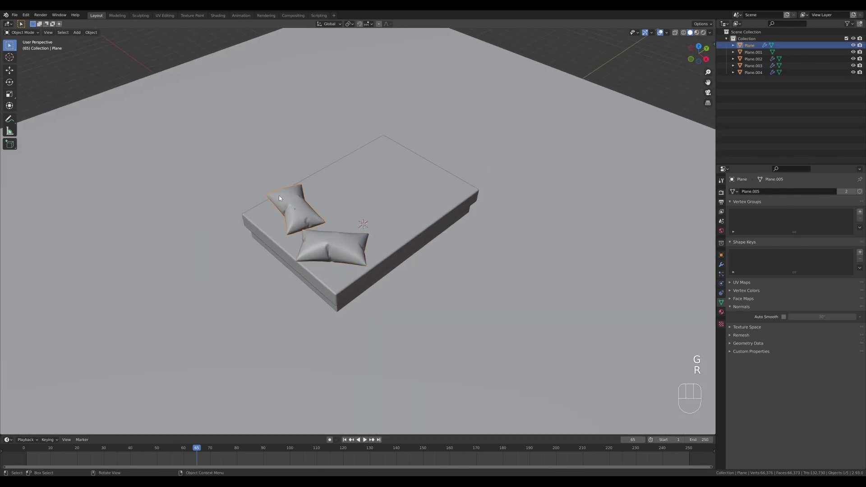
Select both pillows and slide them along the bed on the Y axis.
{"action": "key", "text": "g"}
{"action": "left_click", "coordinate": [354, 245]}
{"action": "key", "text": "g"}
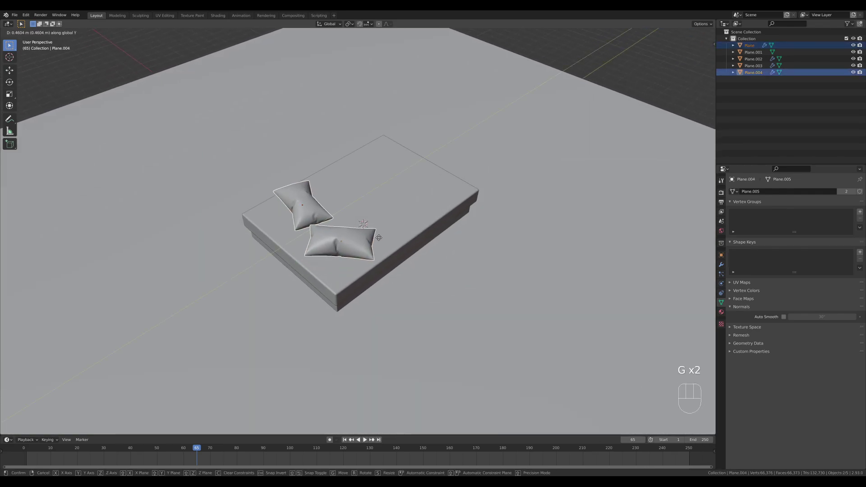
{"action": "left_click_drag", "start_coordinate": [522, 252], "coordinate": [509, 248]}
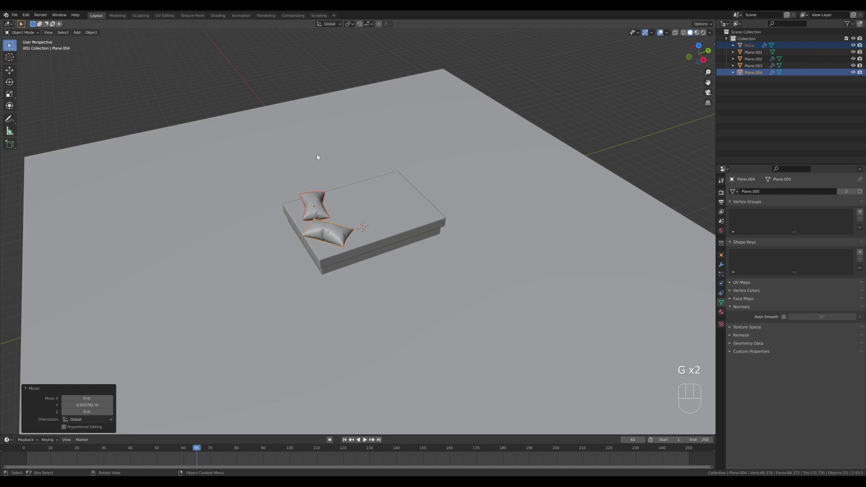
Enlarge both pillows slightly, then add a new plane raised above the bed.
{"action": "key", "text": "s"}
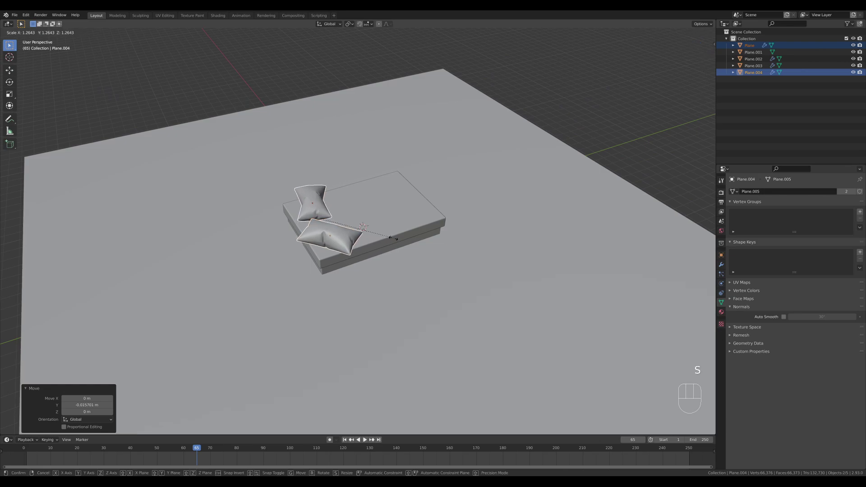
{"action": "middle_click", "coordinate": [401, 231]}
{"action": "key", "text": "shift+a"}
{"action": "key", "text": "g"}
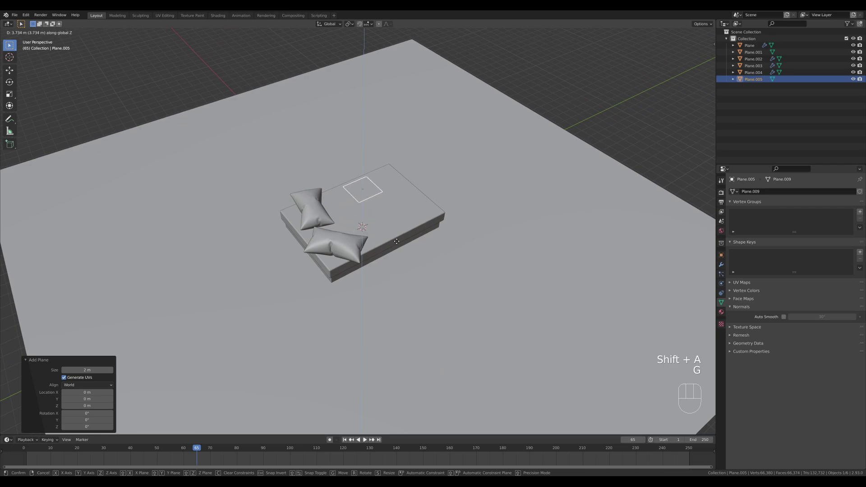
{"action": "key", "text": "KP_7"}
Scale the plane to cover the bed and shift it along Y into place.
{"action": "key", "text": "Tab"}
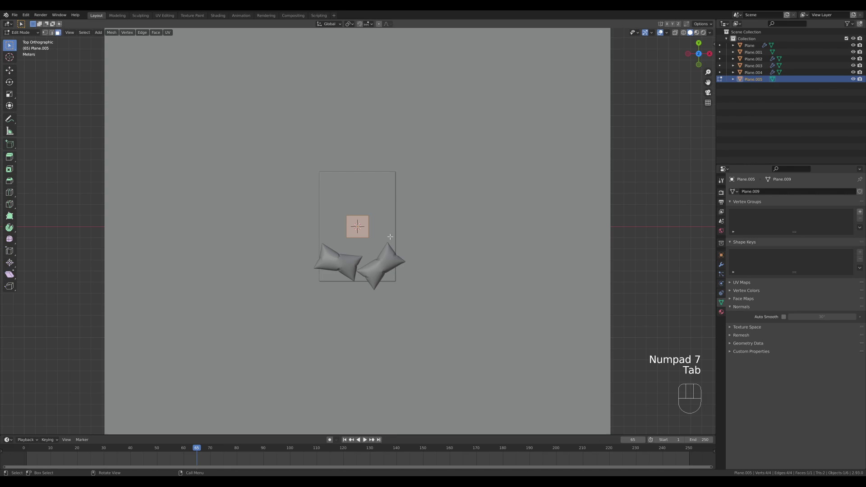
{"action": "key", "text": "s"}
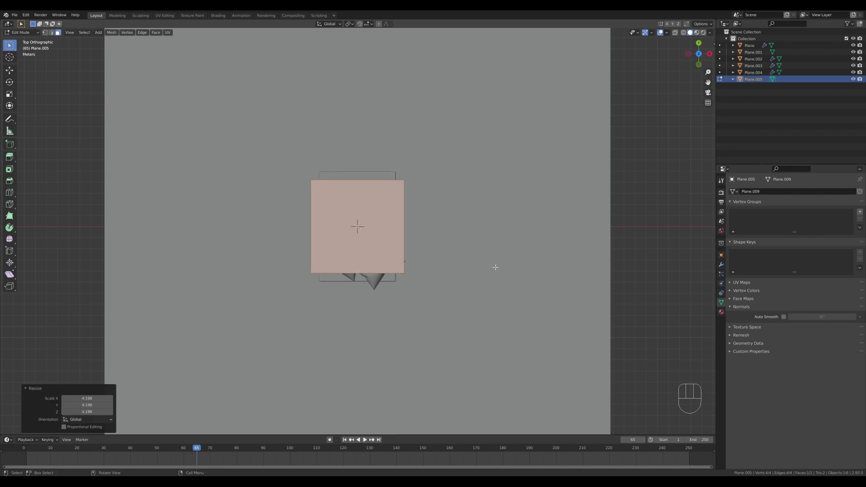
{"action": "key", "text": "Tab"}
{"action": "key", "text": "g"}
{"action": "key", "text": "ctrl+z"}
{"action": "key", "text": "g"}
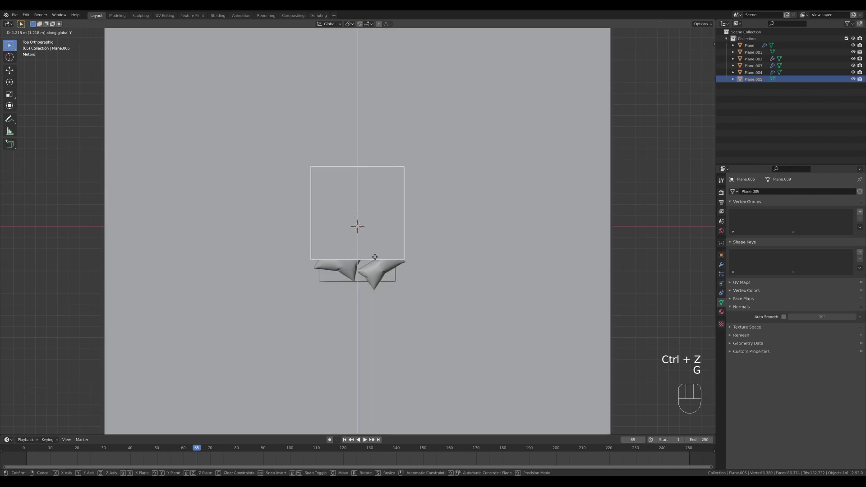
{"action": "left_click_drag", "start_coordinate": [400, 261], "coordinate": [351, 231]}
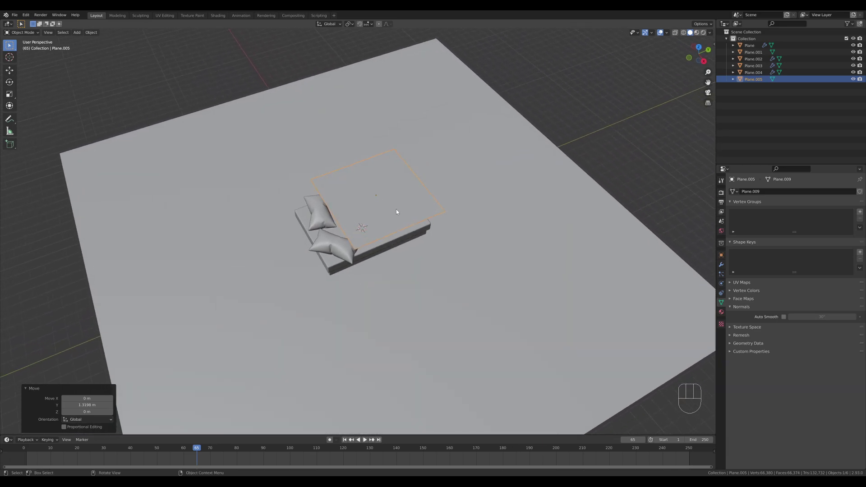
Subdivide the sheet plane finely in Edit Mode and return to Object Mode.
{"action": "key", "text": "Tab"}
{"action": "left_click_drag", "start_coordinate": [390, 199], "coordinate": [380, 199]}
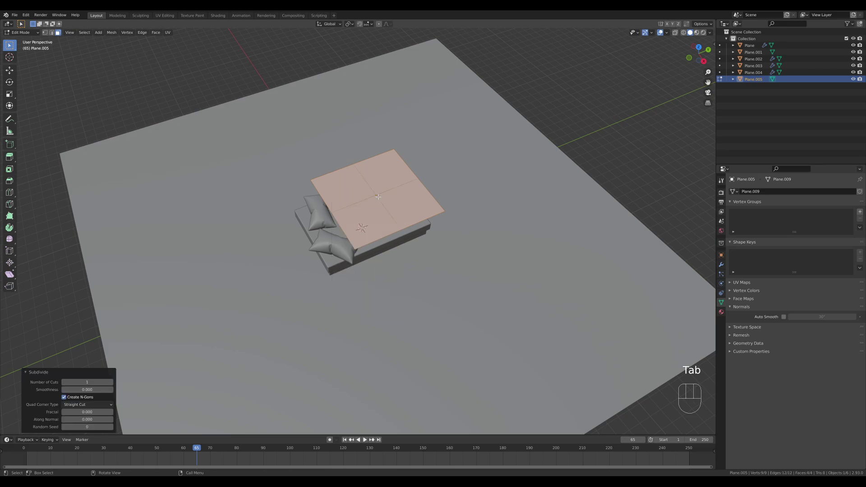
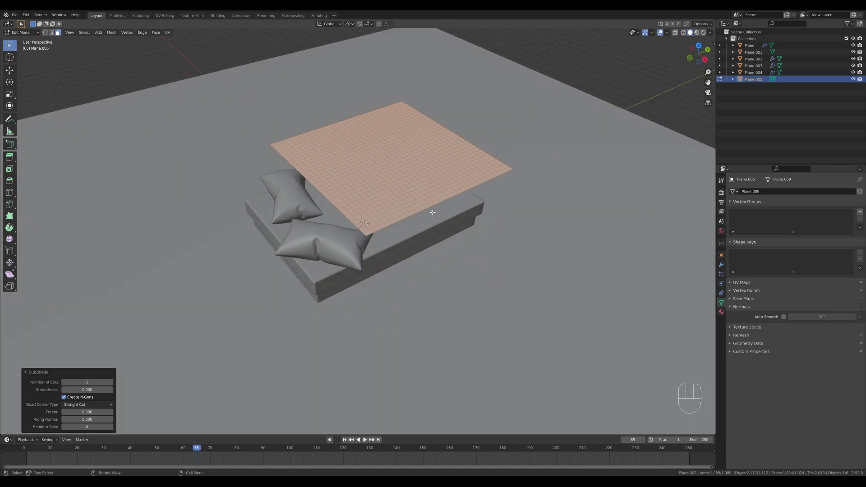
{"action": "key", "text": "Tab"}
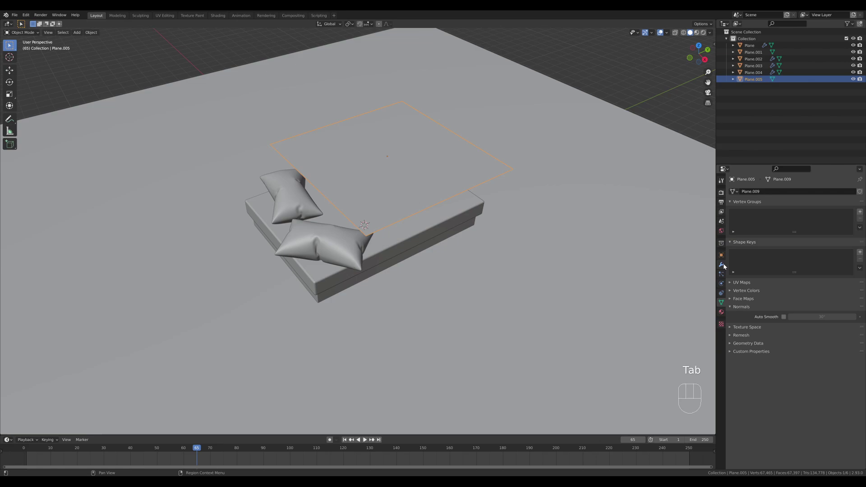
Enable Cloth physics on the sheet and briefly test the simulation.
{"action": "left_click", "coordinate": [723, 287]}
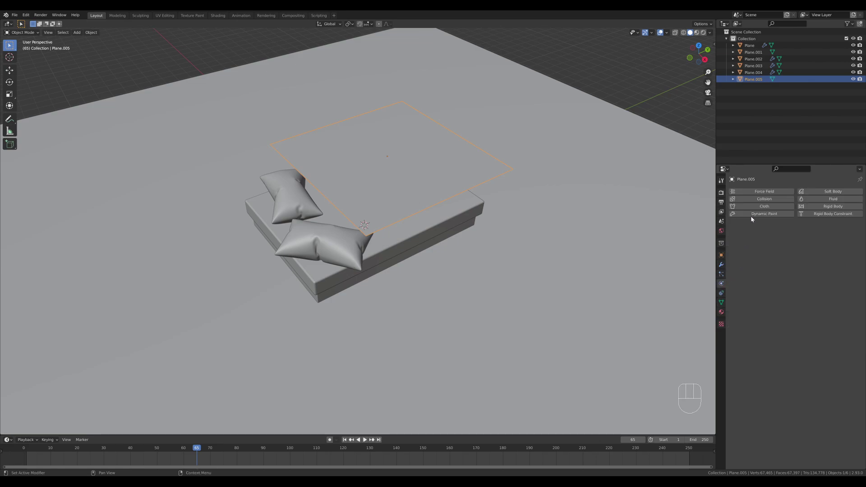
{"action": "left_click", "coordinate": [755, 207]}
{"action": "left_click", "coordinate": [184, 453]}
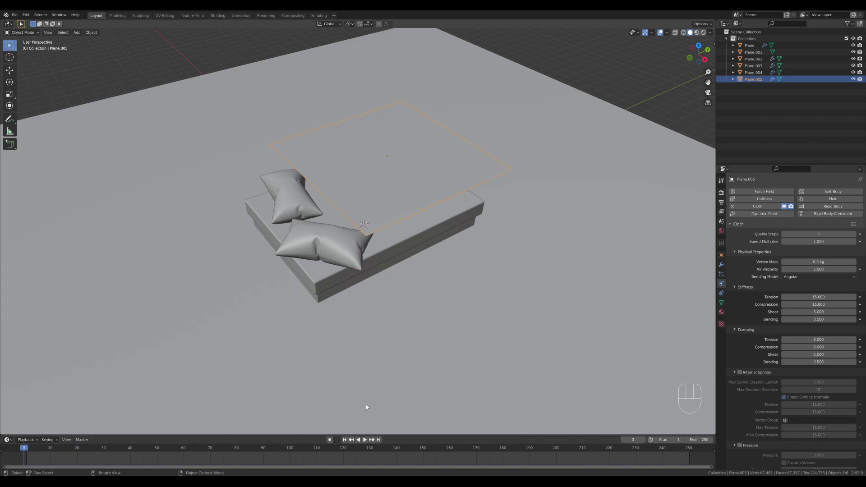
{"action": "key", "text": "space"}
{"action": "key", "text": "space"}
Enable Collision physics on the bed, the floor plane and the first pillow.
{"action": "left_click", "coordinate": [112, 449]}
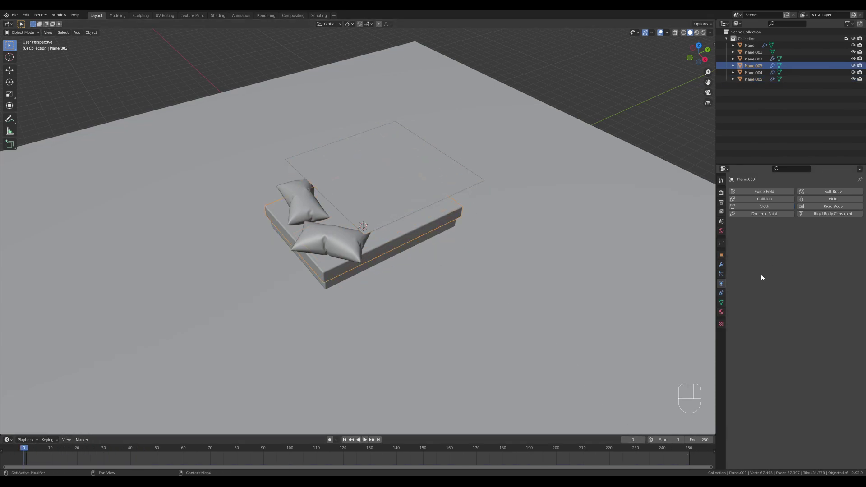
{"action": "left_click", "coordinate": [756, 200]}
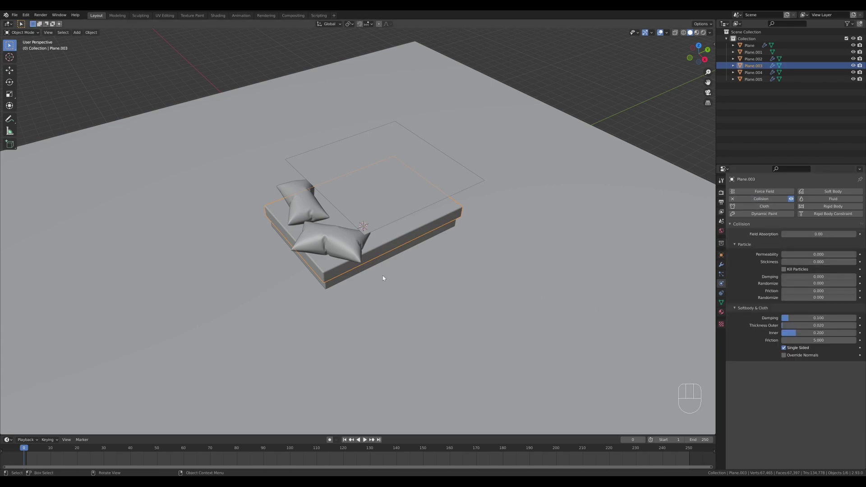
{"action": "left_click", "coordinate": [466, 284]}
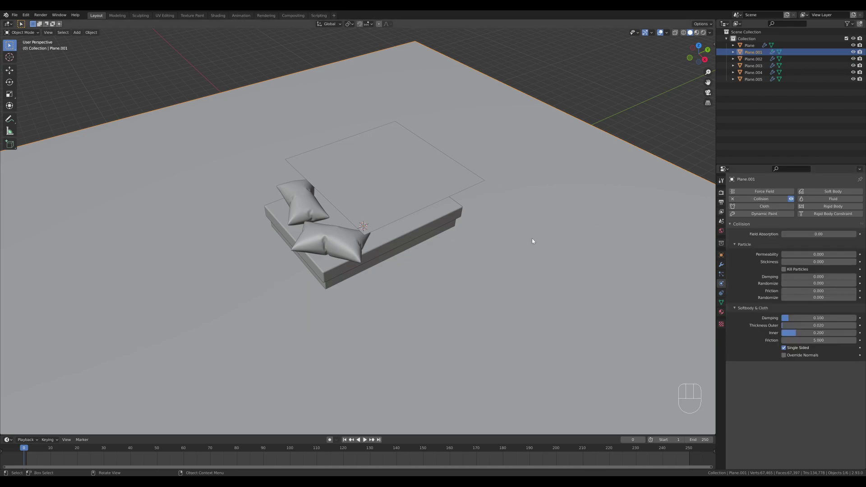
{"action": "left_click", "coordinate": [349, 241]}
{"action": "left_click", "coordinate": [305, 211]}
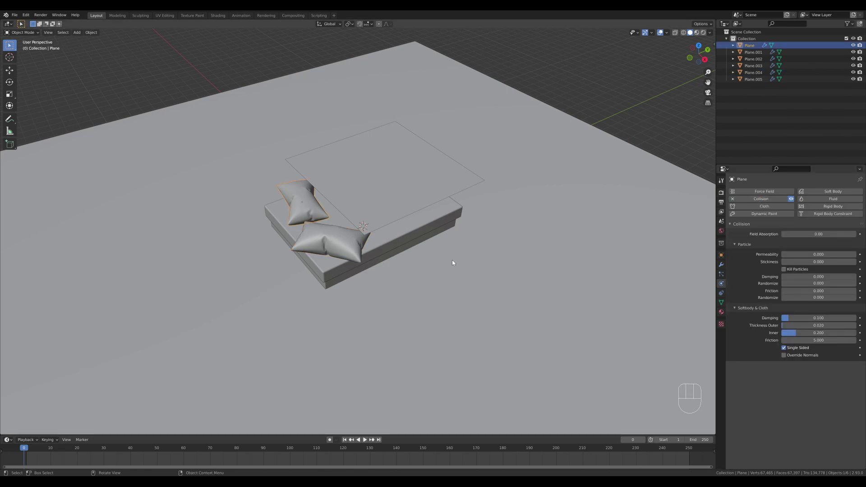
{"action": "left_click", "coordinate": [418, 196]}
Select the cloth sheet and rotate it slightly from the top view.
{"action": "left_click_drag", "start_coordinate": [548, 220], "coordinate": [550, 244]}
{"action": "key", "text": "r"}
{"action": "key", "text": "KP_7"}
{"action": "key", "text": "g"}
{"action": "key", "text": "r"}
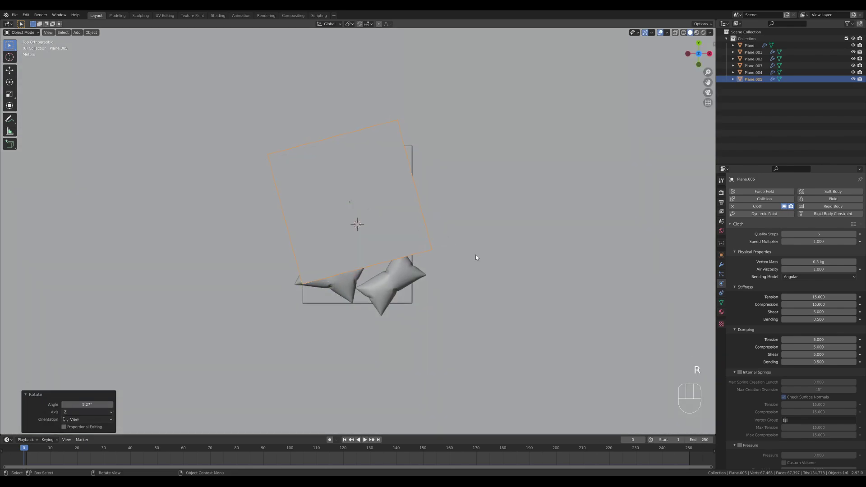
{"action": "left_click_drag", "start_coordinate": [506, 294], "coordinate": [467, 255]}
{"action": "middle_click", "coordinate": [467, 252]}
Play the cloth simulation, inspect the drape over the bed, and rewind to the start.
{"action": "key", "text": "space"}
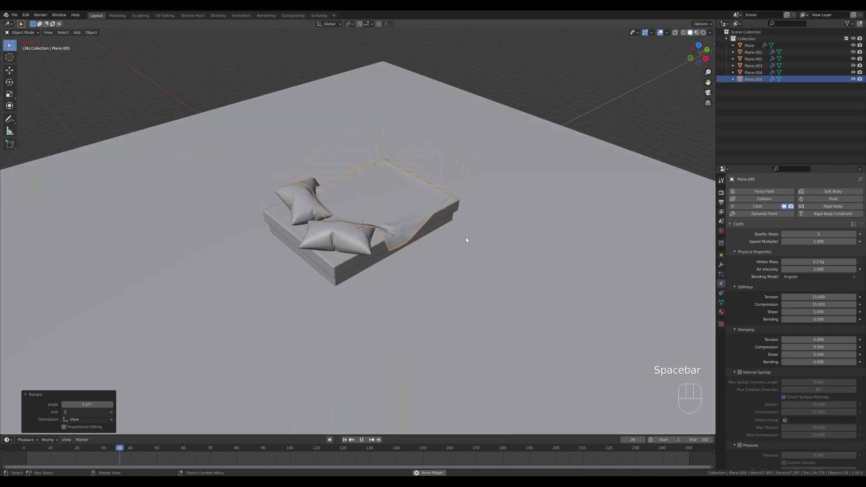
{"action": "key", "text": "space"}
{"action": "left_click_drag", "start_coordinate": [478, 230], "coordinate": [472, 239]}
{"action": "left_click_drag", "start_coordinate": [370, 212], "coordinate": [367, 228]}
{"action": "left_click_drag", "start_coordinate": [257, 202], "coordinate": [247, 201]}
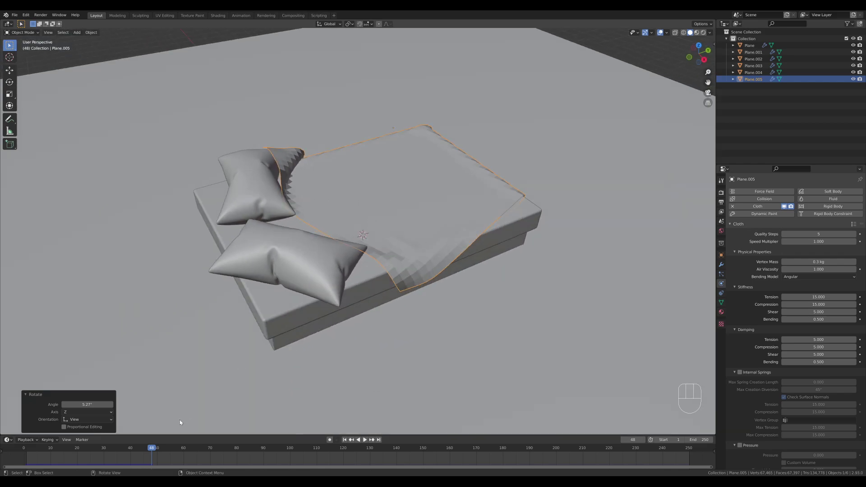
{"action": "left_click_drag", "start_coordinate": [135, 448], "coordinate": [685, 394]}
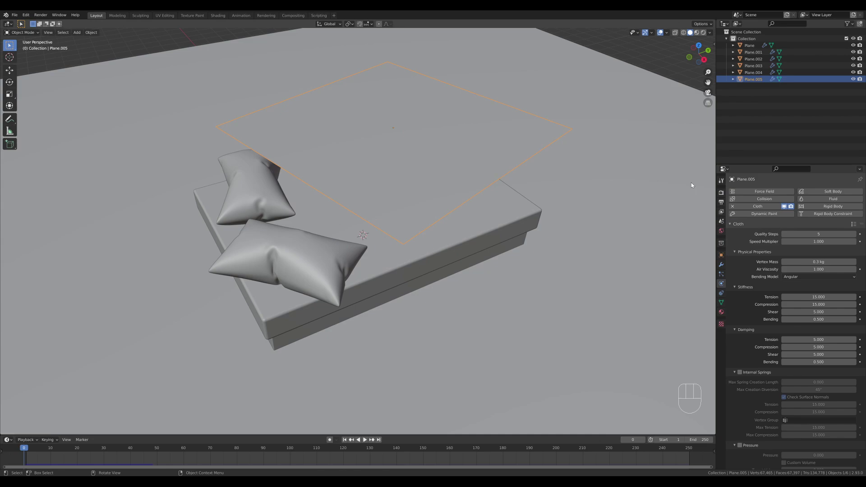
Shift the sheet toward the back, enlarge it slightly, and extrude its mesh for thickness.
{"action": "key", "text": "g"}
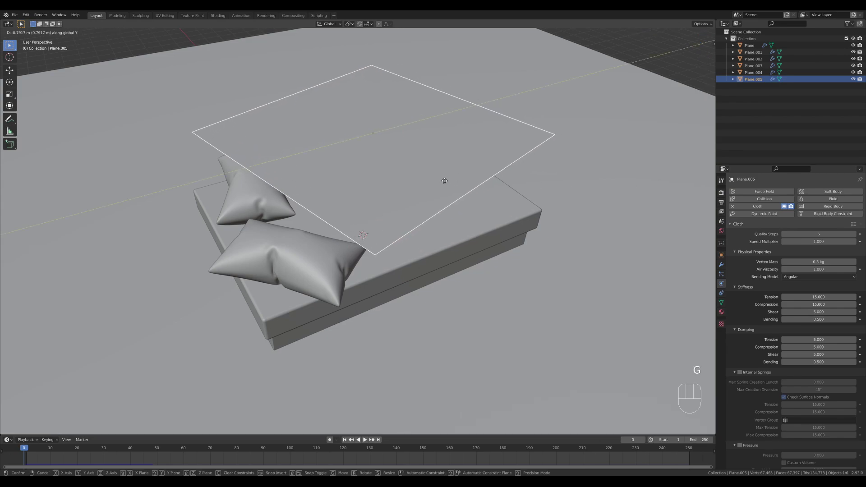
{"action": "key", "text": "s"}
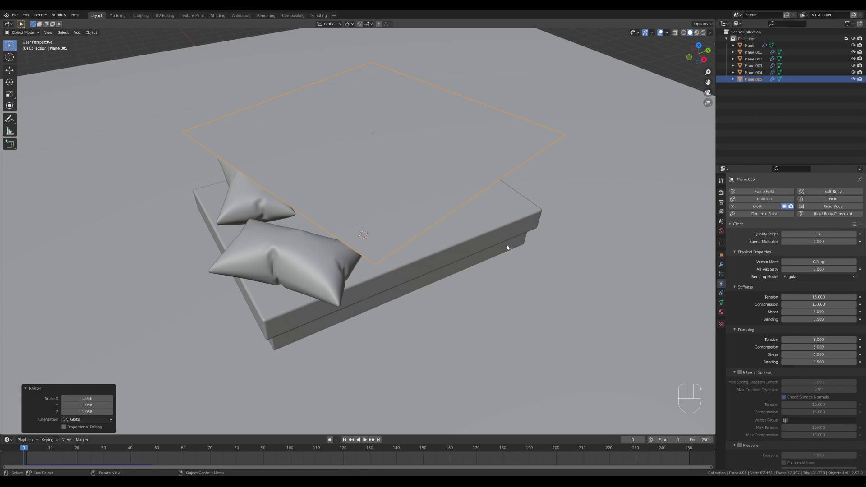
{"action": "key", "text": "Tab"}
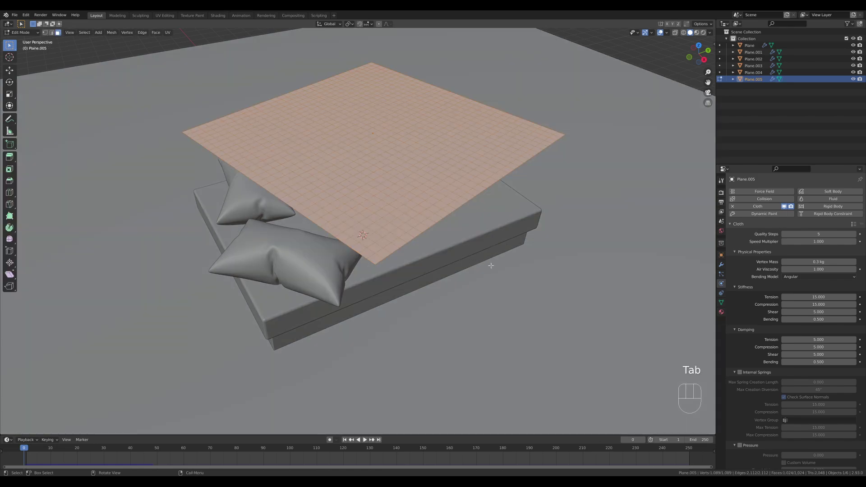
{"action": "key", "text": "e"}
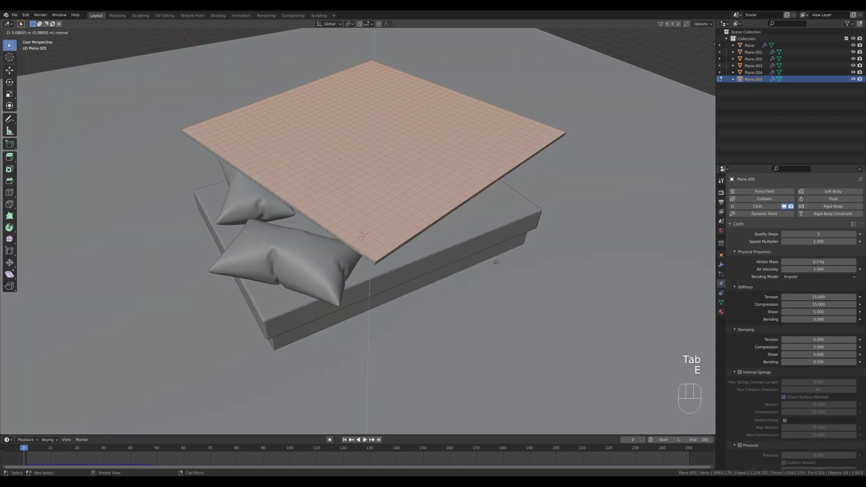
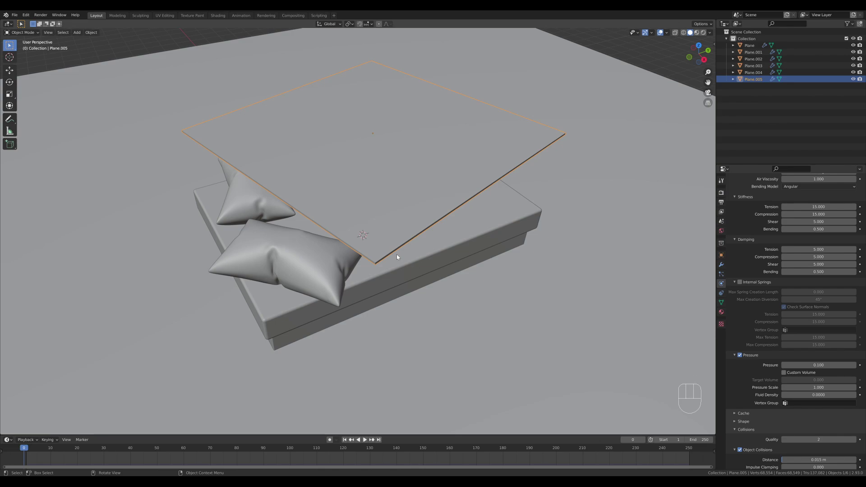
Run the simulation until the sheet settles and smooth it with Ctrl+2 subdivision.
{"action": "key", "text": "space"}
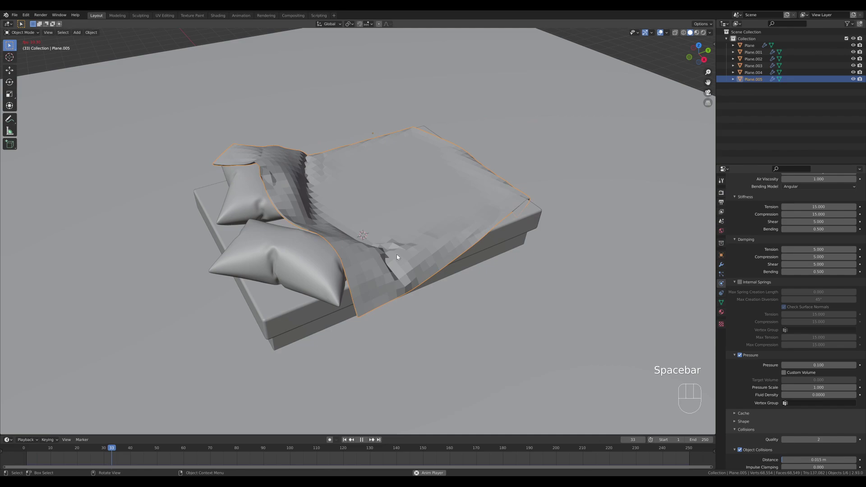
{"action": "key", "text": "space"}
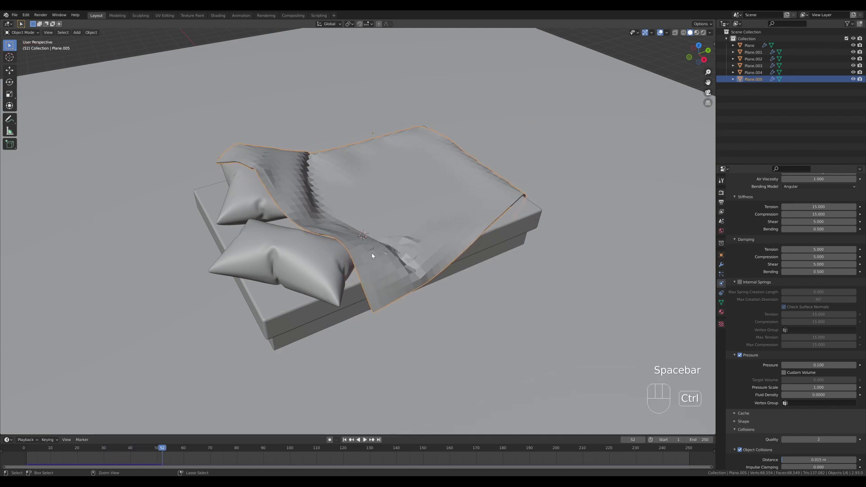
{"action": "key", "text": "ctrl+2"}
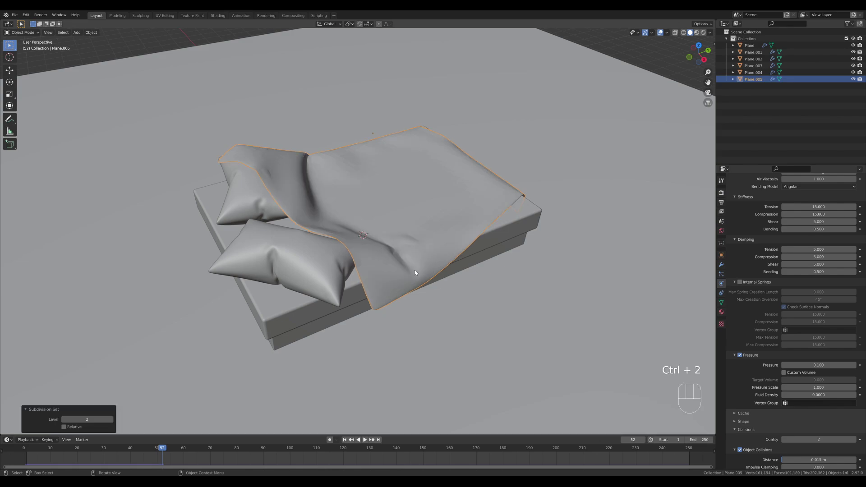
{"action": "left_click_drag", "start_coordinate": [421, 221], "coordinate": [373, 226]}
{"action": "left_click_drag", "start_coordinate": [205, 178], "coordinate": [256, 190]}
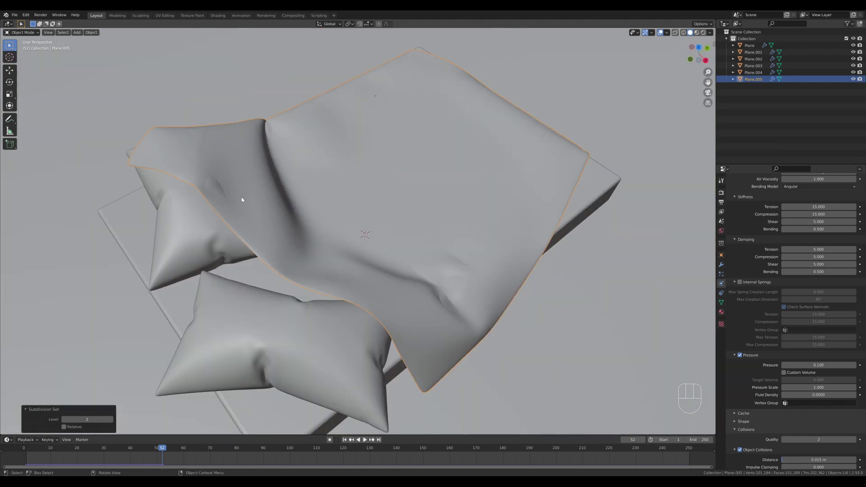
{"action": "left_click_drag", "start_coordinate": [396, 230], "coordinate": [392, 214]}
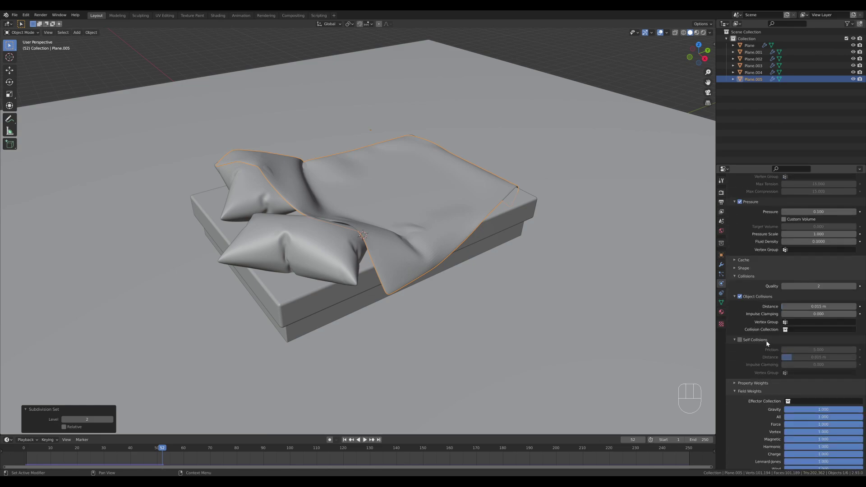
Adjust the physics settings, rewind, and replay the cloth simulation.
{"action": "left_click", "coordinate": [743, 342]}
{"action": "left_click", "coordinate": [145, 452]}
{"action": "key", "text": "space"}
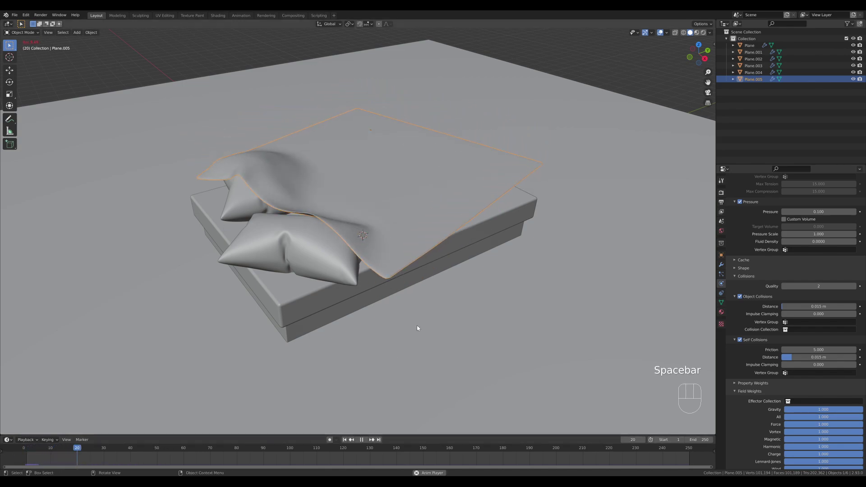
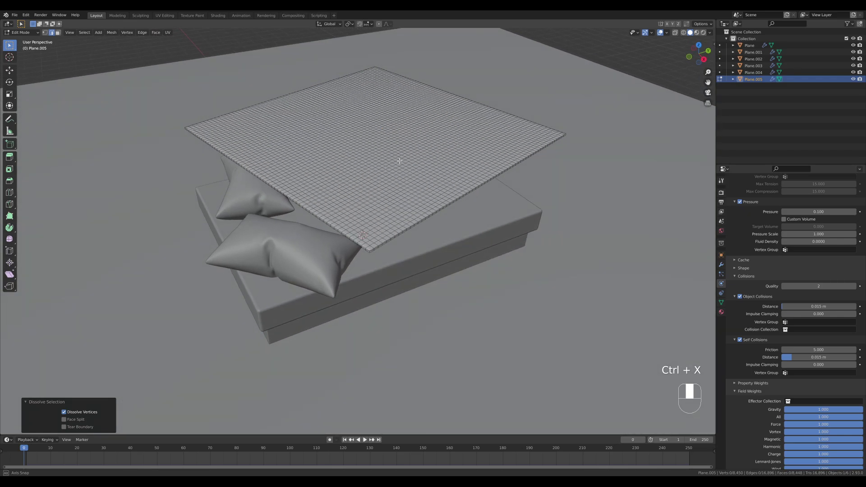
Replay the simulation with the denser sheet and pause it at a good drape over the pillows.
{"action": "key", "text": "Tab"}
{"action": "middle_click", "coordinate": [457, 192]}
{"action": "middle_click", "coordinate": [457, 190]}
{"action": "key", "text": "space"}
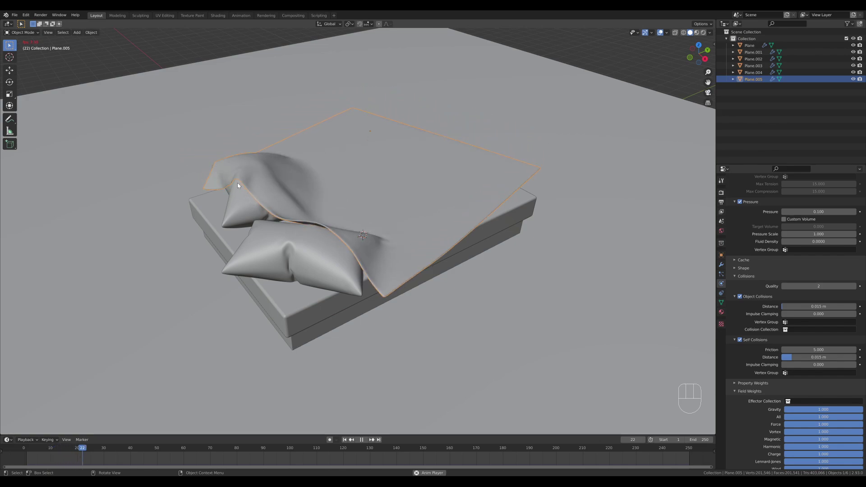
{"action": "key", "text": "space"}
{"action": "left_click_drag", "start_coordinate": [479, 236], "coordinate": [489, 233]}
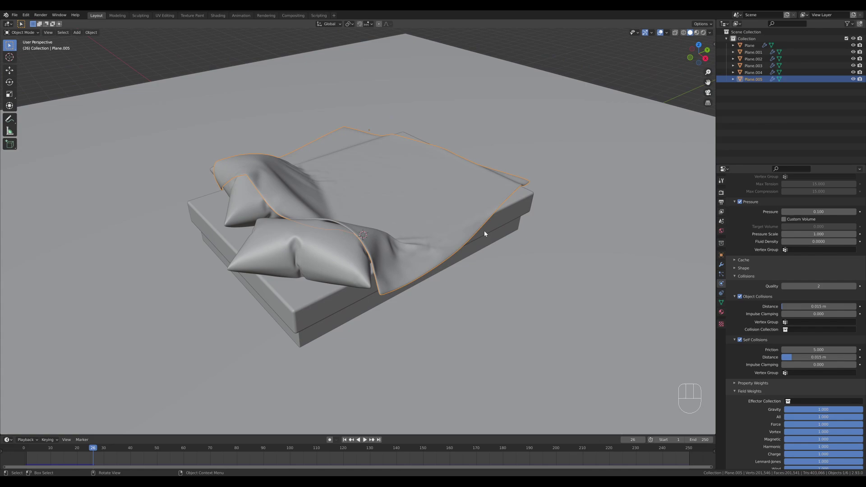
{"action": "key", "text": "space"}
{"action": "middle_click", "coordinate": [375, 220]}
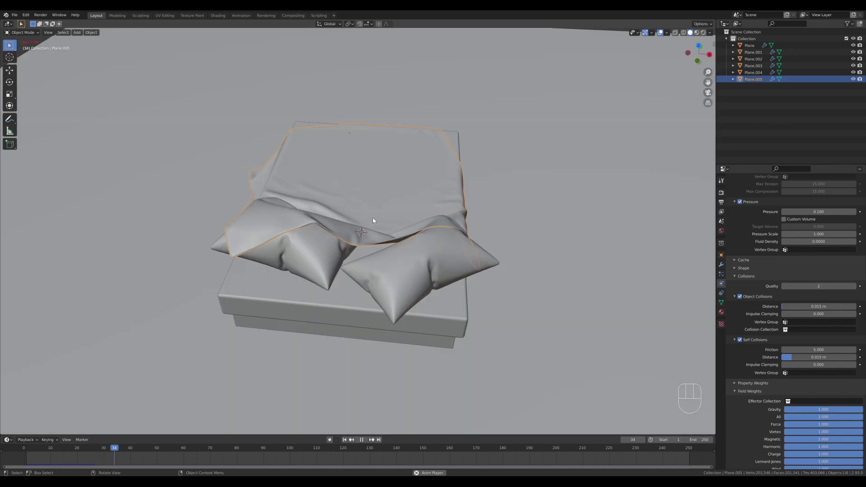
{"action": "key", "text": "space"}
{"action": "left_click_drag", "start_coordinate": [531, 221], "coordinate": [484, 211]}
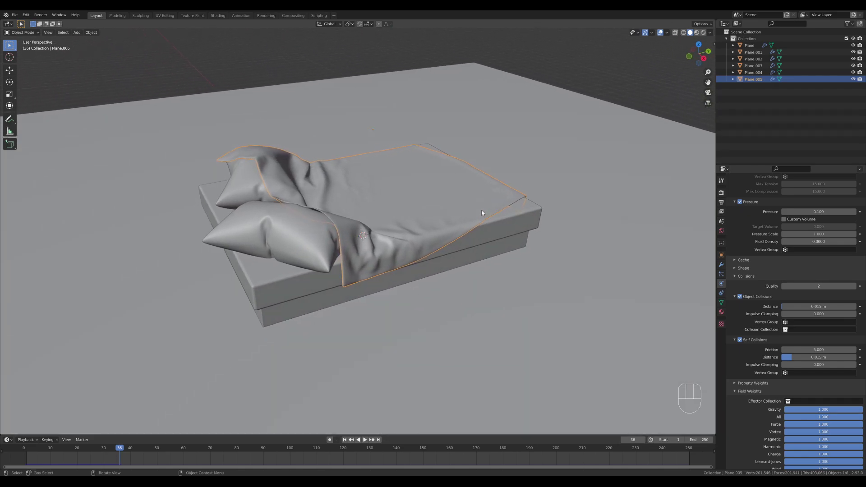
Remove the sheet's Subdivision, convert it to a fixed mesh, and re-add Ctrl+2 subdivision.
{"action": "left_click", "coordinate": [96, 34]}
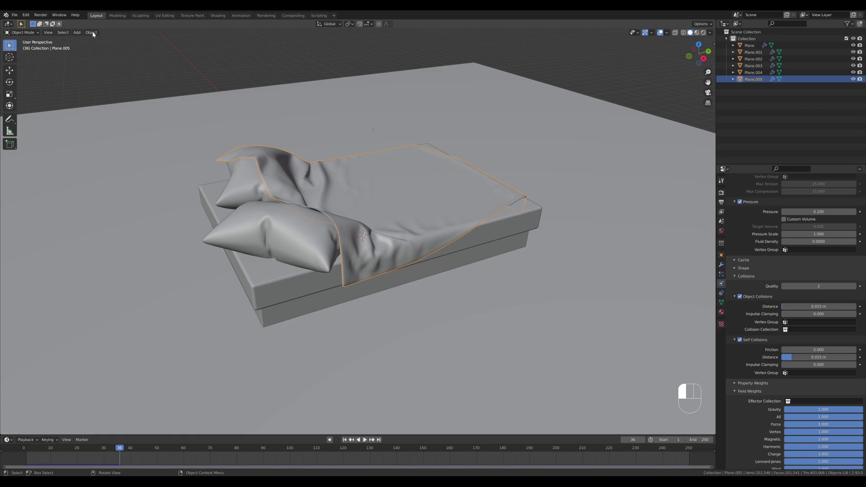
{"action": "left_click", "coordinate": [725, 268]}
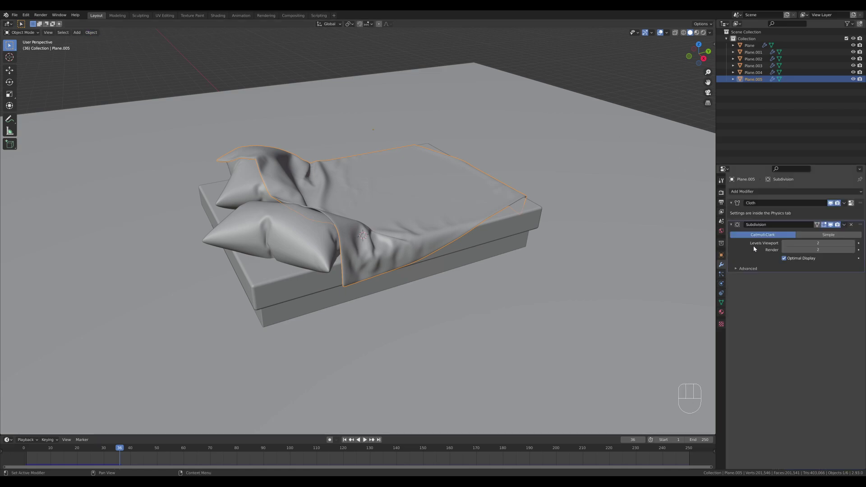
{"action": "left_click", "coordinate": [855, 227]}
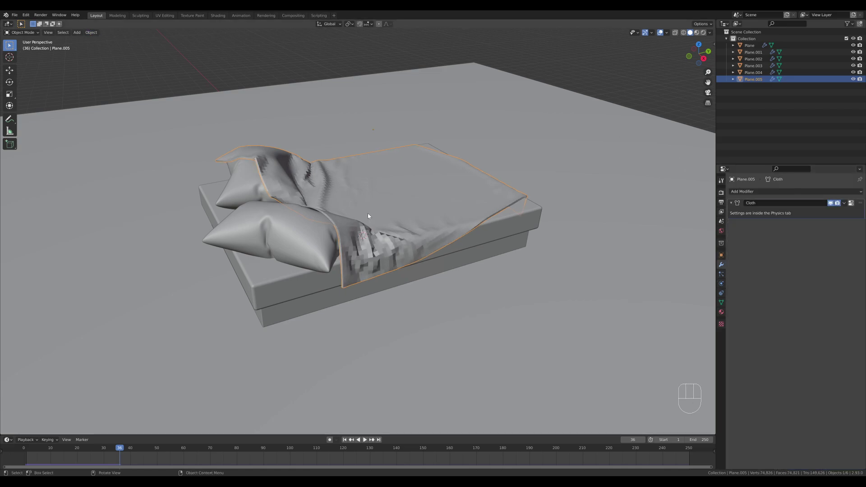
{"action": "left_click_drag", "start_coordinate": [97, 34], "coordinate": [174, 218]}
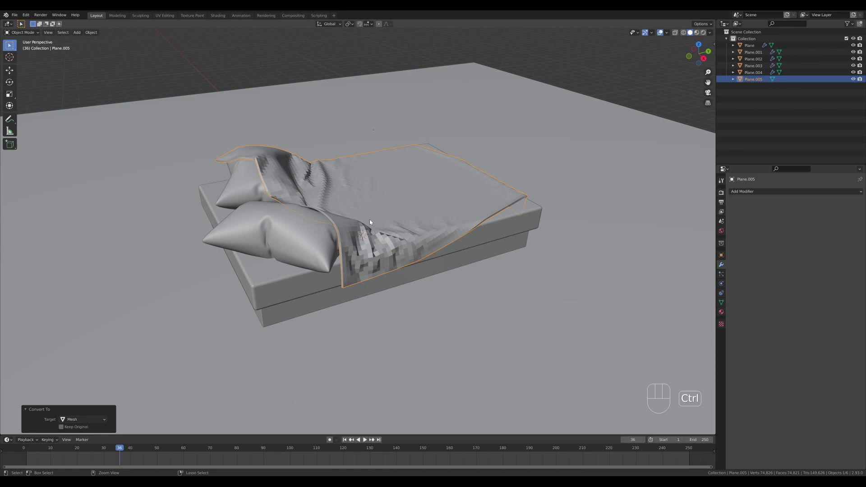
{"action": "key", "text": "ctrl+2"}
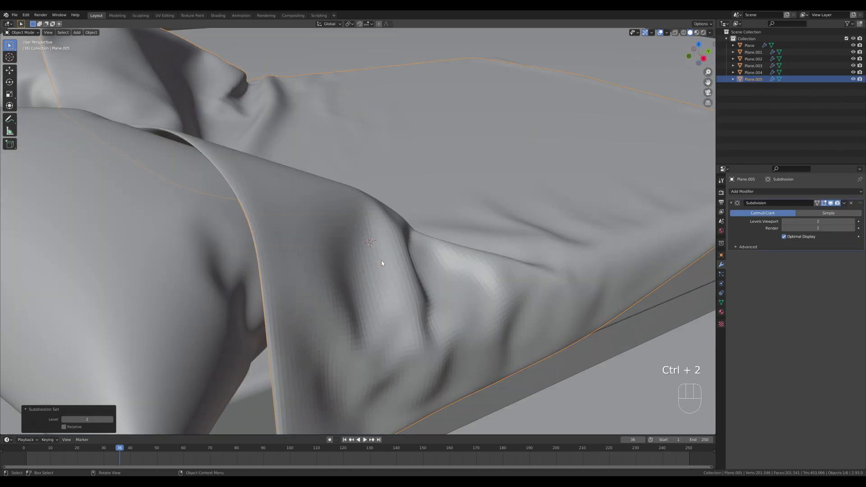
{"action": "left_click_drag", "start_coordinate": [385, 262], "coordinate": [365, 260]}
{"action": "left_click_drag", "start_coordinate": [377, 179], "coordinate": [383, 184]}
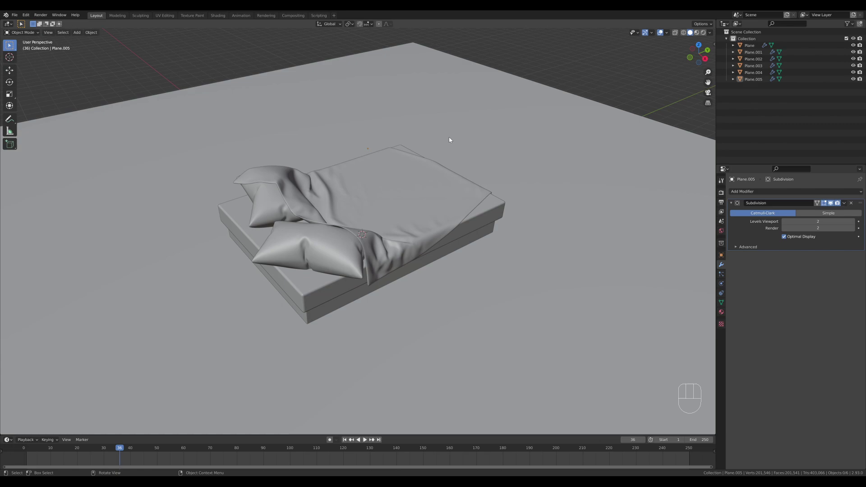
Bridge the arch pillars with 16 cuts and Blend Surface so the top curves smoothly.
{"action": "left_click_drag", "start_coordinate": [446, 206], "coordinate": [446, 206]}
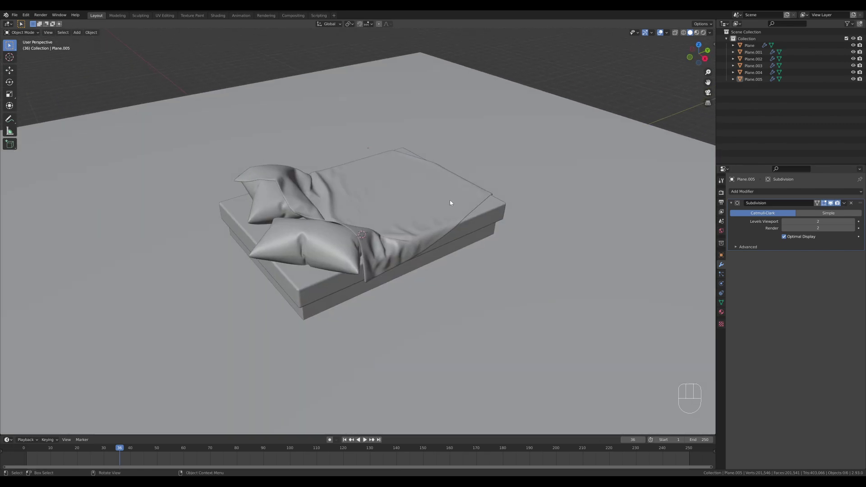
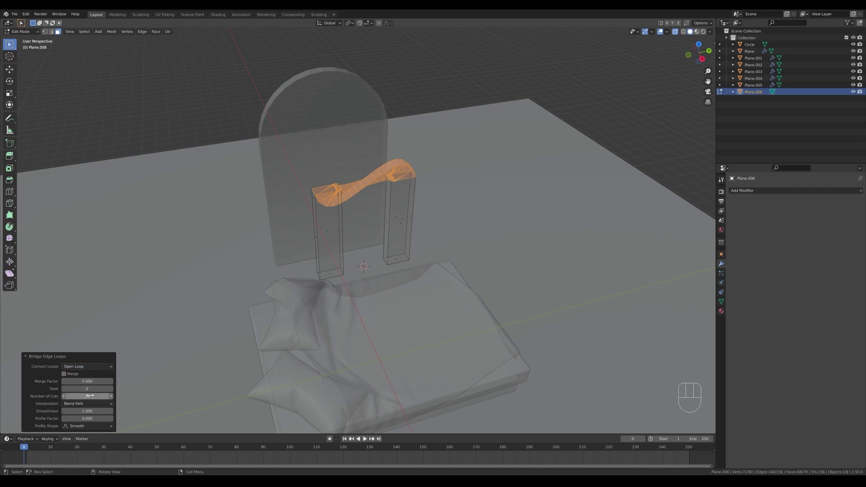
{"action": "left_click_drag", "start_coordinate": [93, 404], "coordinate": [89, 413]}
{"action": "left_click_drag", "start_coordinate": [89, 404], "coordinate": [88, 427]}
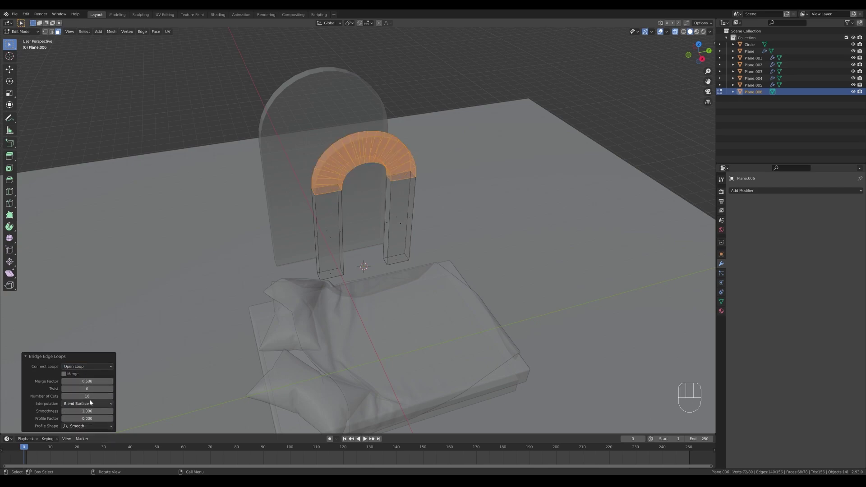
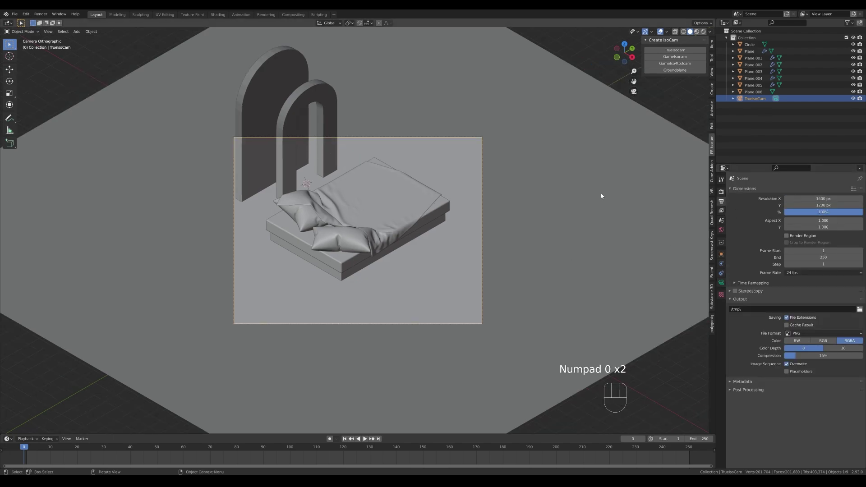
Gather the bed pieces, adjust their scale and position, and merge them into one object.
{"action": "key", "text": "g"}
{"action": "double_click", "coordinate": [313, 289]}
{"action": "left_click", "coordinate": [617, 129]}
{"action": "key", "text": "ctrl+p"}
{"action": "left_click", "coordinate": [346, 295]}
{"action": "key", "text": "s"}
{"action": "left_click", "coordinate": [267, 181]}
{"action": "key", "text": "s"}
{"action": "key", "text": "g"}
{"action": "key", "text": "ctrl+a"}
Enlarge both arches and raise them to sit taller behind the bed.
{"action": "left_click", "coordinate": [295, 189]}
{"action": "left_click", "coordinate": [311, 212]}
{"action": "key", "text": "g"}
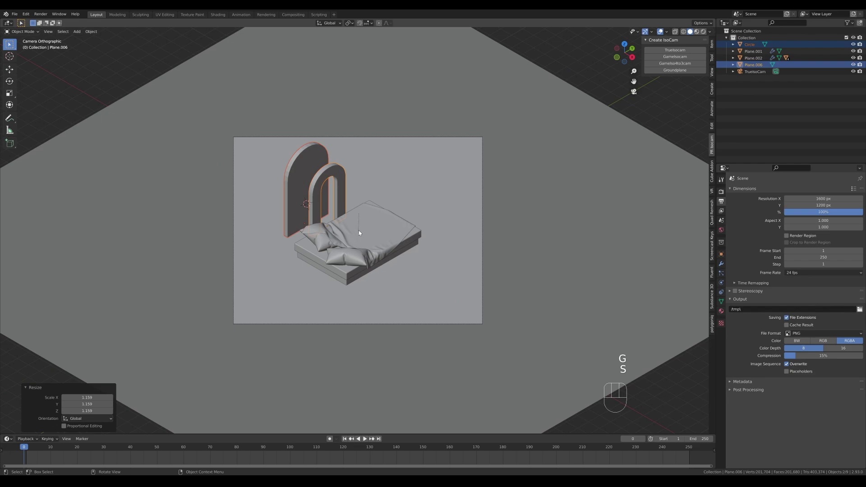
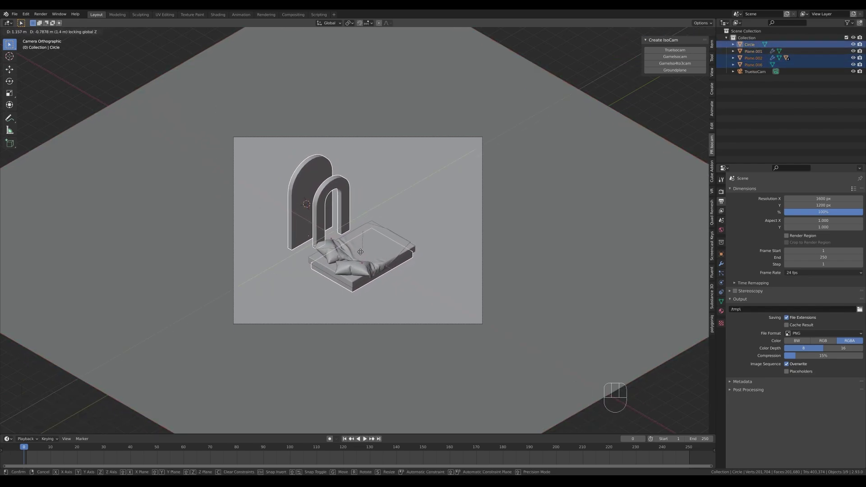
{"action": "left_click", "coordinate": [301, 197]}
{"action": "middle_click", "coordinate": [376, 190]}
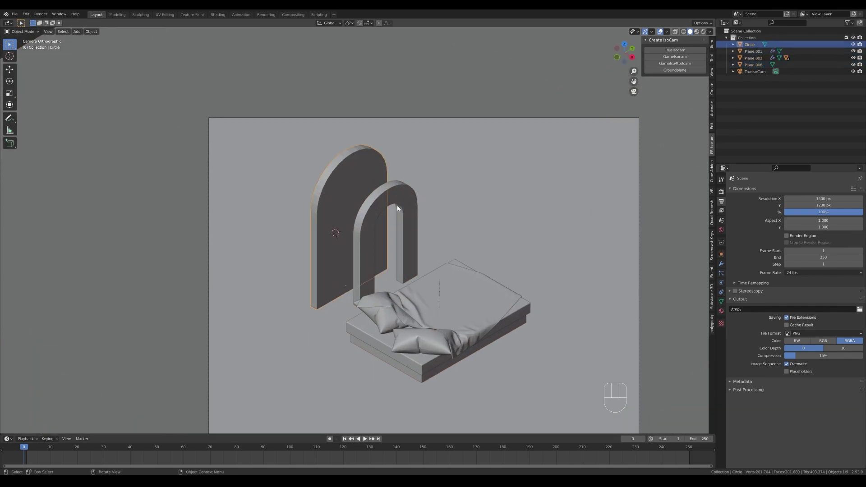
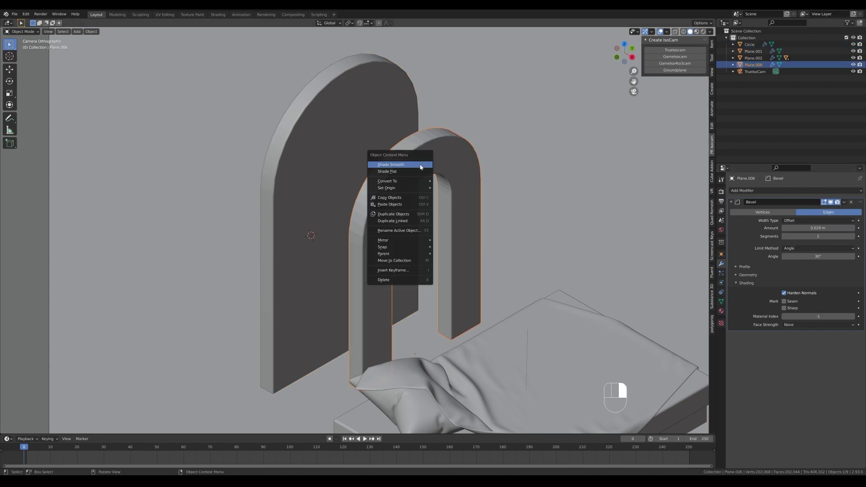
Smooth the open arch's shading and add a filled disc beside the bed for the pouf.
{"action": "left_click_drag", "start_coordinate": [478, 254], "coordinate": [428, 216]}
{"action": "right_click", "coordinate": [466, 240]}
{"action": "key", "text": "shift+a"}
{"action": "key", "text": "Tab"}
{"action": "key", "text": "f"}
Extrude the disc into a cylinder and shrink it to a small pouf.
{"action": "key", "text": "e"}
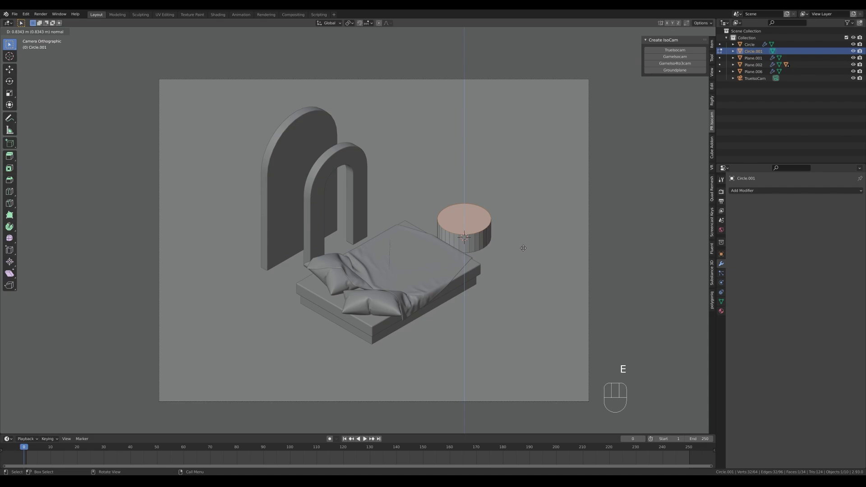
{"action": "key", "text": "Tab"}
{"action": "key", "text": "s"}
{"action": "key", "text": "g"}
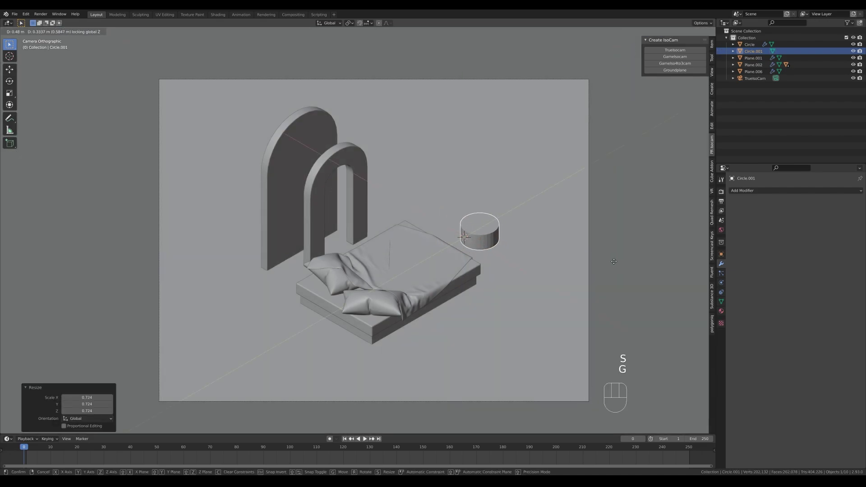
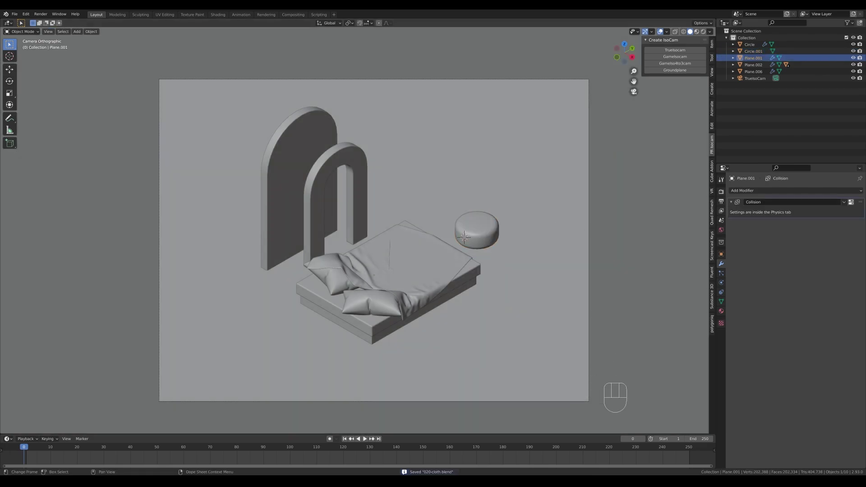
Add a plane under the scene, enlarge it and extrude it into a thick ground platform.
{"action": "key", "text": "shift+s"}
{"action": "key", "text": "shift+a"}
{"action": "key", "text": "Tab"}
{"action": "key", "text": "s"}
{"action": "key", "text": "e"}
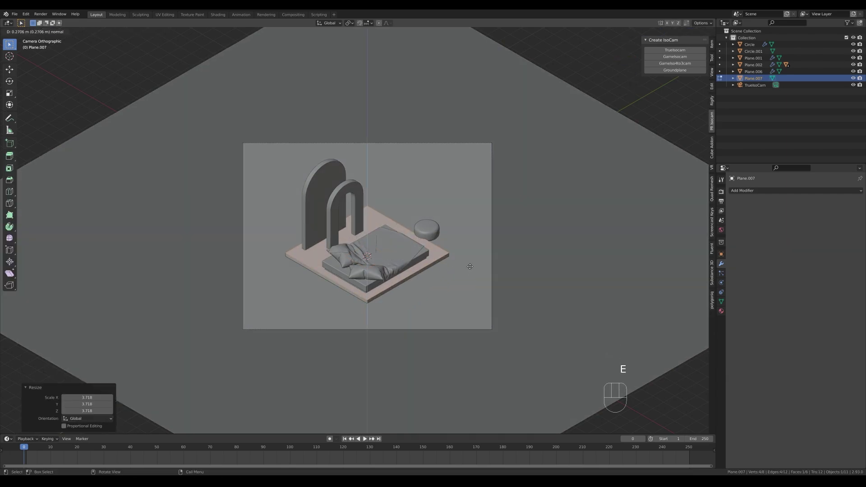
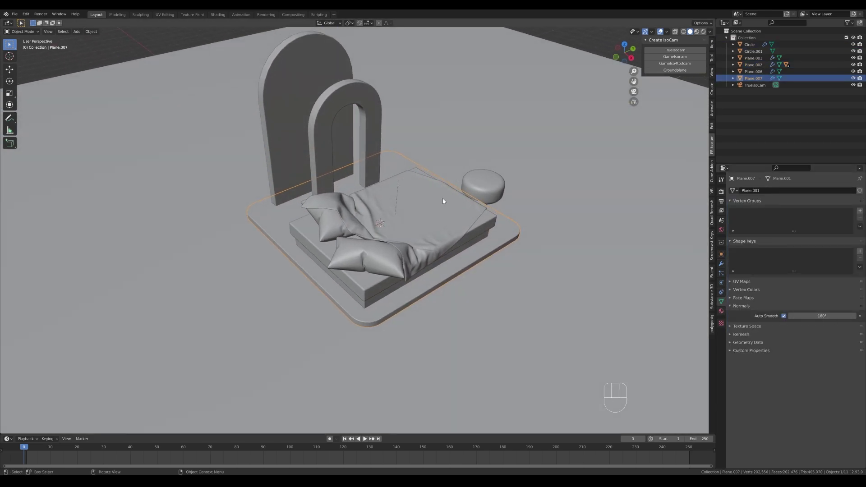
Through the camera view, move the pouf to sit beside the bed and save the file.
{"action": "left_click_drag", "start_coordinate": [446, 205], "coordinate": [468, 211]}
{"action": "key", "text": "g"}
{"action": "key", "text": "KP_0"}
{"action": "left_click_drag", "start_coordinate": [524, 193], "coordinate": [470, 266]}
{"action": "key", "text": "ctrl+s"}
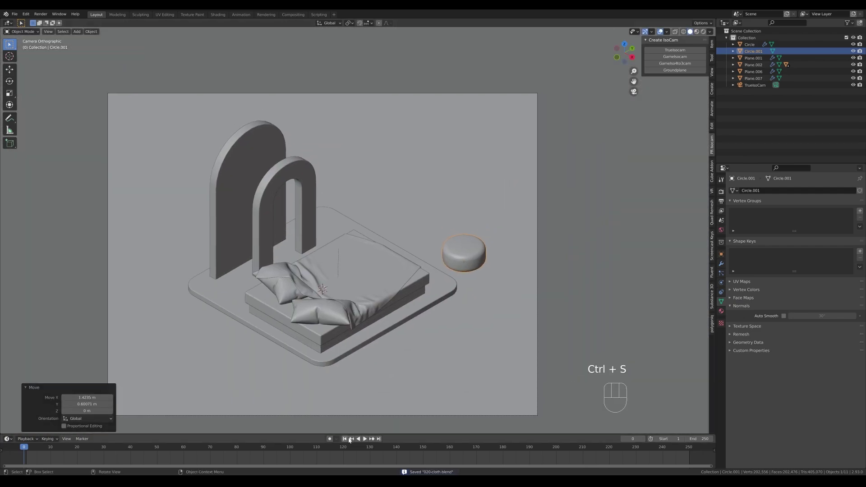
Add a new circle behind the bed and scale it to the size of the plant pot.
{"action": "right_click", "coordinate": [344, 227]}
{"action": "key", "text": "shift+a"}
{"action": "key", "text": "Tab"}
{"action": "key", "text": "1"}
{"action": "key", "text": "s"}
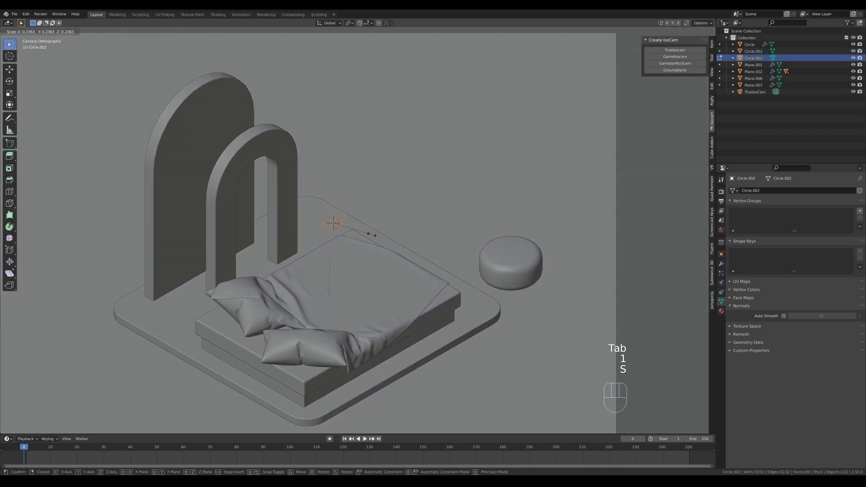
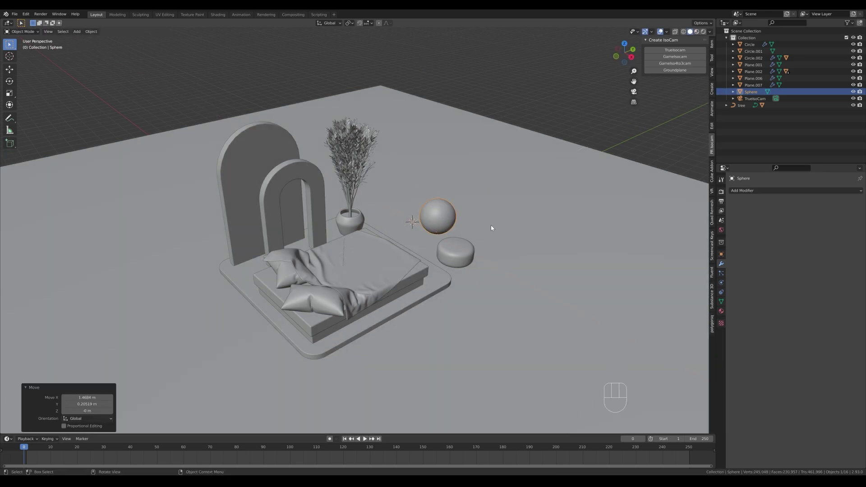
In camera view, bring the sphere into frame and move and enlarge the pouf at front left.
{"action": "key", "text": "KP_0"}
{"action": "key", "text": "g"}
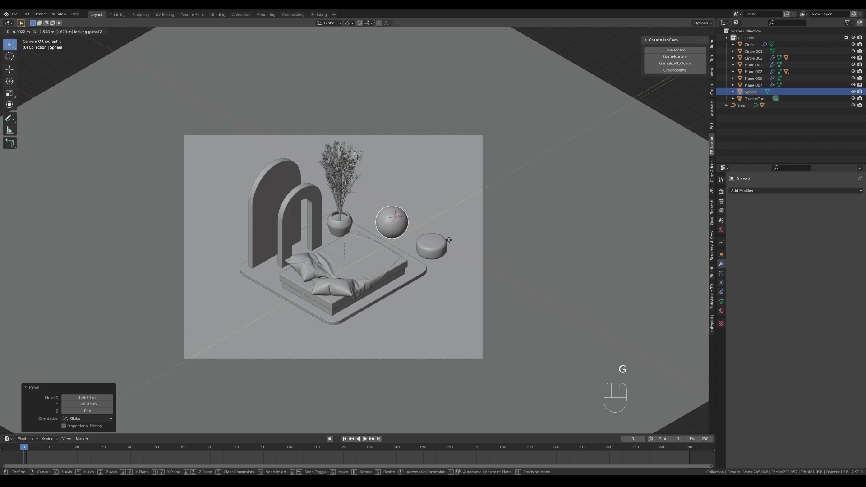
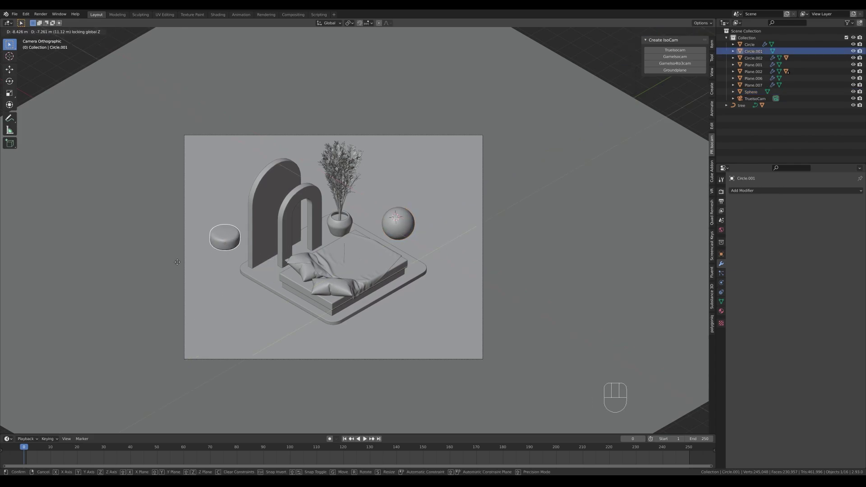
{"action": "key", "text": "s"}
{"action": "key", "text": "g"}
{"action": "key", "text": "g"}
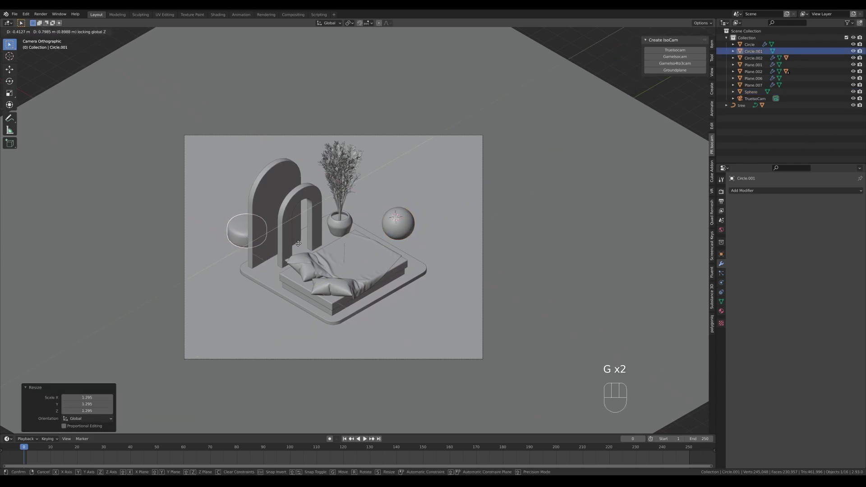
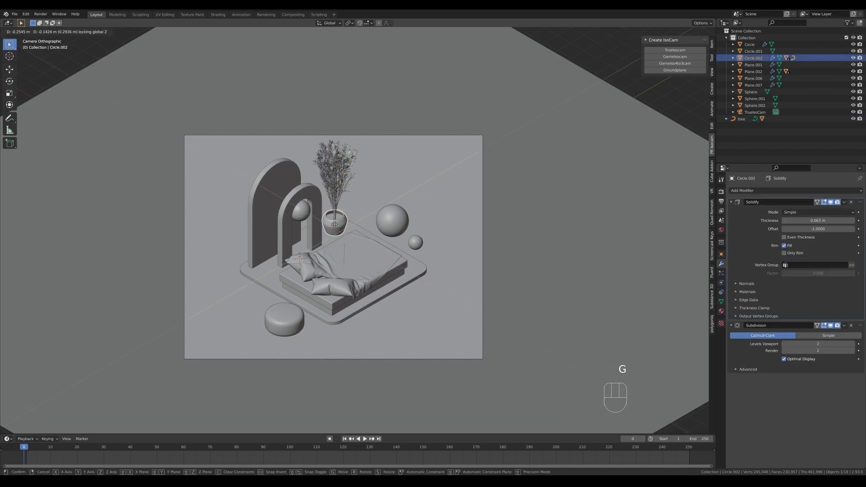
Shrink the potted plant slightly and nudge it into place behind the bed.
{"action": "key", "text": "s"}
{"action": "key", "text": "g"}
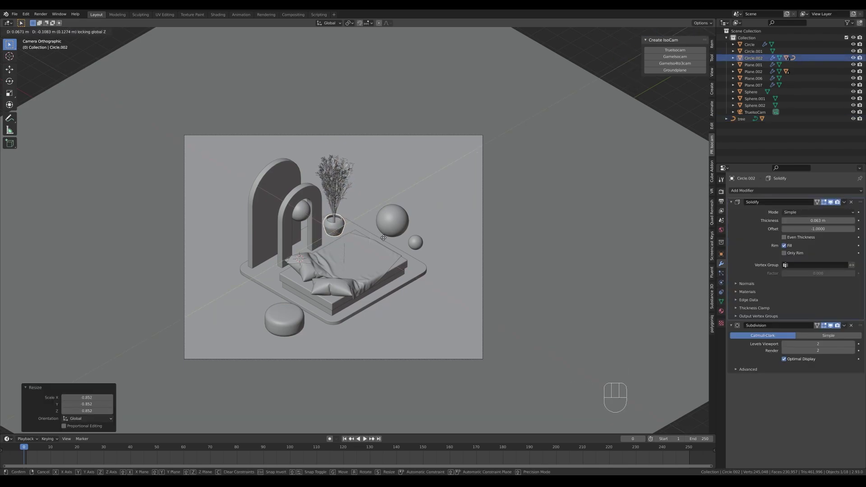
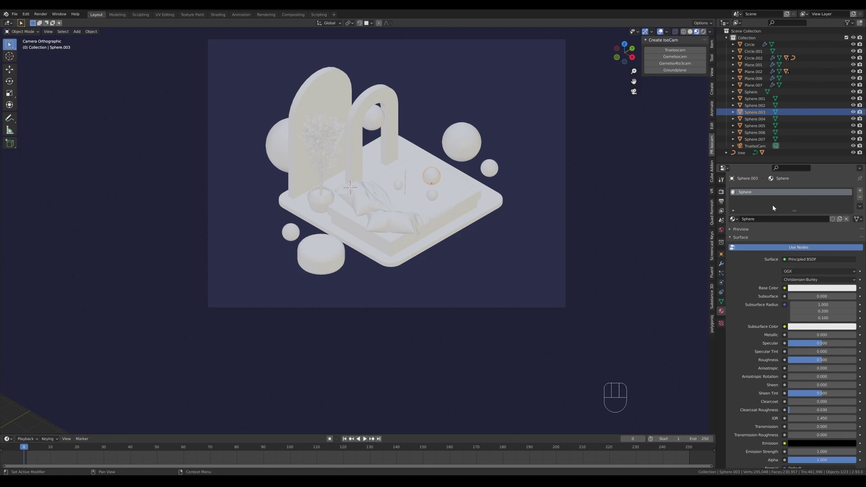
Clear the material from several small spheres for the glow, then select the base plate for its dark material.
{"action": "left_click", "coordinate": [432, 199]}
{"action": "left_click", "coordinate": [396, 187]}
{"action": "left_click", "coordinate": [862, 217]}
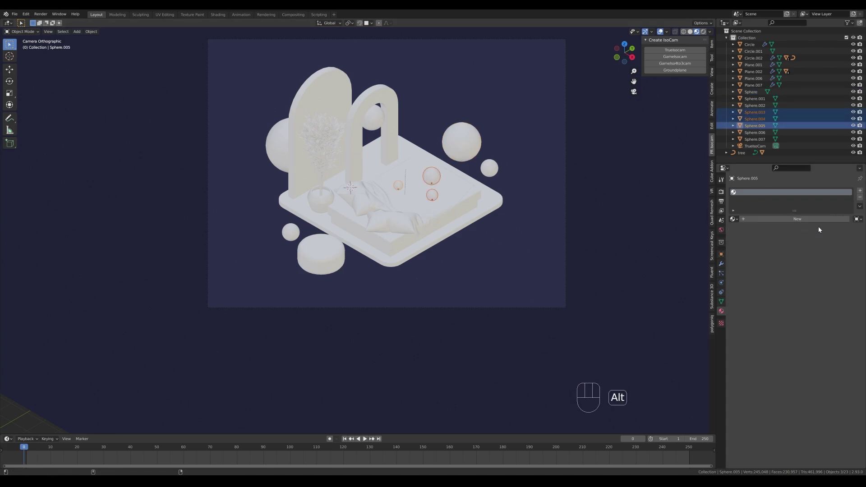
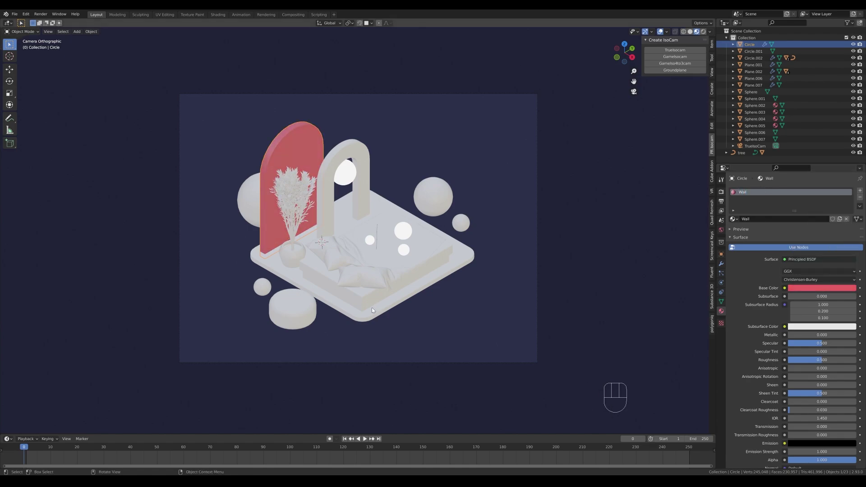
{"action": "left_click", "coordinate": [369, 319]}
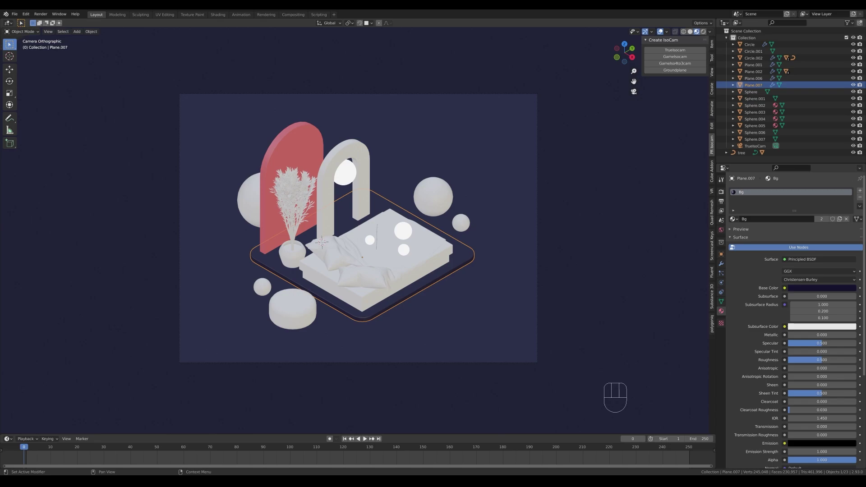
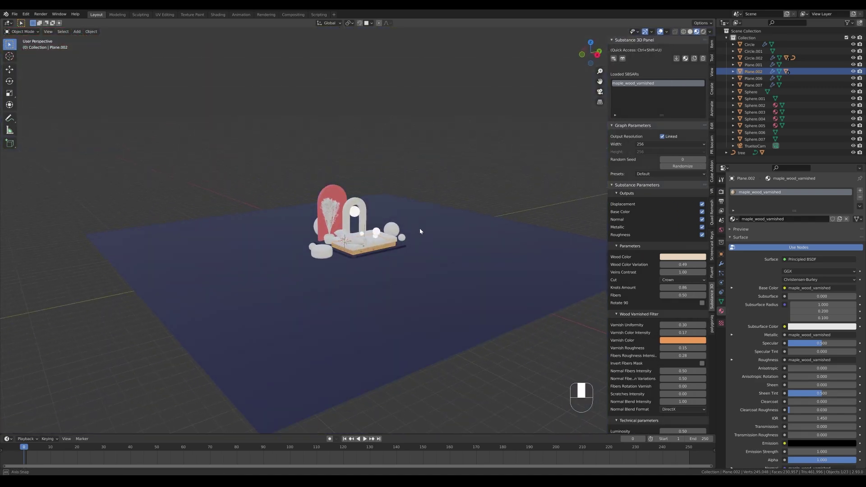
Zoom close on the wooden bed base and pick the mattress material in the Substance 3D panel.
{"action": "middle_click", "coordinate": [408, 274]}
{"action": "left_click", "coordinate": [646, 145]}
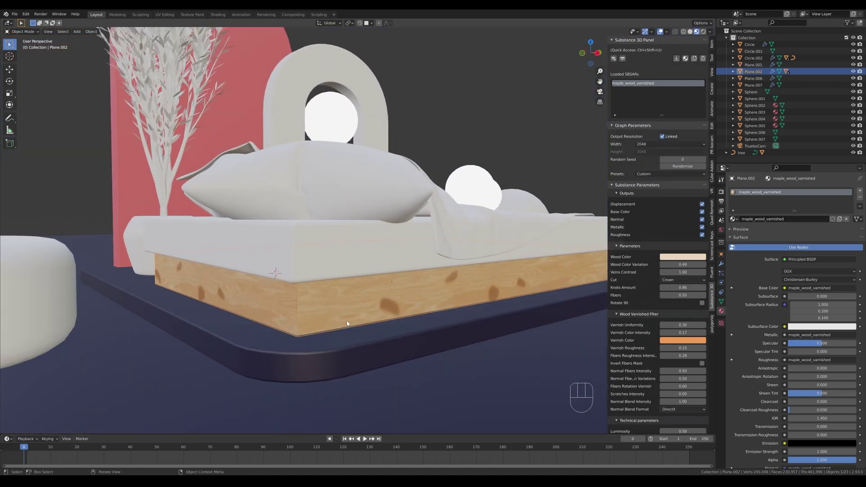
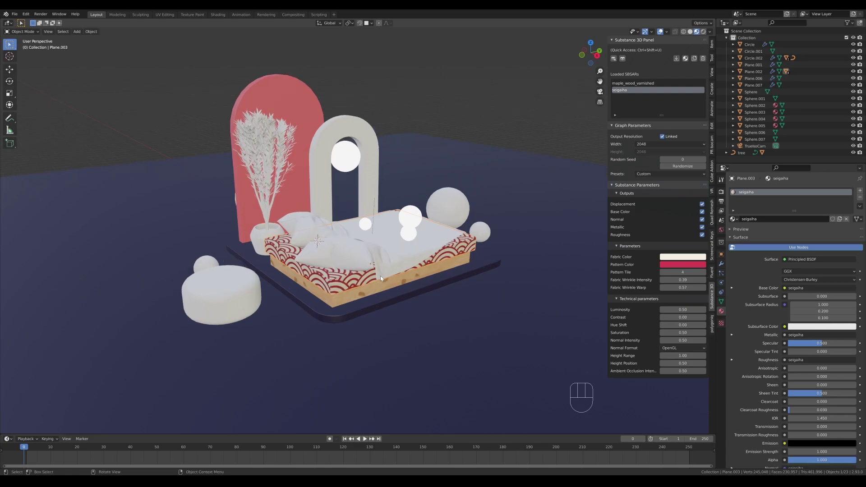
Orbit around the bed and select the blanket for the printed cotton fabric.
{"action": "left_click_drag", "start_coordinate": [412, 265], "coordinate": [412, 283]}
{"action": "left_click", "coordinate": [406, 288]}
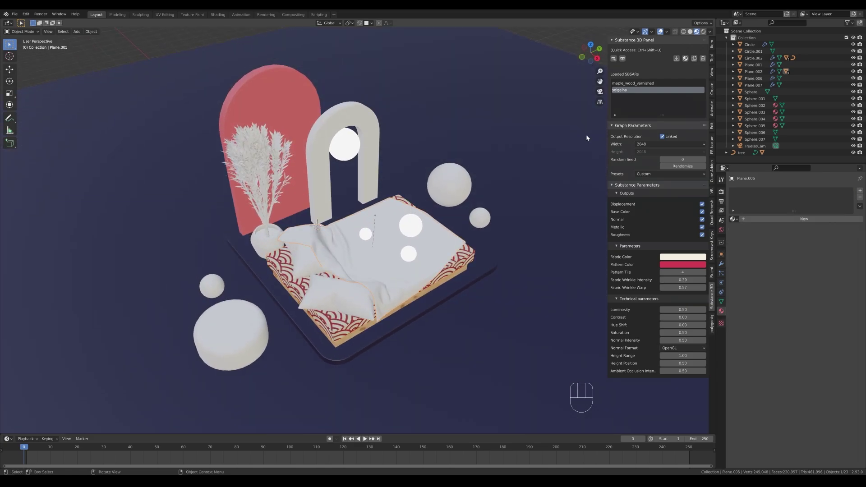
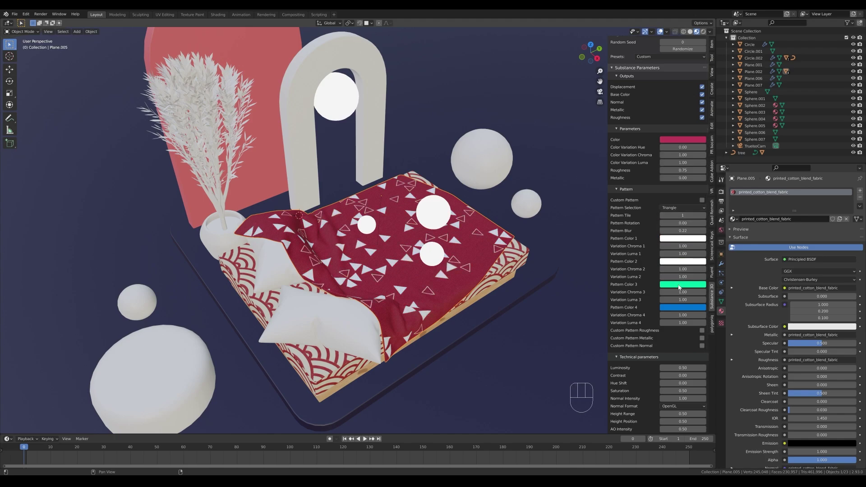
Start editing the fabric's second pattern colour in the Substance 3D panel.
{"action": "left_click", "coordinate": [682, 285]}
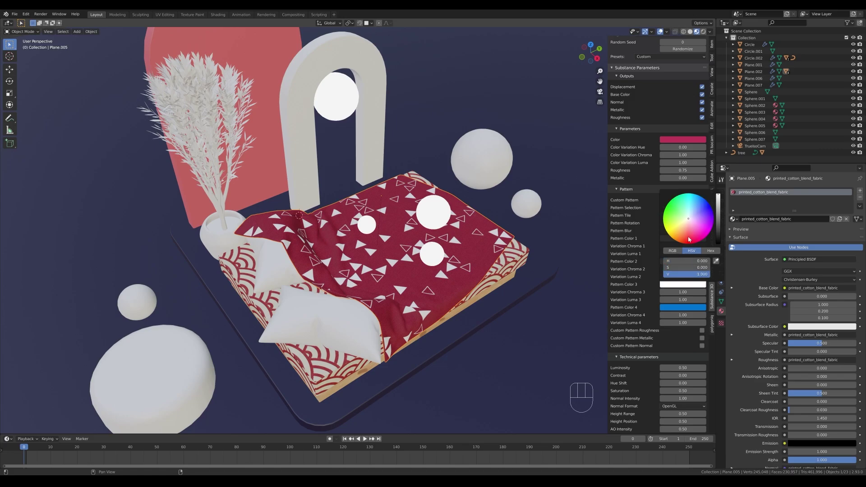
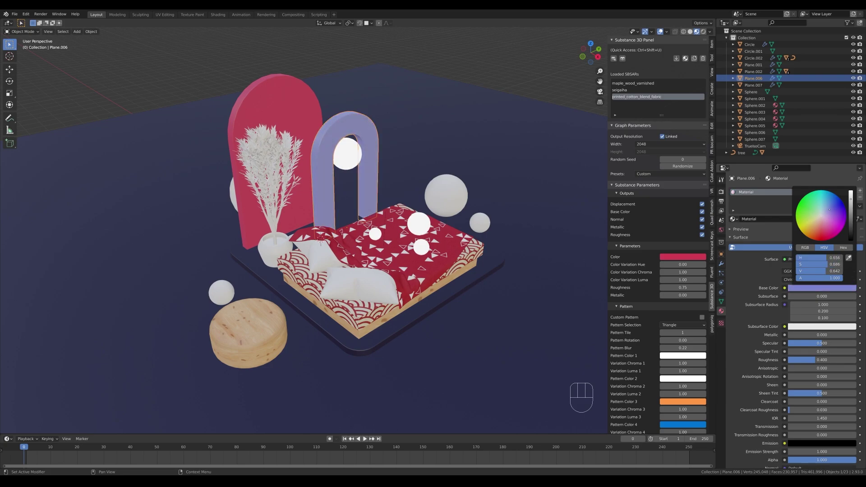
Adjust the view of the scene and undo the arch's teal colour.
{"action": "middle_click", "coordinate": [436, 221]}
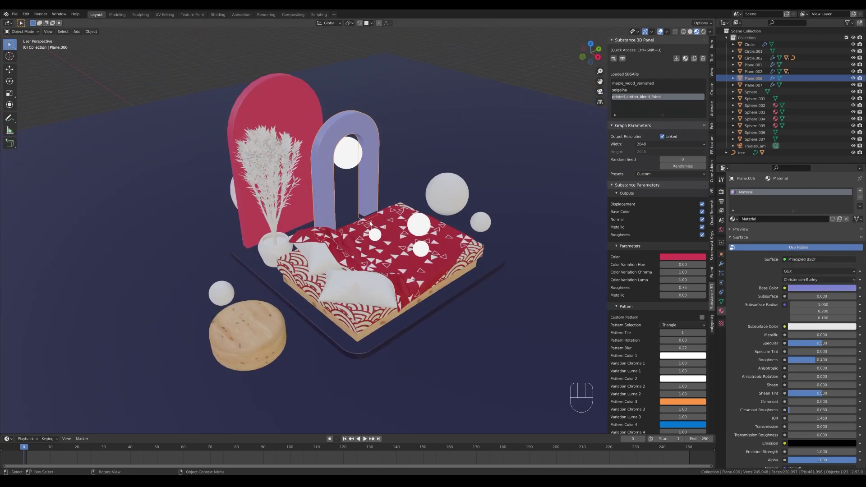
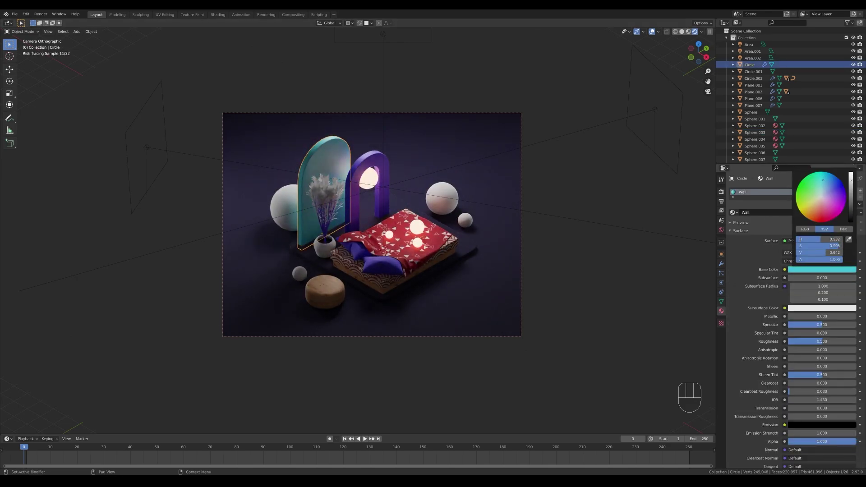
{"action": "key", "text": "ctrl+z"}
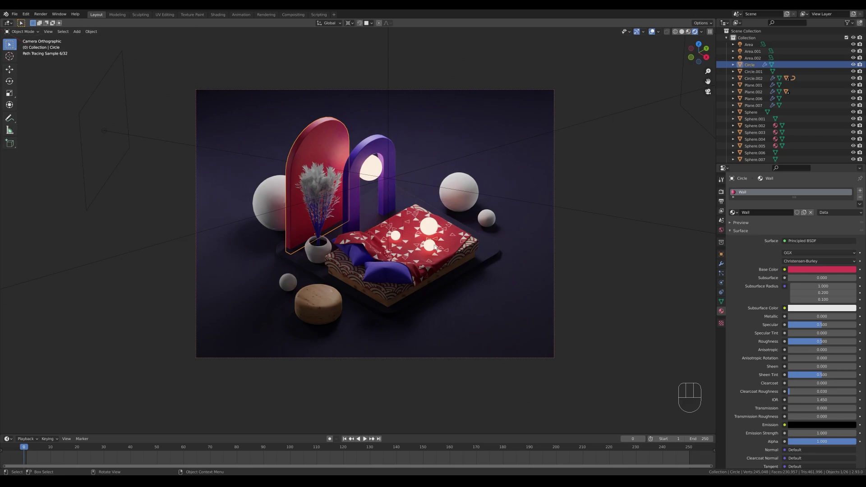
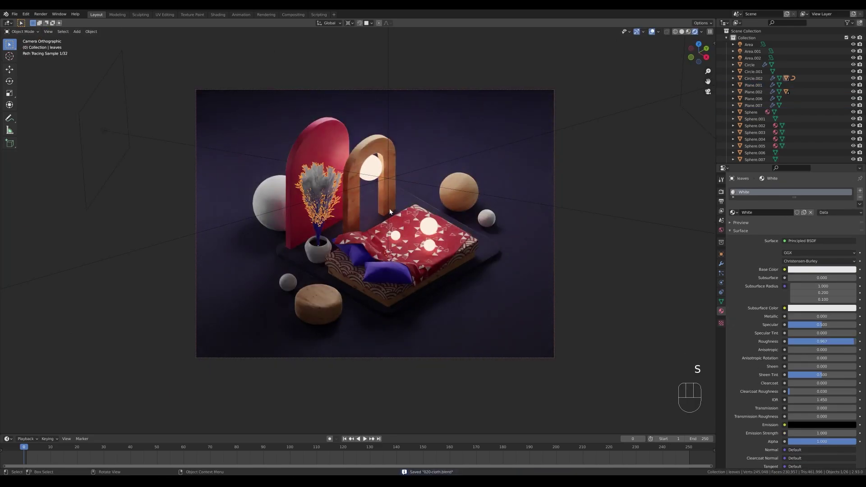
Move the overhead area light down vertically below its earlier height.
{"action": "key", "text": "."}
{"action": "key", "text": "z"}
{"action": "key", "text": "s"}
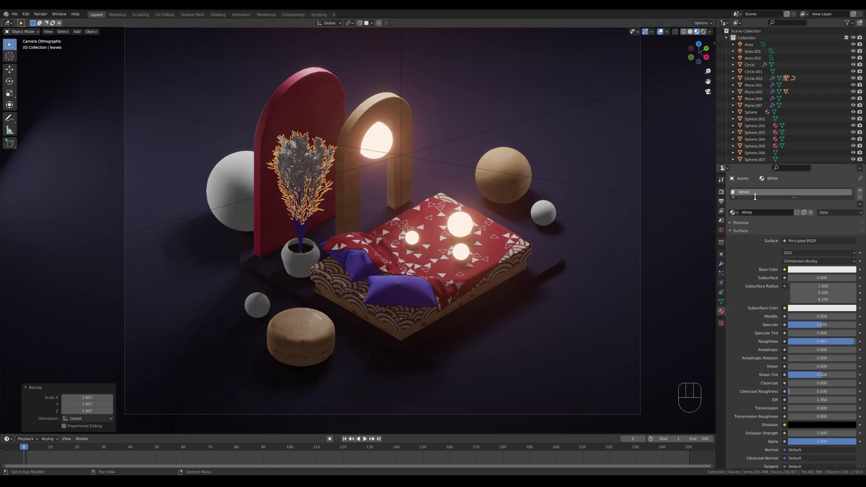
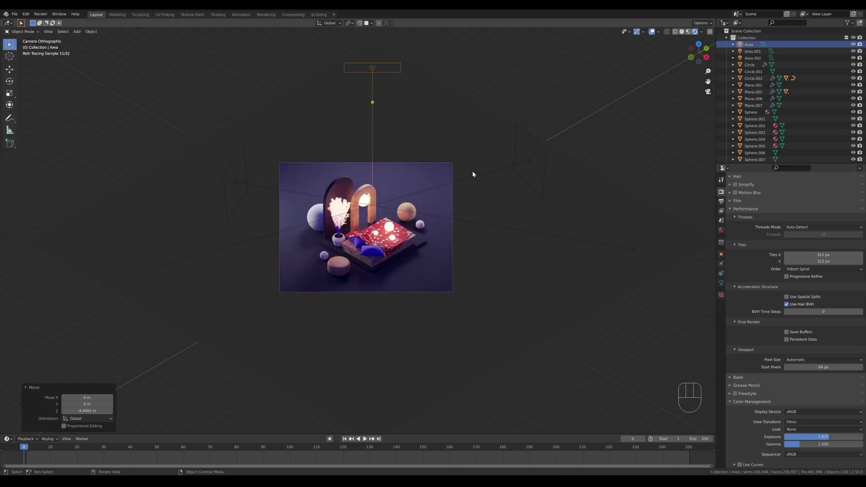
Raise the overhead area light higher above the scene and save the blend file.
{"action": "key", "text": "g"}
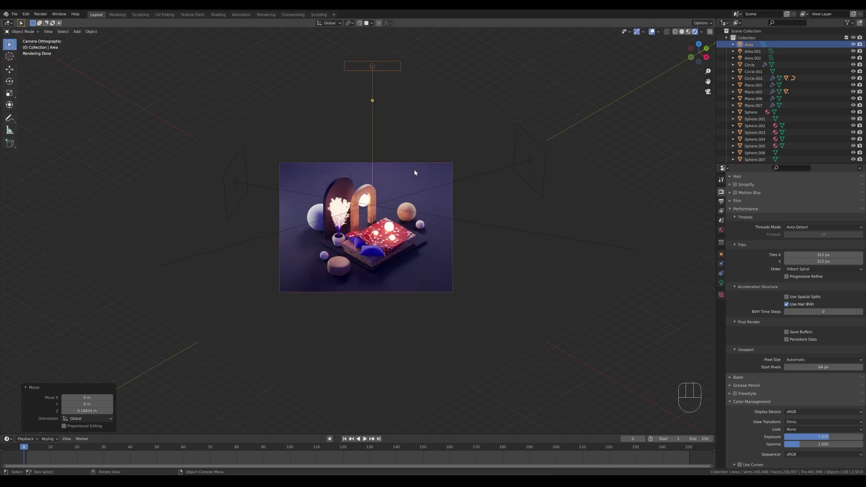
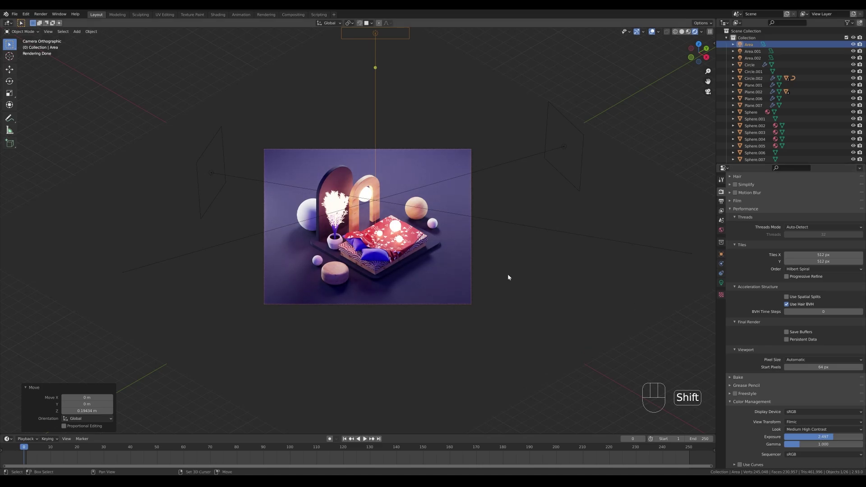
{"action": "key", "text": "ctrl+s"}
{"action": "middle_click", "coordinate": [452, 223]}
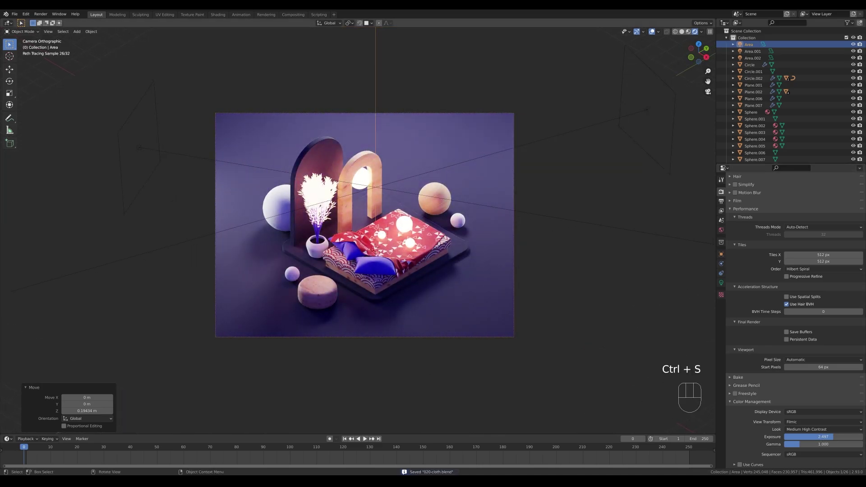
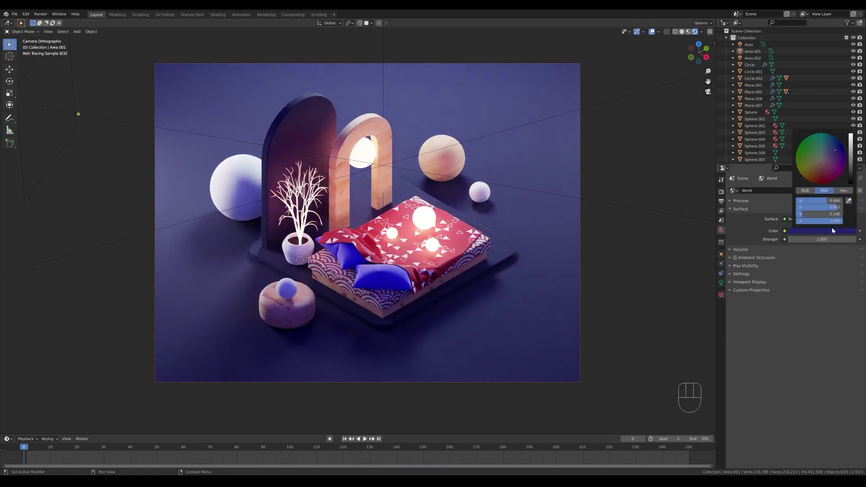
Hide the light and camera guide lines and save the file again.
{"action": "key", "text": "z"}
{"action": "key", "text": "ctrl+s"}
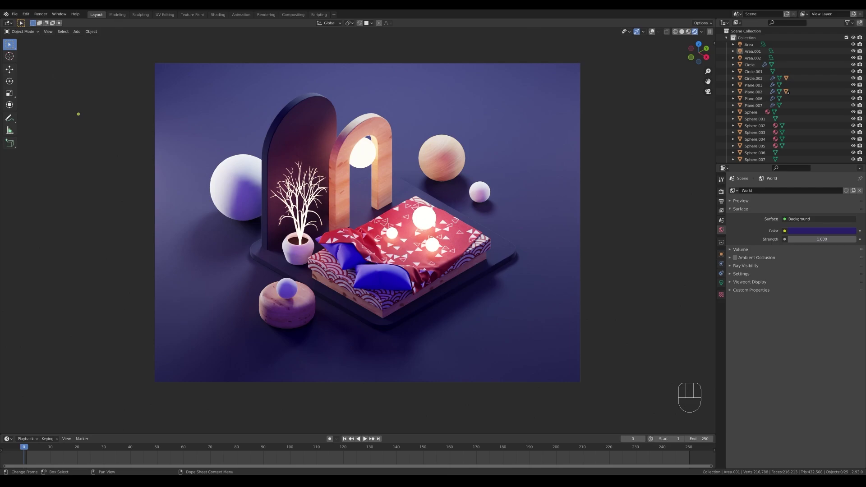